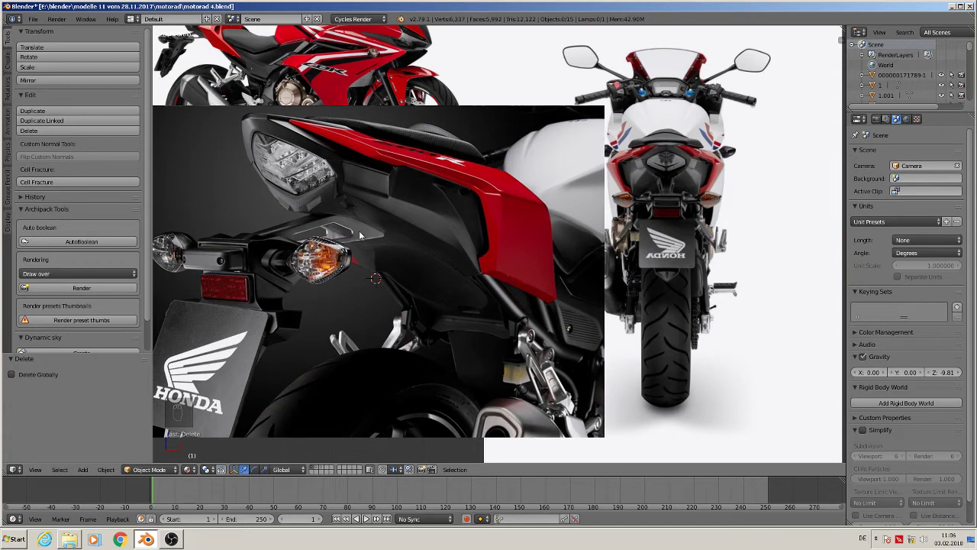
- Add a plane rotated 90° about X and scaled wider along X over the rear fairing image
key(n)
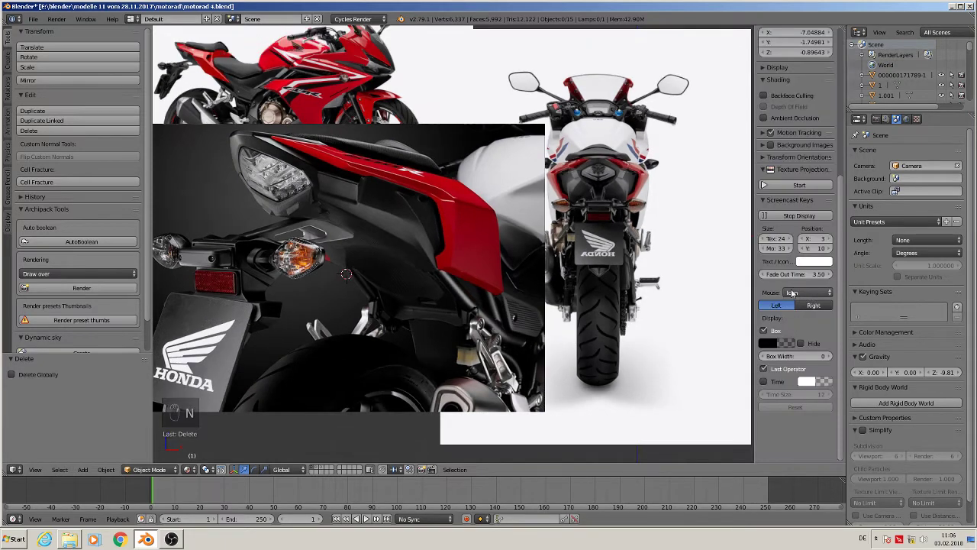
key(n)
key(n)
key(n)
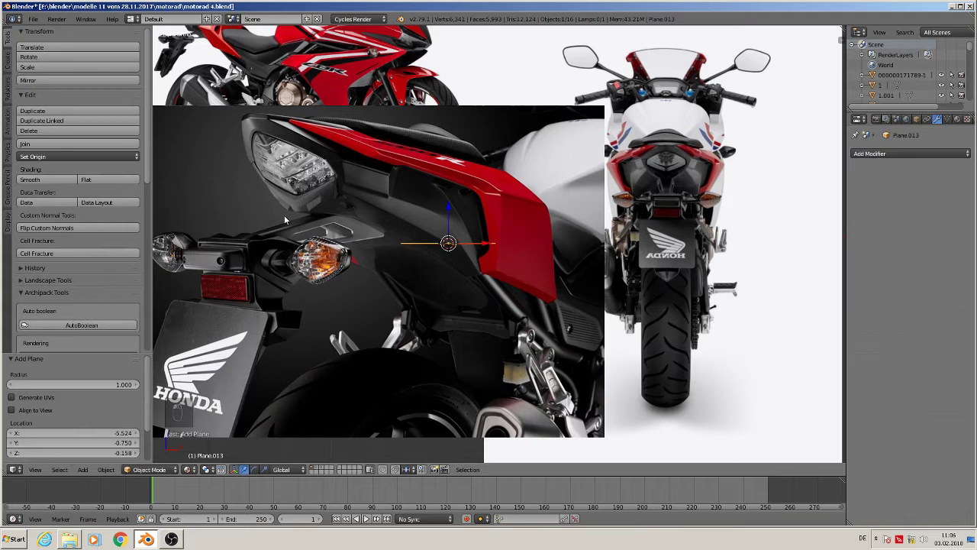
key(r)
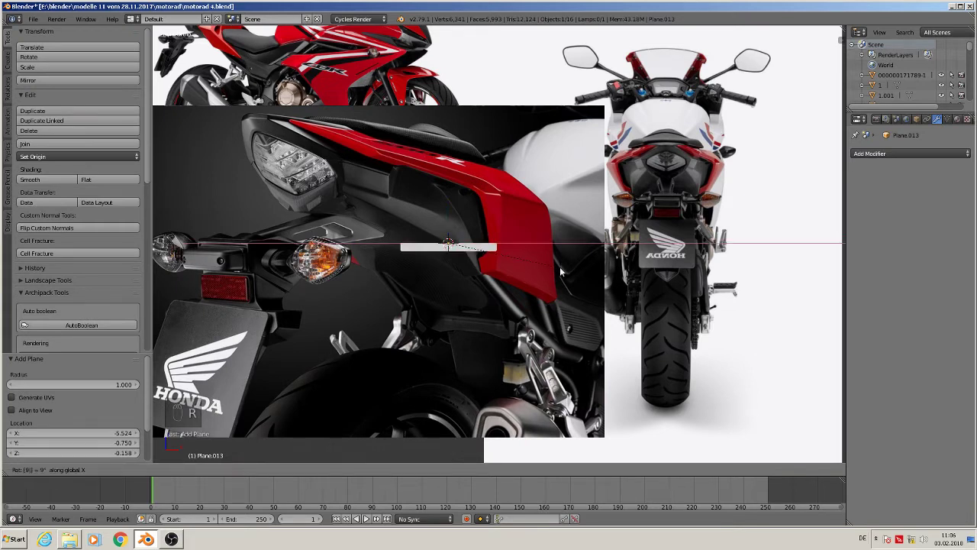
key(s)
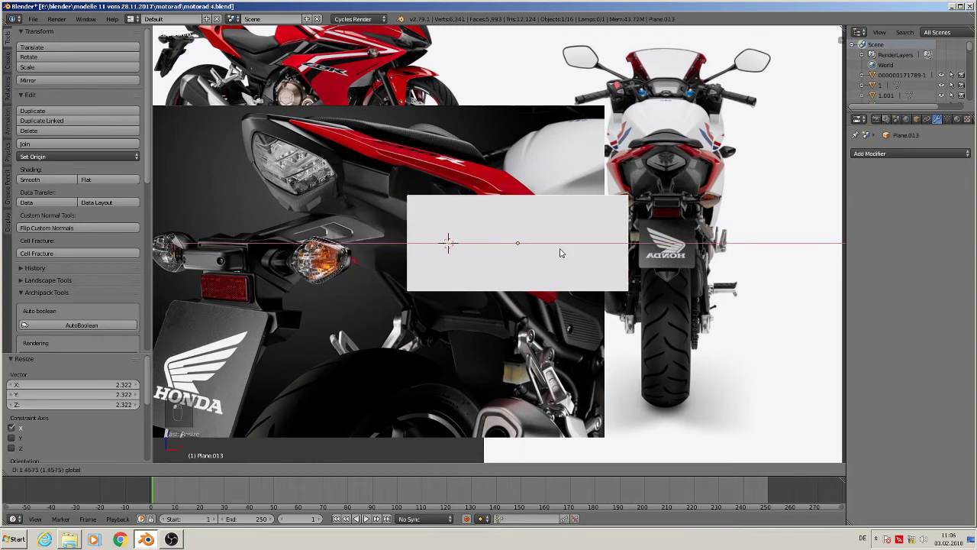
key(Tab)
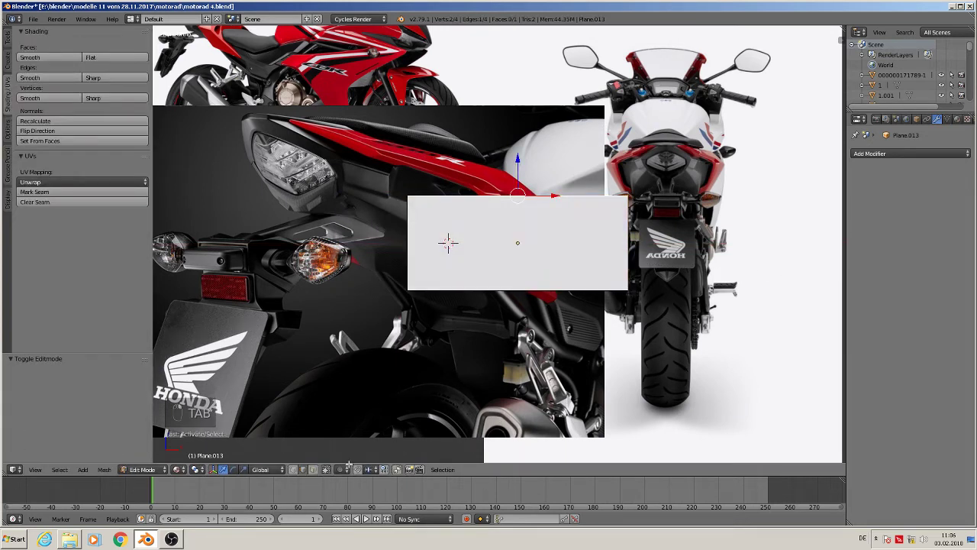
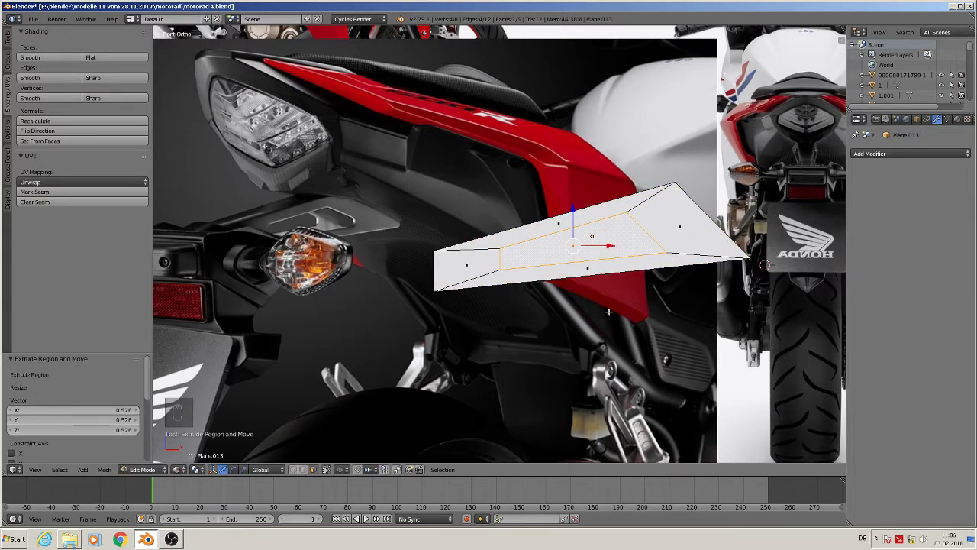
- Trace the red cowl as a pointed outline, shift it along Y and delete only the inner faces
key(x)
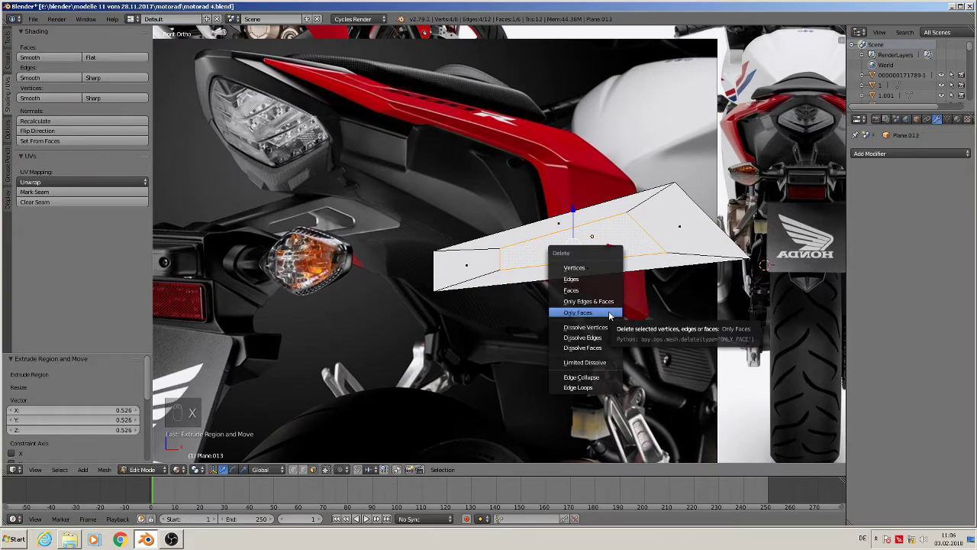
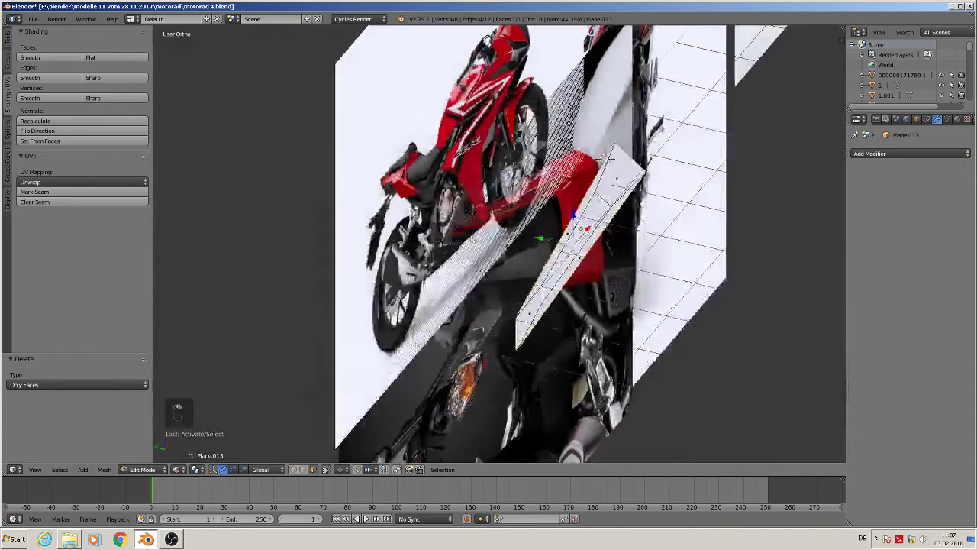
key(Tab)
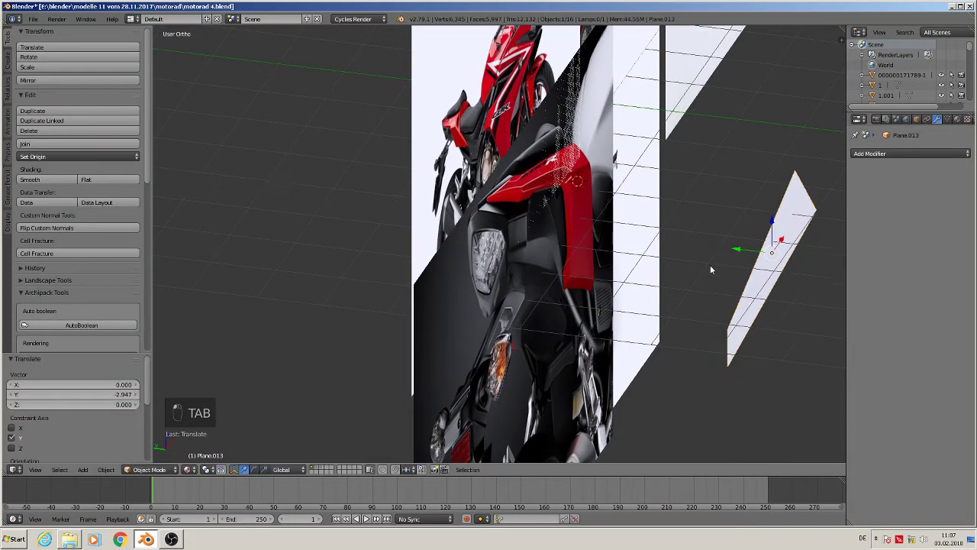
key(KP_1)
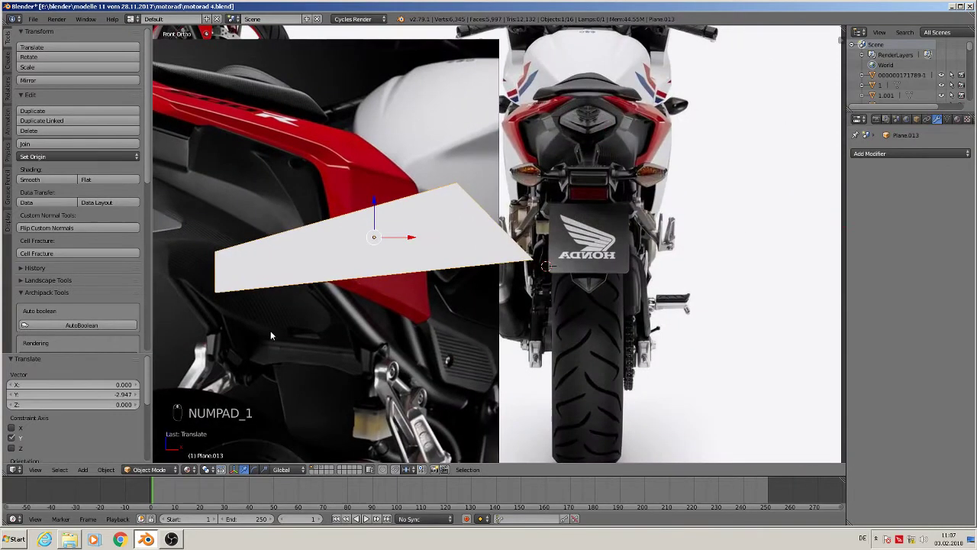
key(Tab)
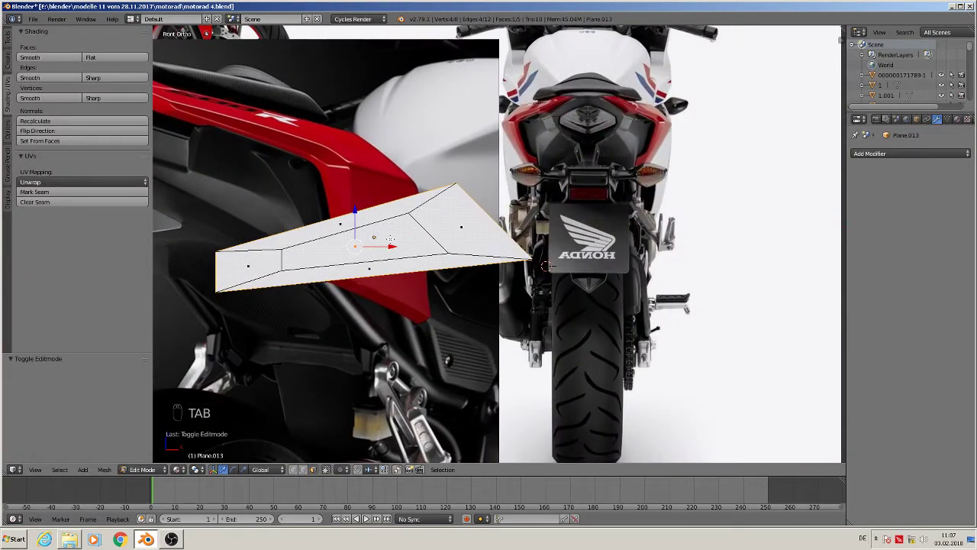
key(x)
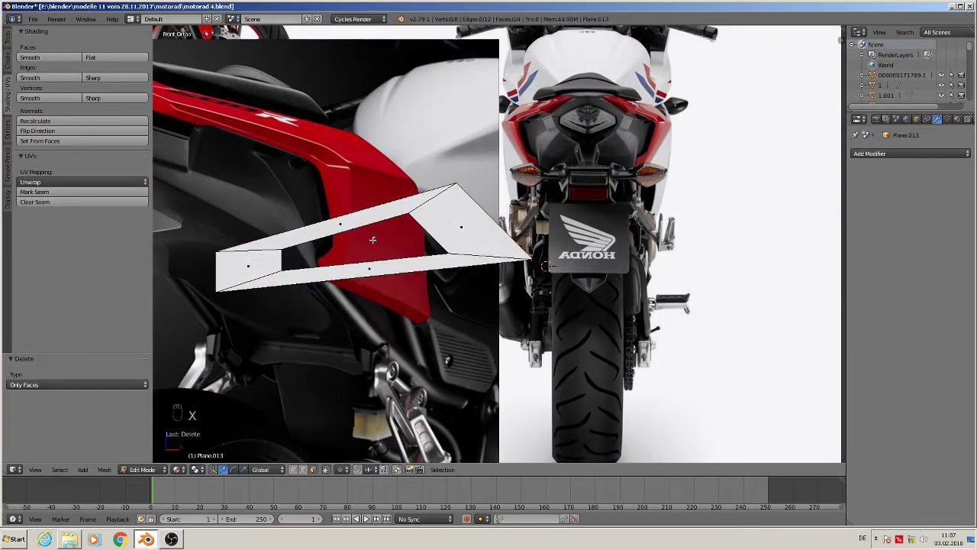
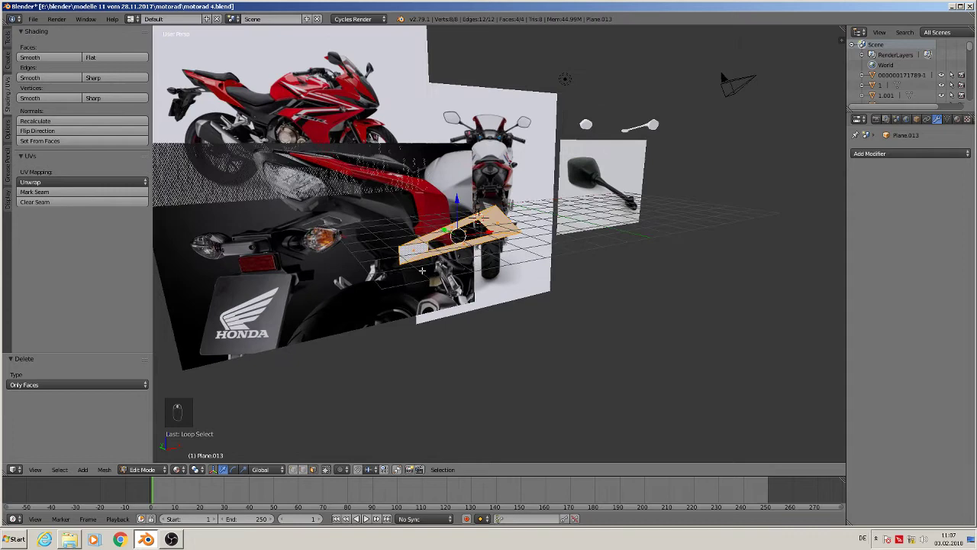
- Extrude the open frame along Y to give the cowl piece depth, then return to object mode
key(KP_1)
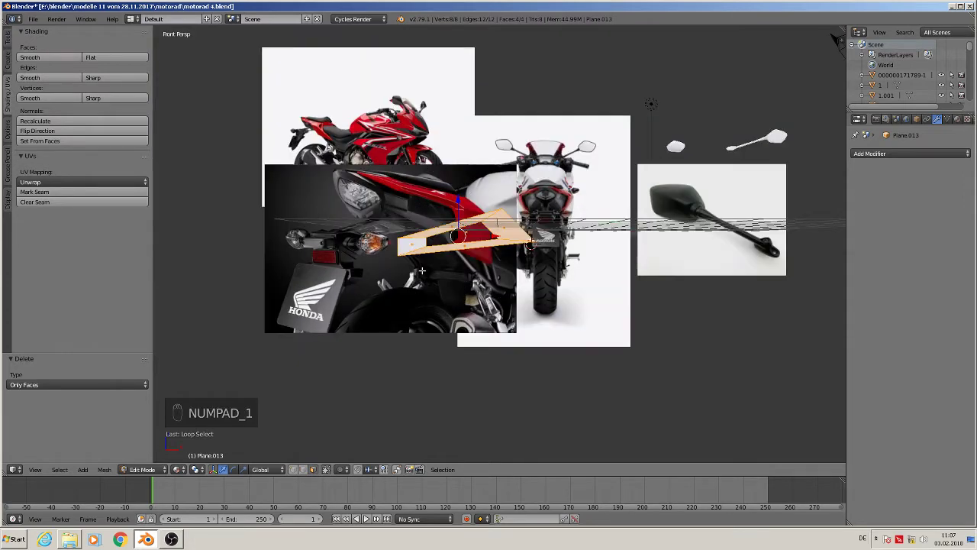
key(KP_5)
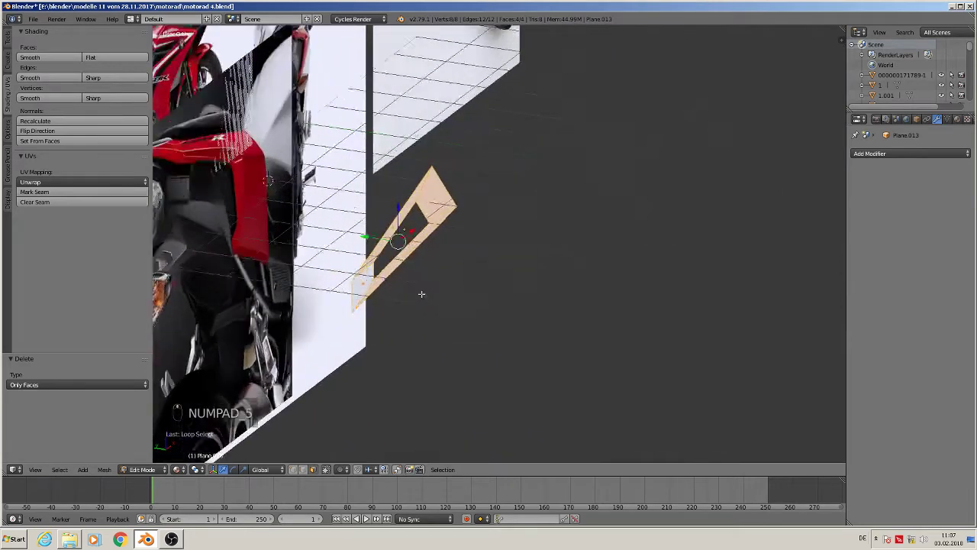
key(e)
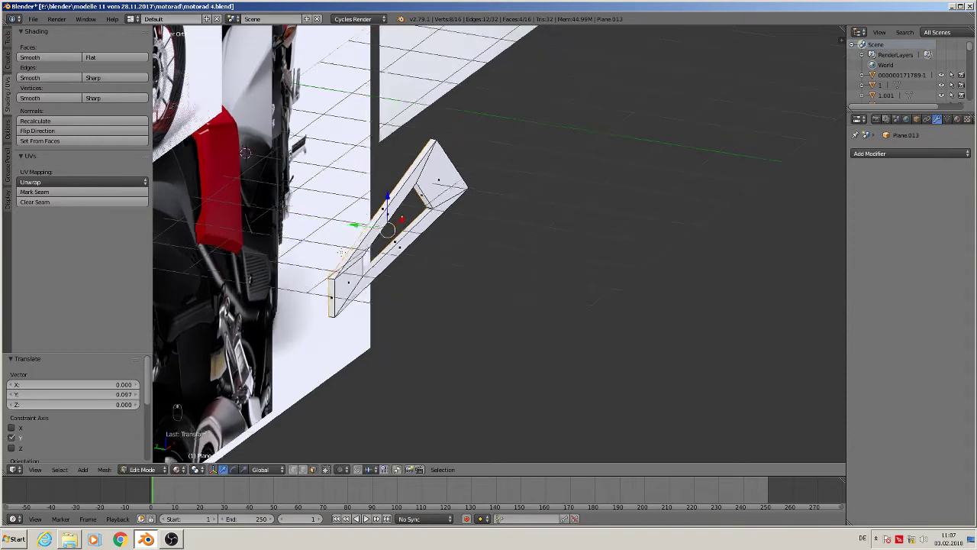
key(KP_1)
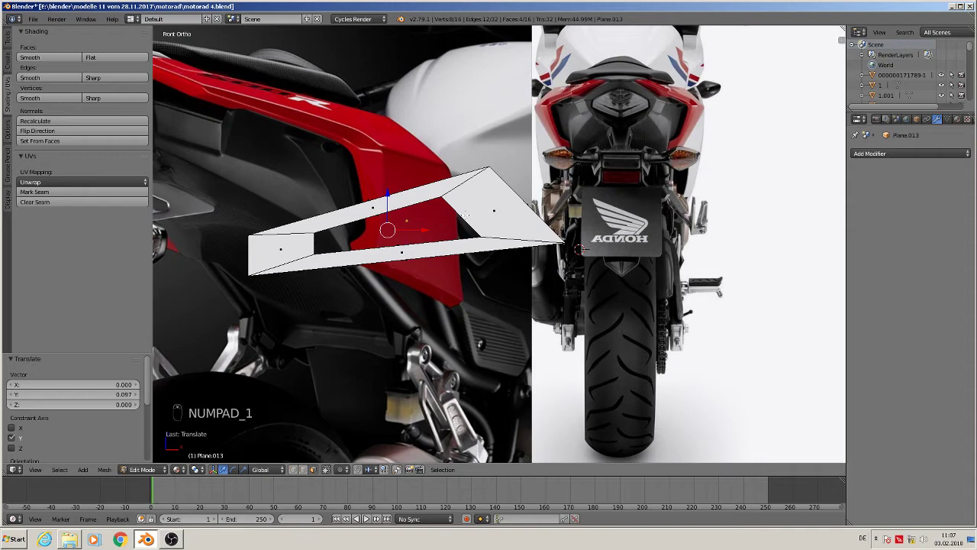
key(Tab)
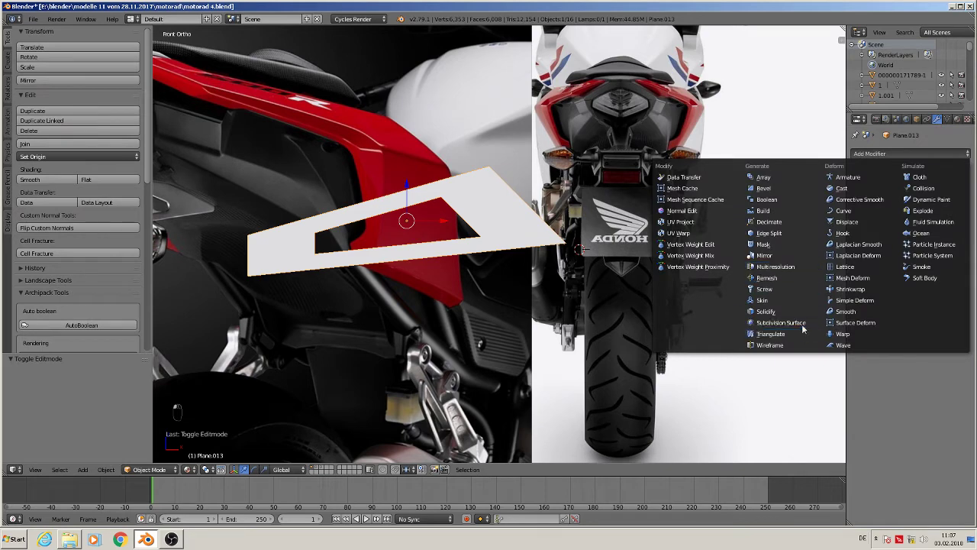
- Add a Subdivision Surface modifier at level 2 to the cowl frame and re-enter edit mode
drag(810, 328, 909, 245)
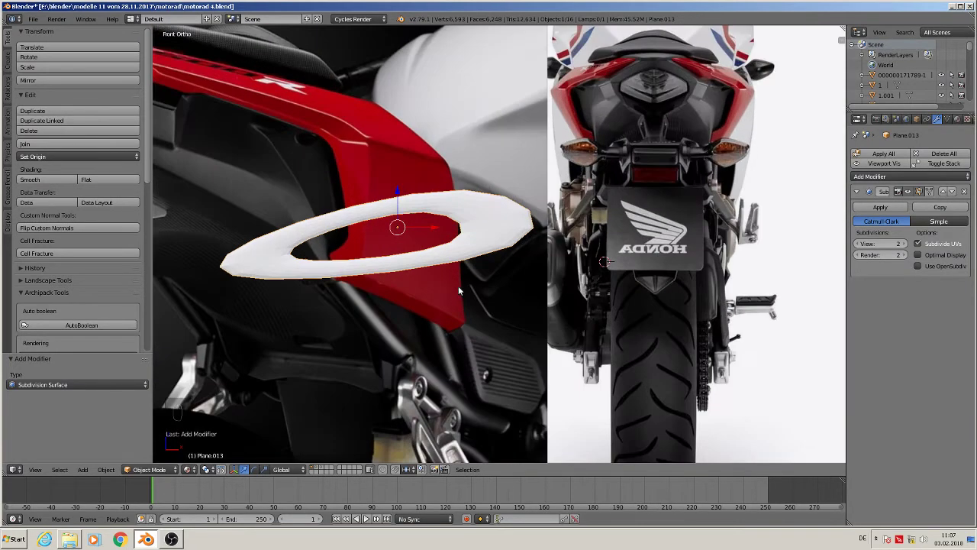
key(Tab)
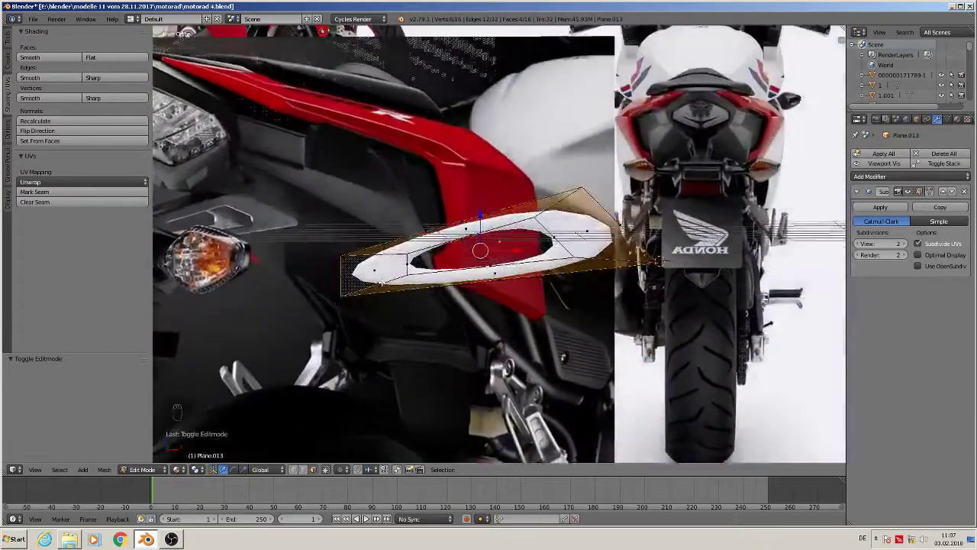
- Loop-cut near the pointed ends, top, bottom and corners, sliding each loop tight to the border
key(ctrl+r)
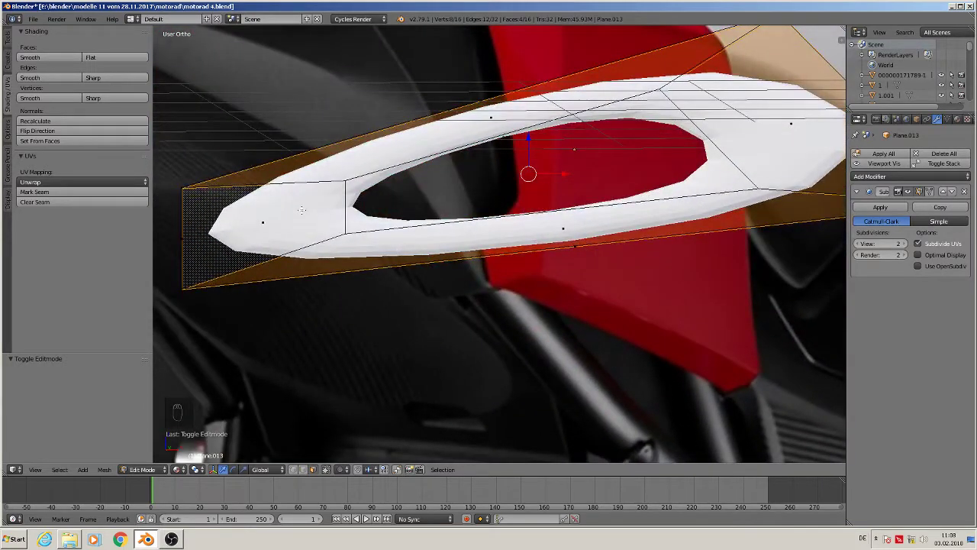
key(ctrl+r)
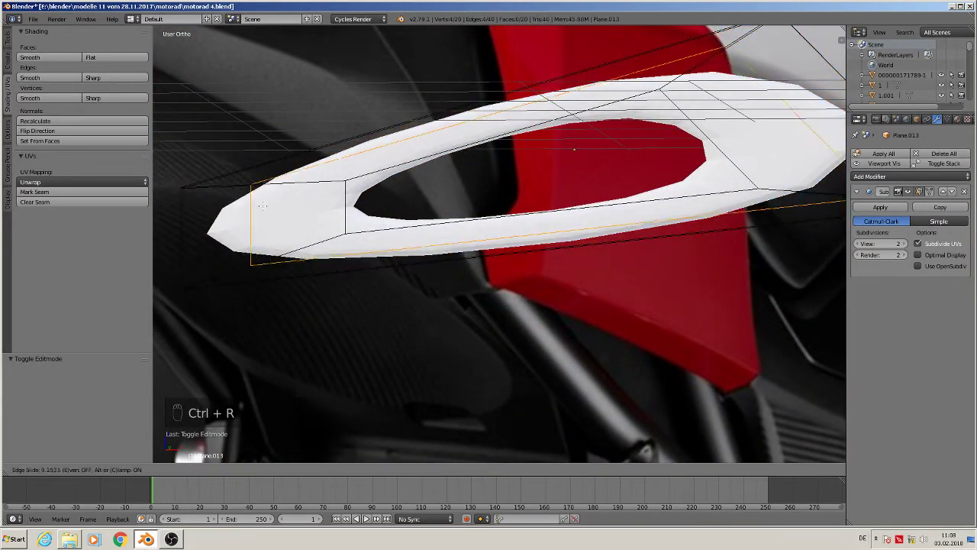
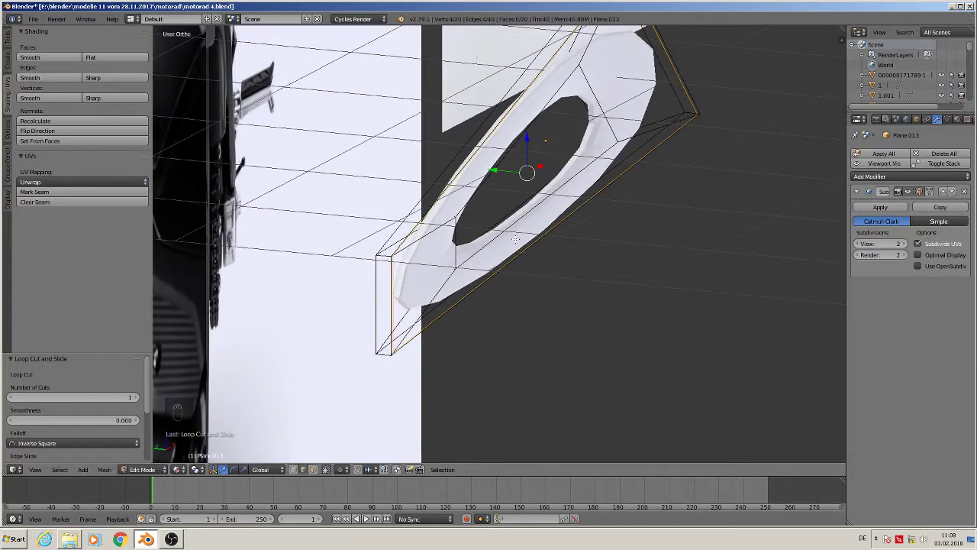
key(ctrl+r)
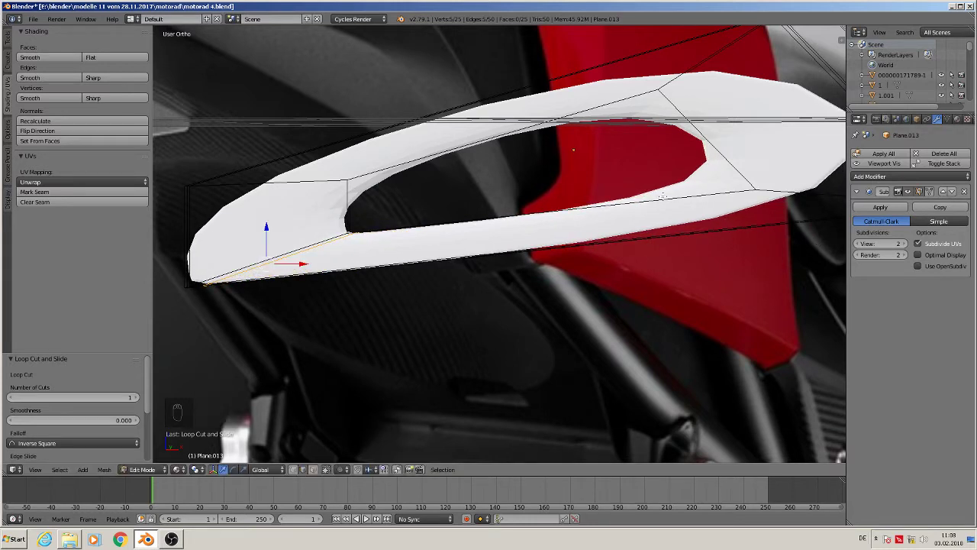
key(ctrl+r)
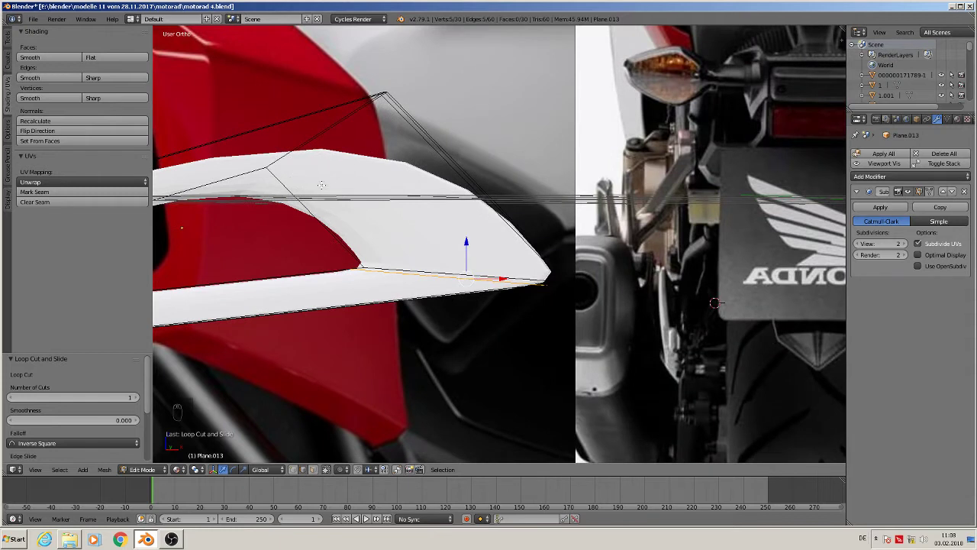
key(ctrl+r)
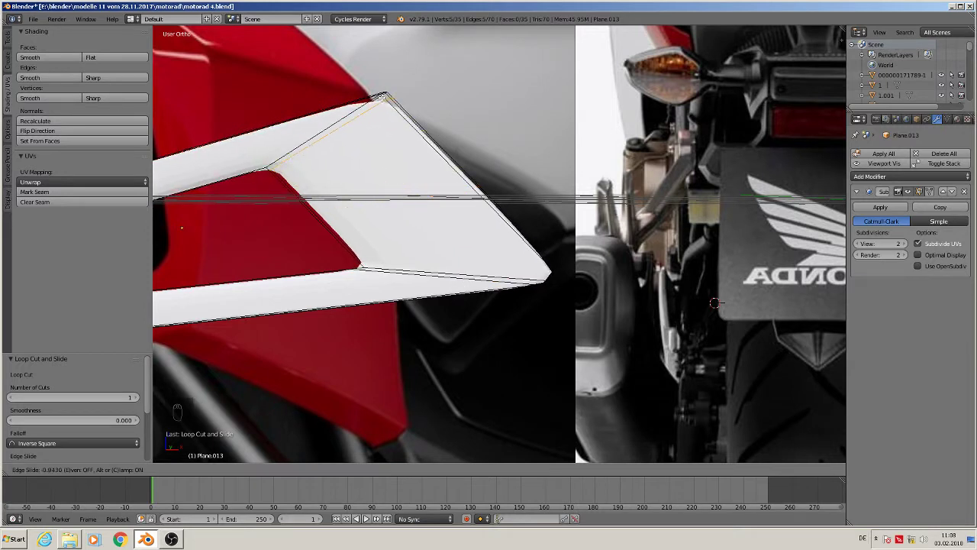
key(ctrl+r)
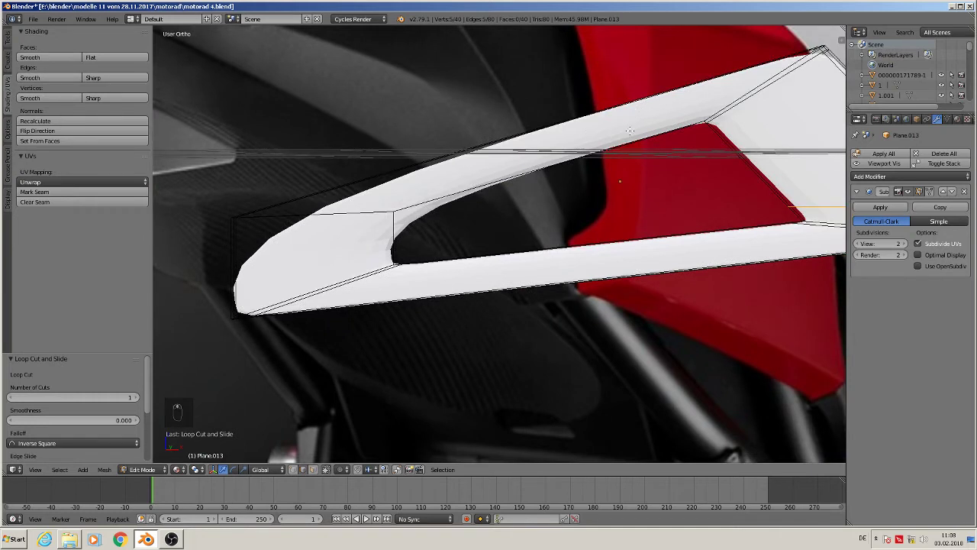
key(ctrl+r)
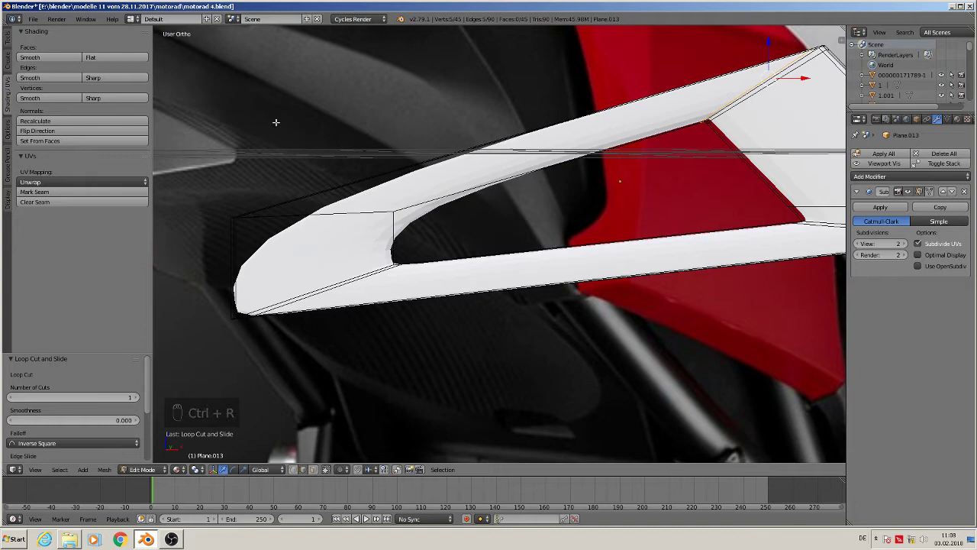
key(ctrl+r)
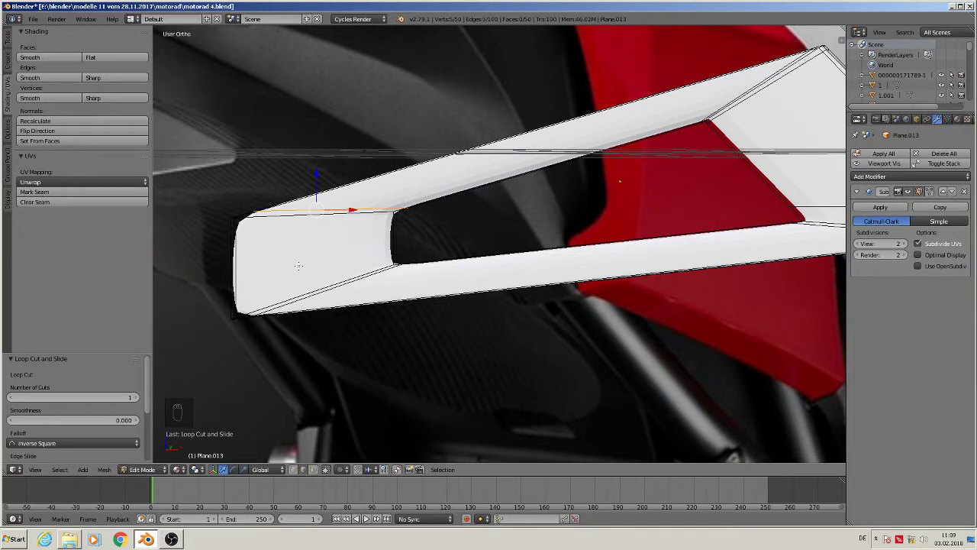
key(ctrl+r)
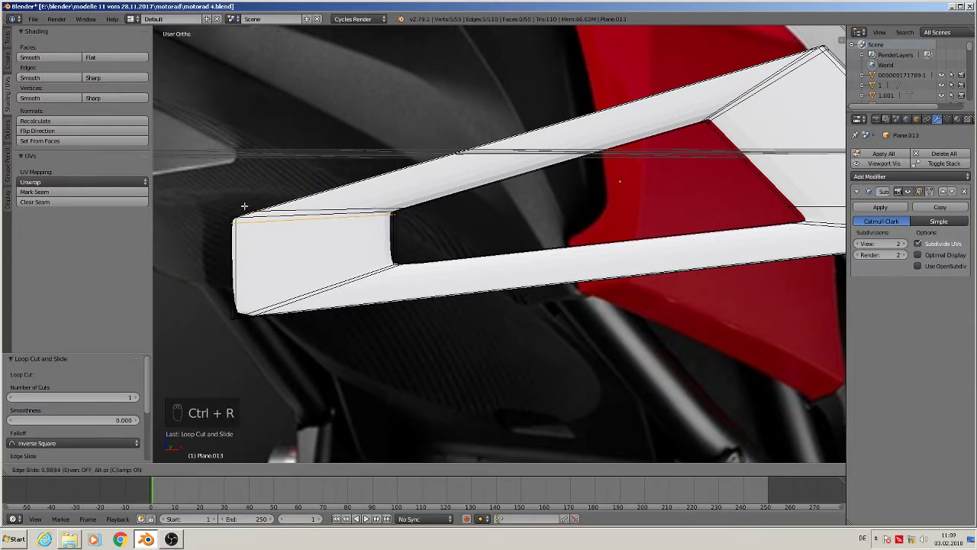
key(ctrl+r)
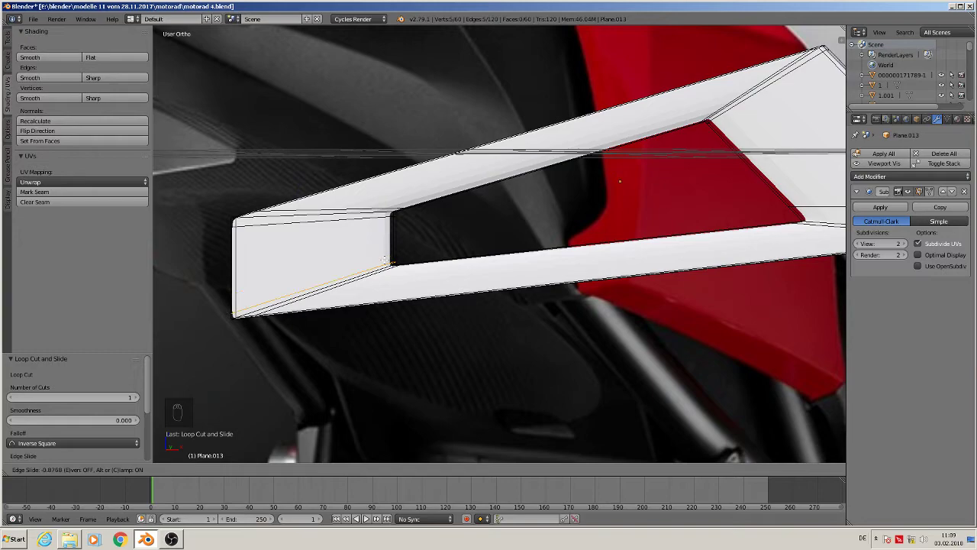
- From the front view, move the frame's rear tip vertex along Z into line with the reference photo
key(Tab)
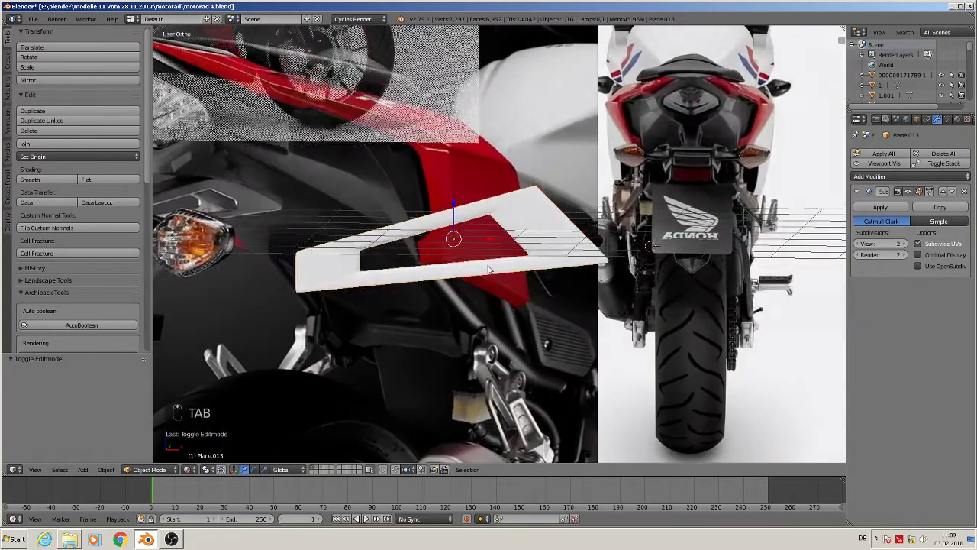
key(KP_1)
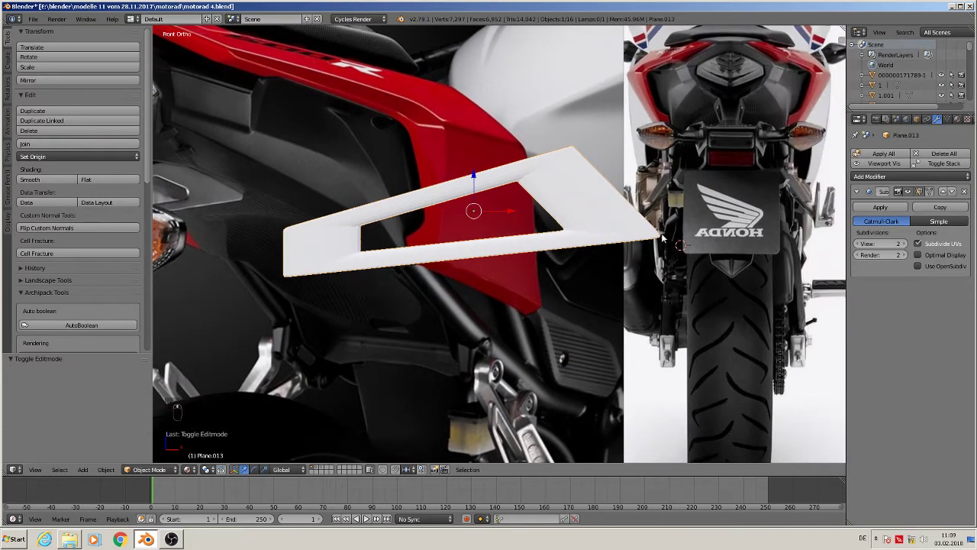
key(Tab)
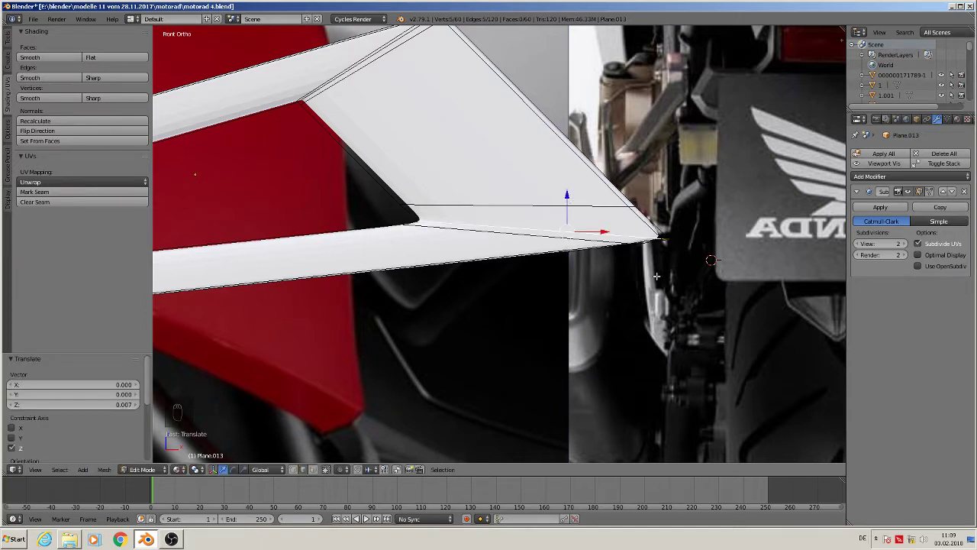
key(Tab)
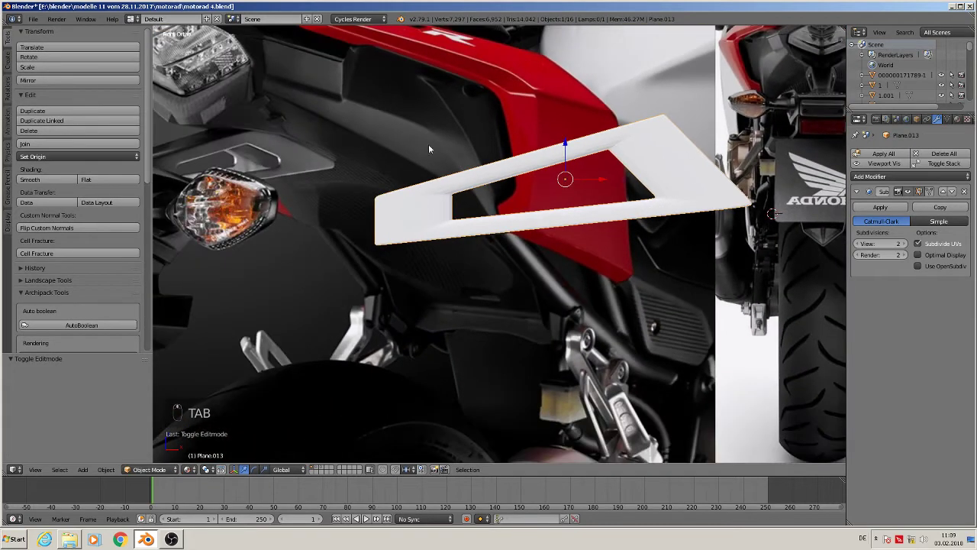
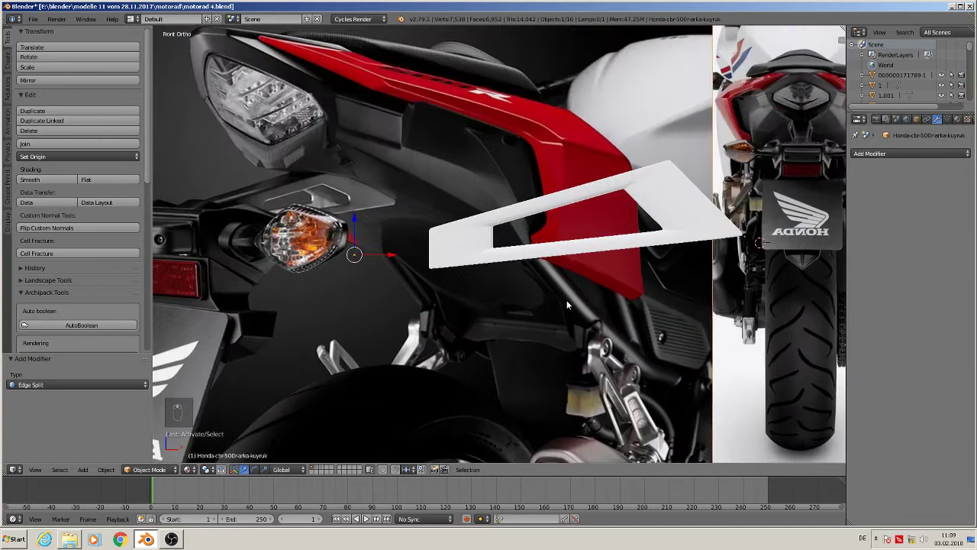
- Set all the cowl frame's faces to flat shading and orbit to check the crisp edges
key(Tab)
key(Tab)
key(Tab)
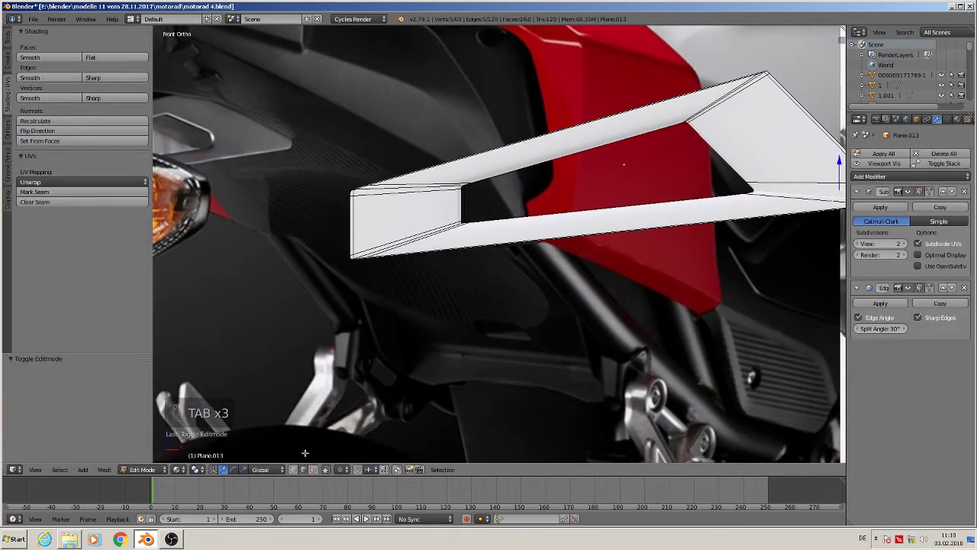
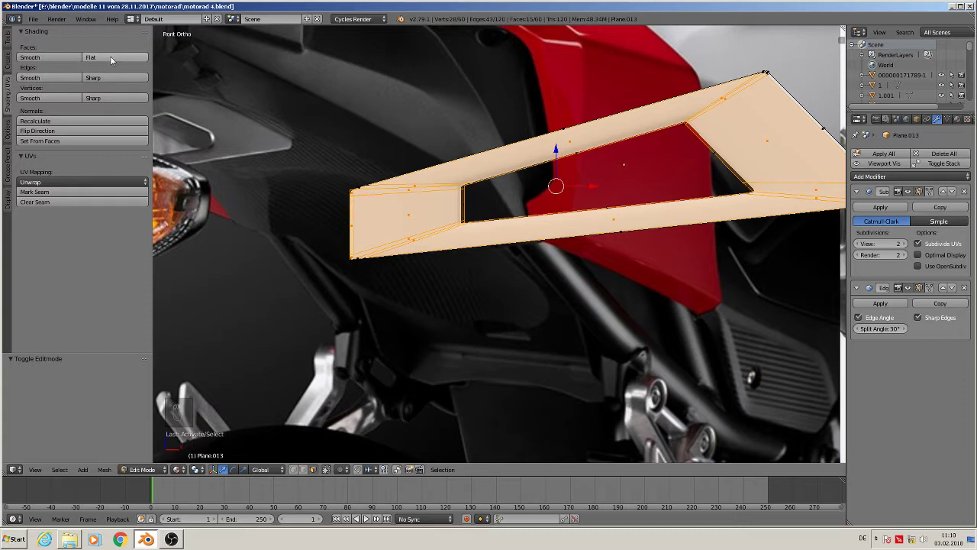
drag(113, 58, 445, 253)
key(Tab)
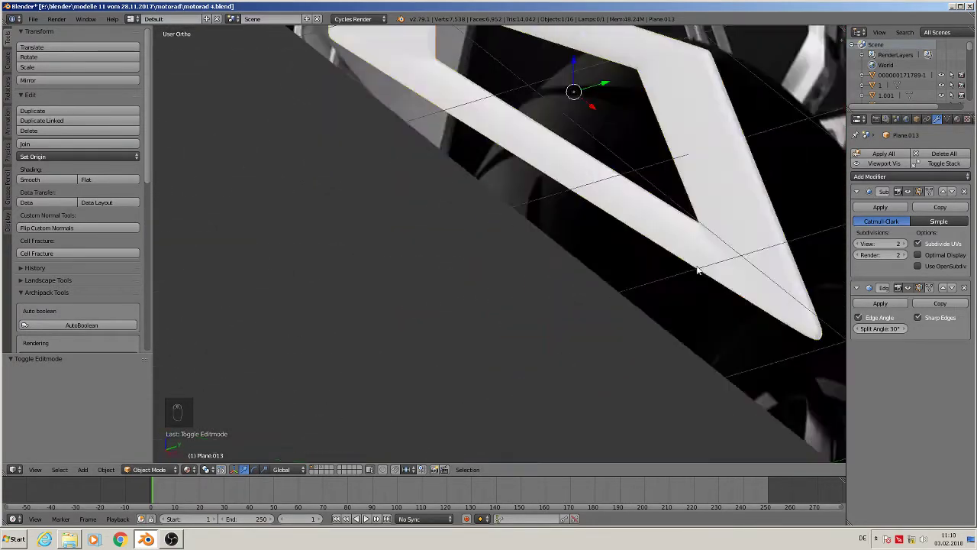
middle_click(763, 278)
- Return to front view, zoom onto the rear turn-signal photo and undo an accidental move
drag(705, 284, 548, 243)
key(KP_1)
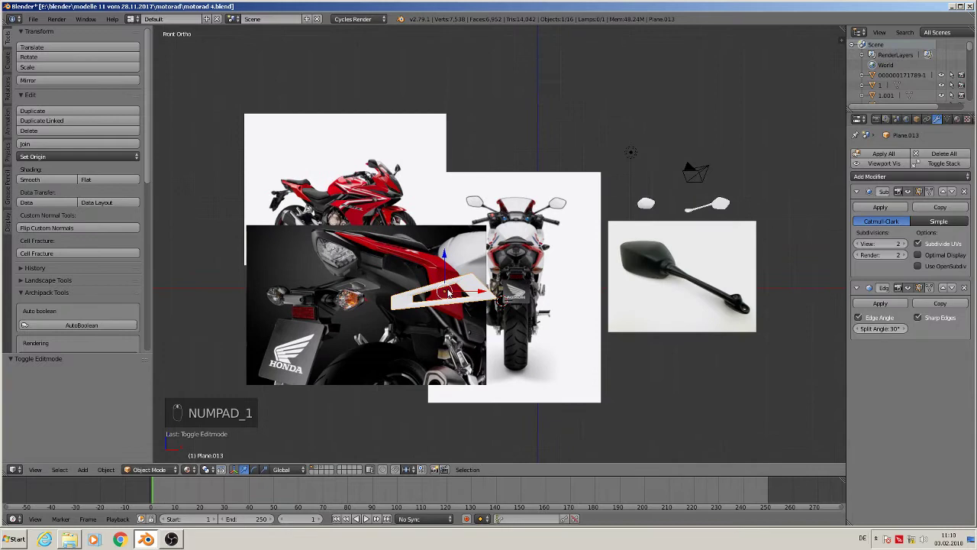
key(g)
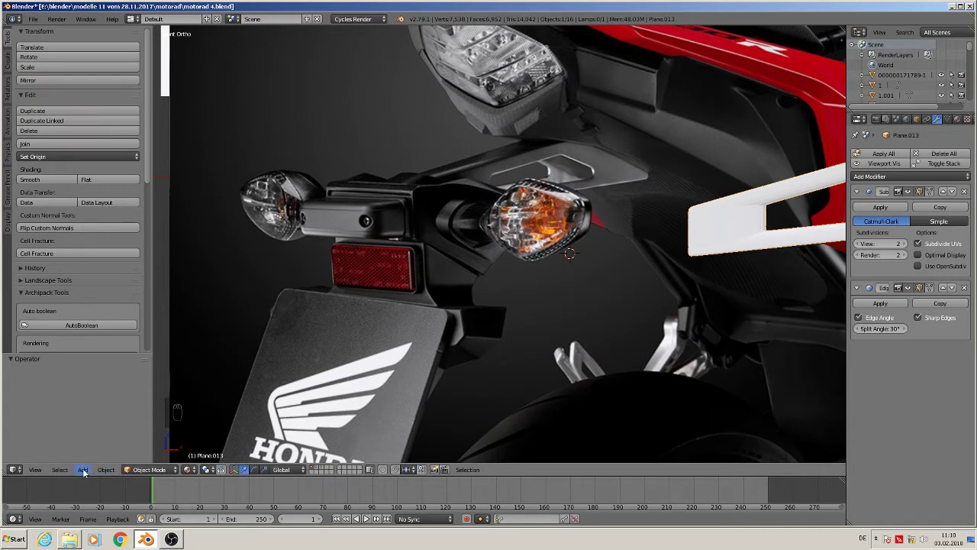
key(ctrl+z)
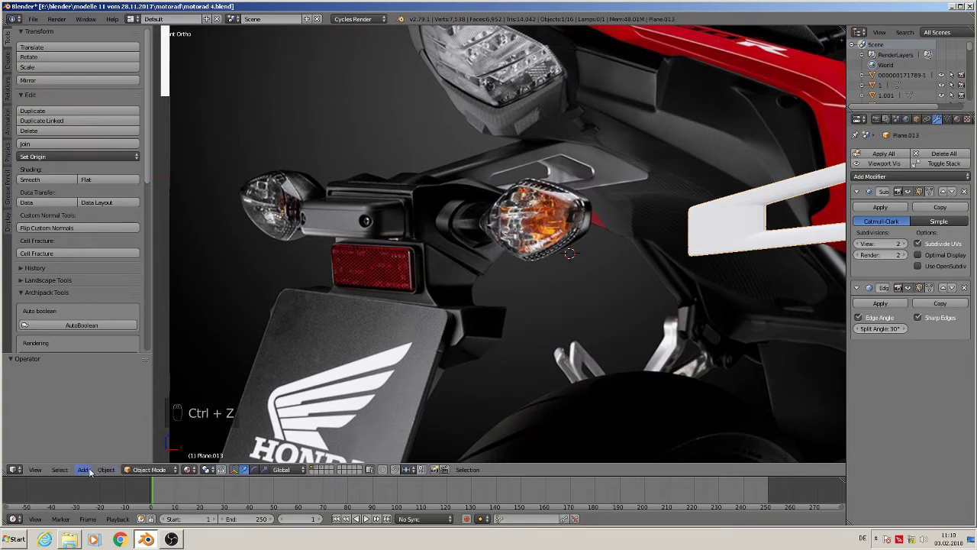
key(ctrl+z)
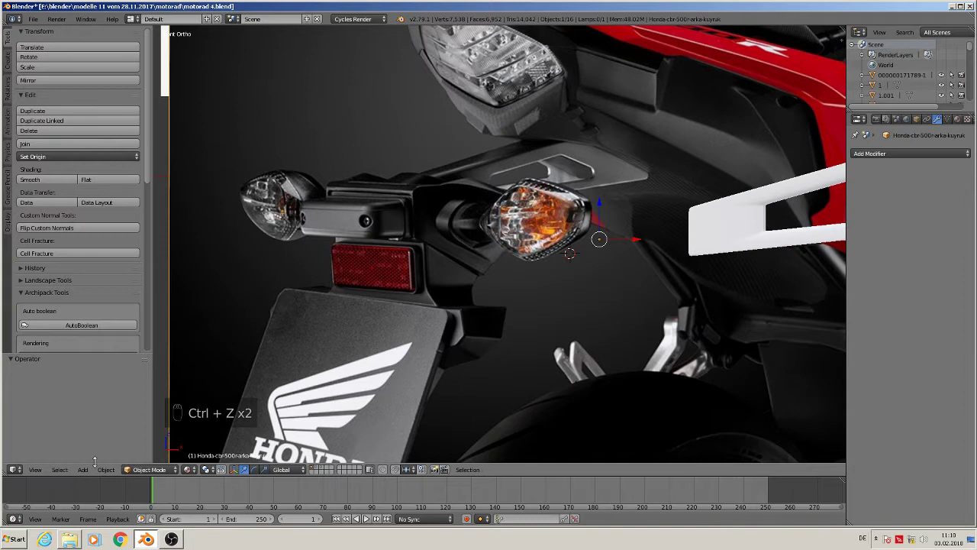
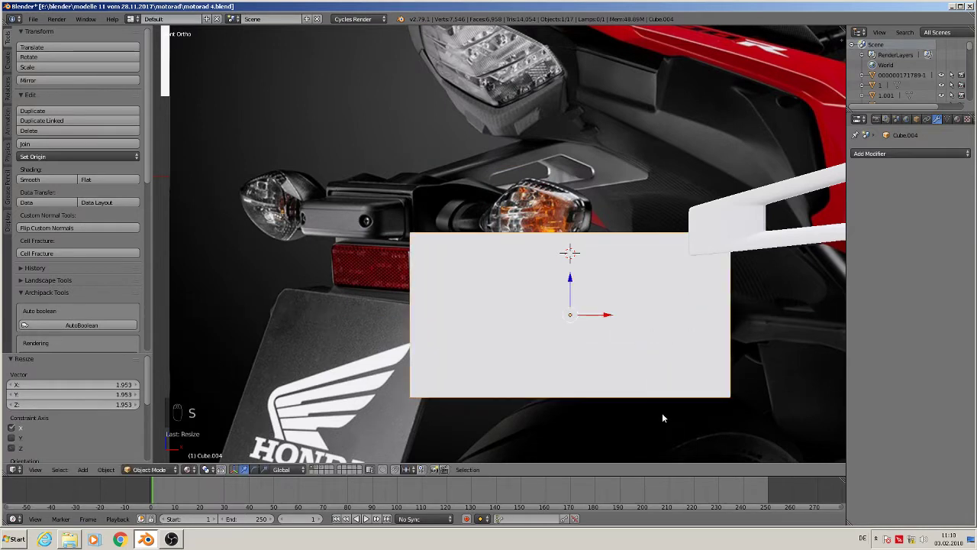
- Scale a new cube into a wide, low, shallow block beneath the rear turn signal
key(s)
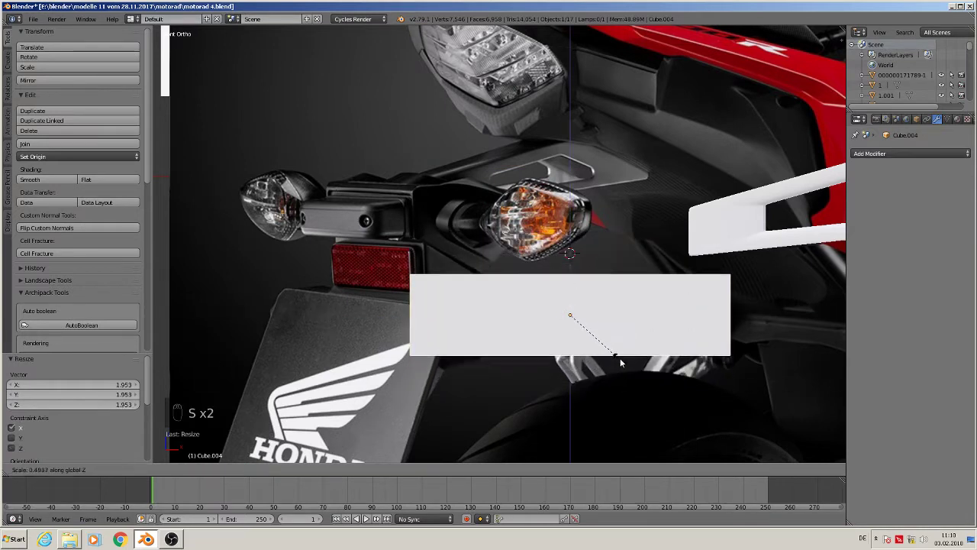
key(s)
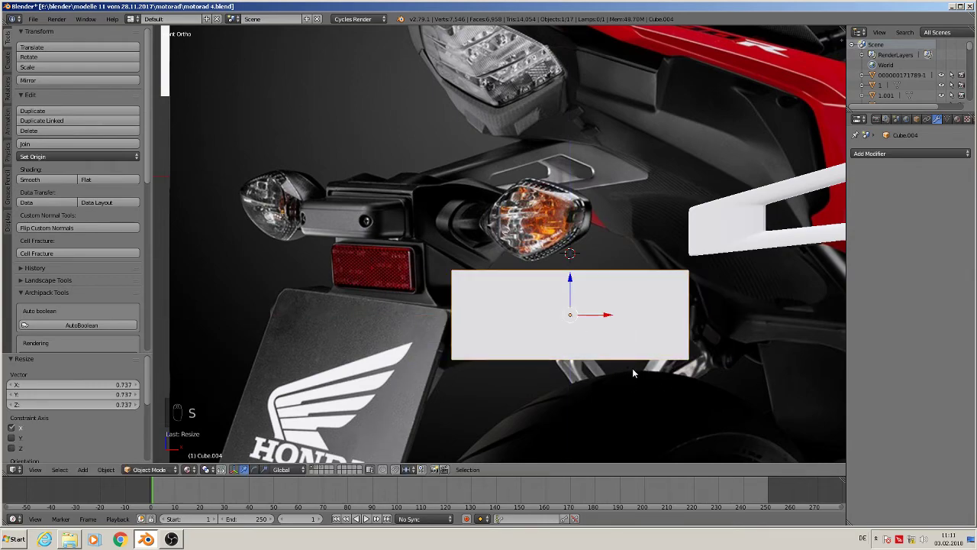
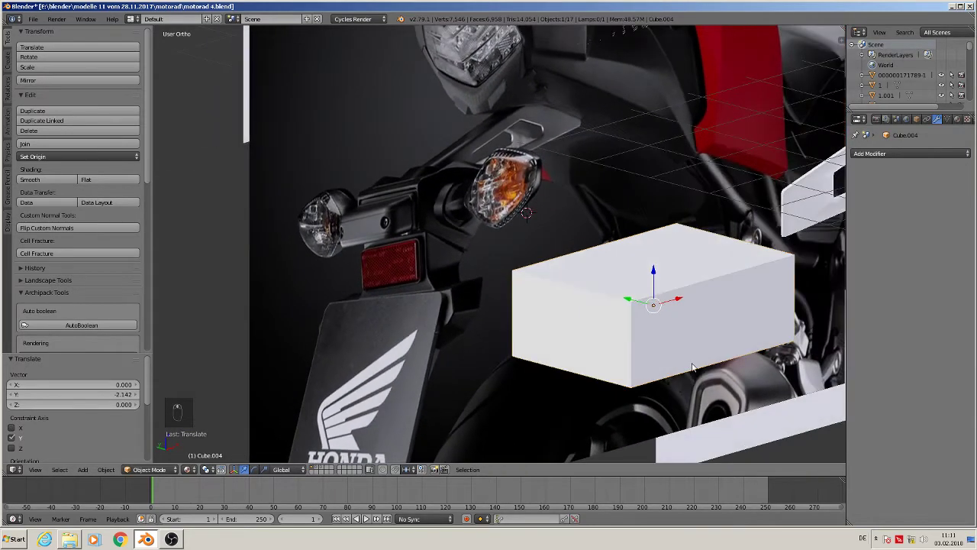
key(s)
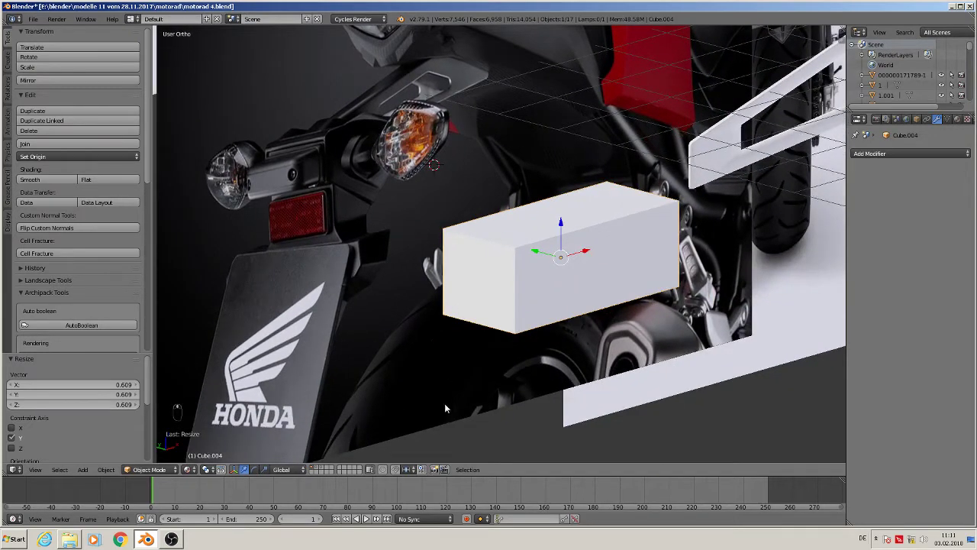
key(Tab)
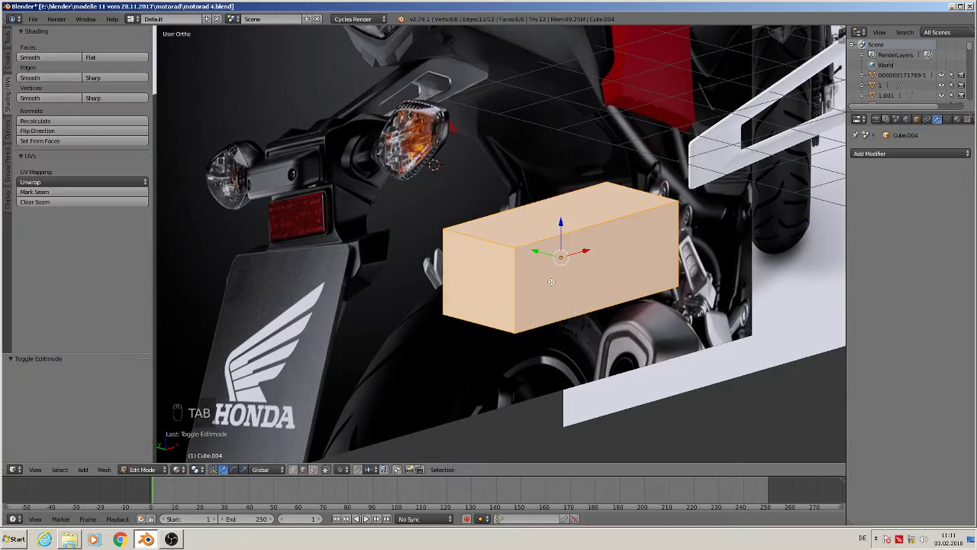
- Bevel all edges of the block with segments to round it off
key(a)
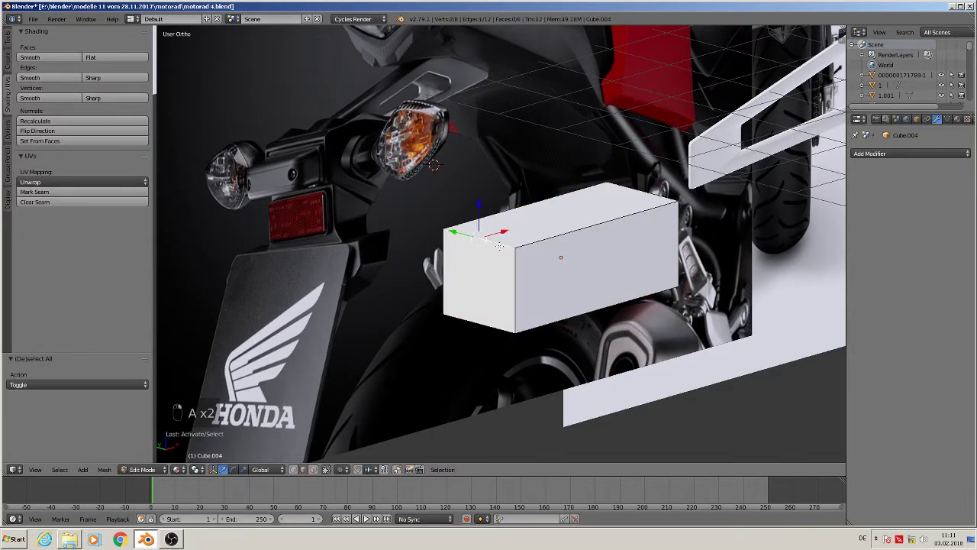
key(a)
key(a)
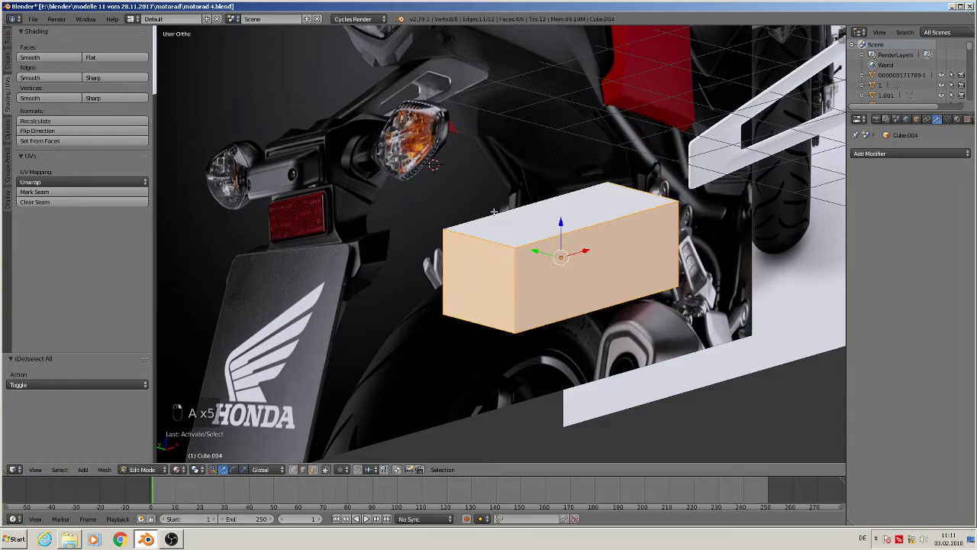
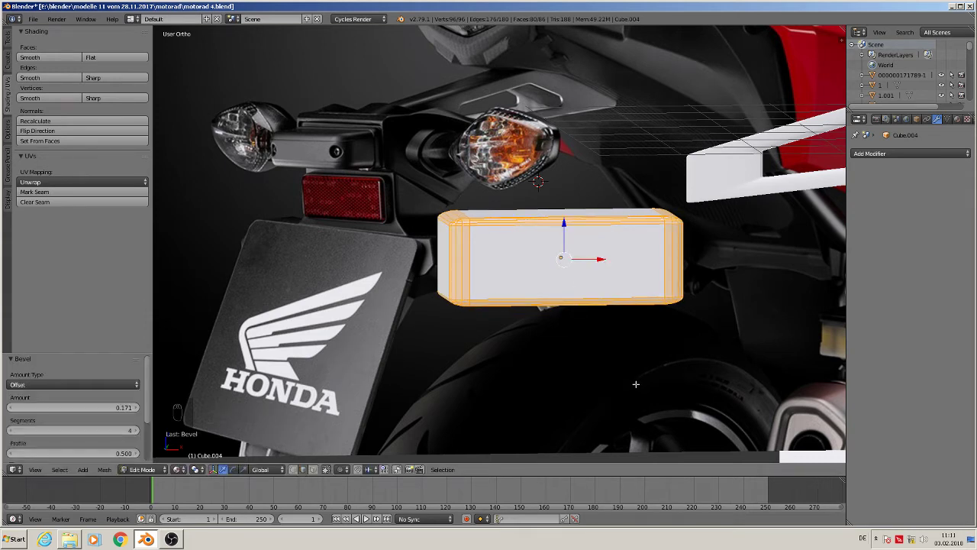
key(a)
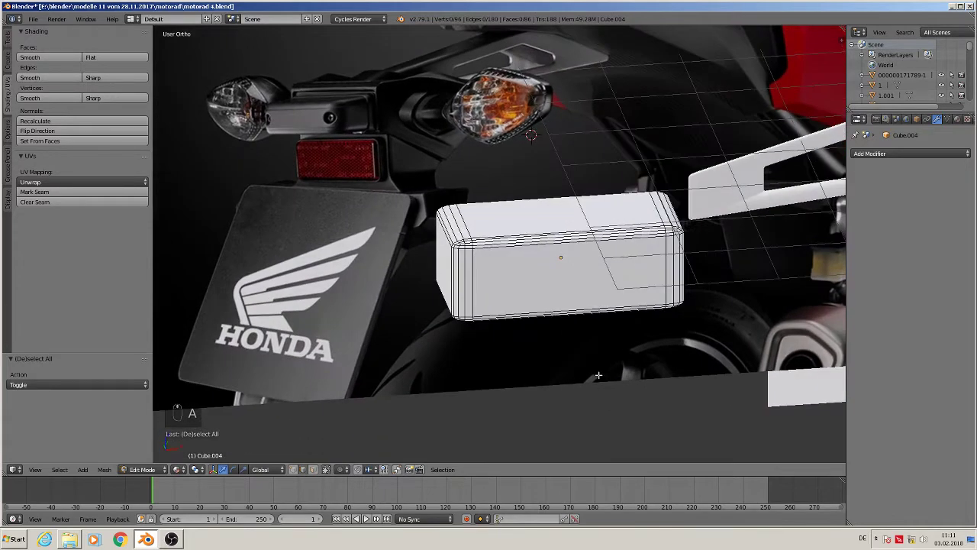
- From top view, box-select the lower edge loop and scale it to narrow that side
key(KP_7)
key(KP_Decimal)
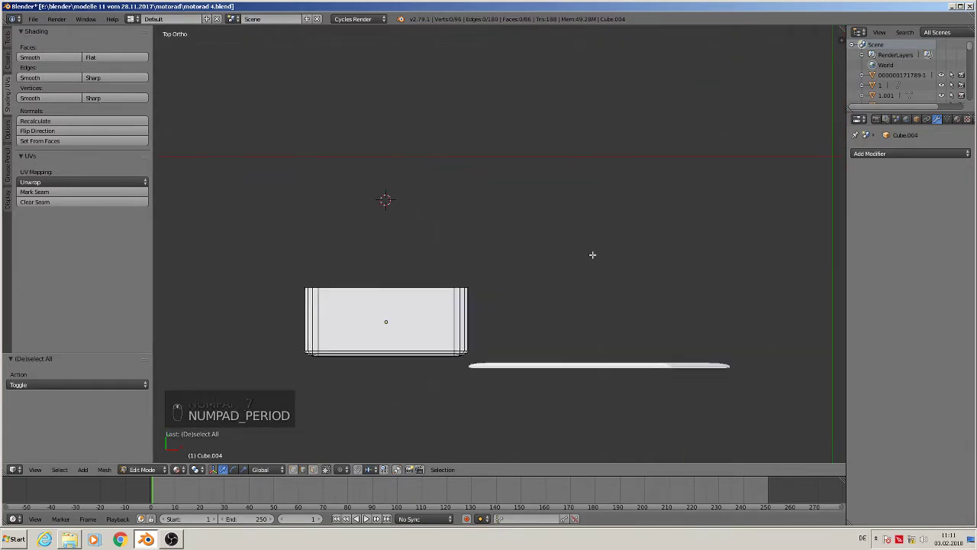
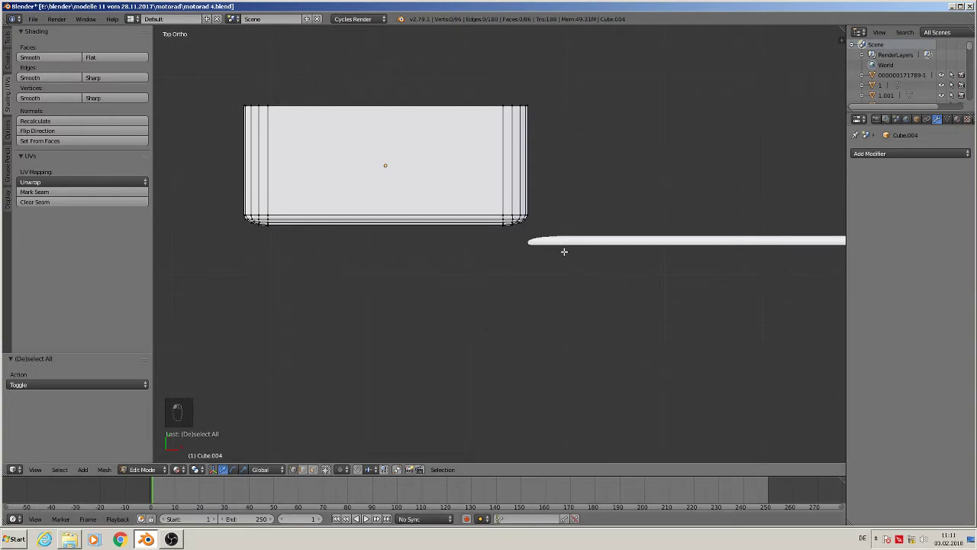
key(b)
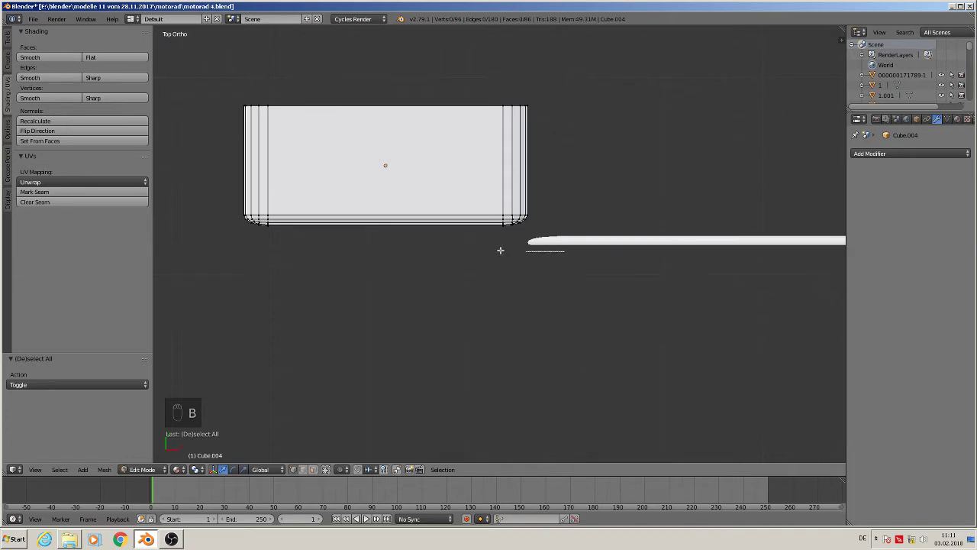
key(s)
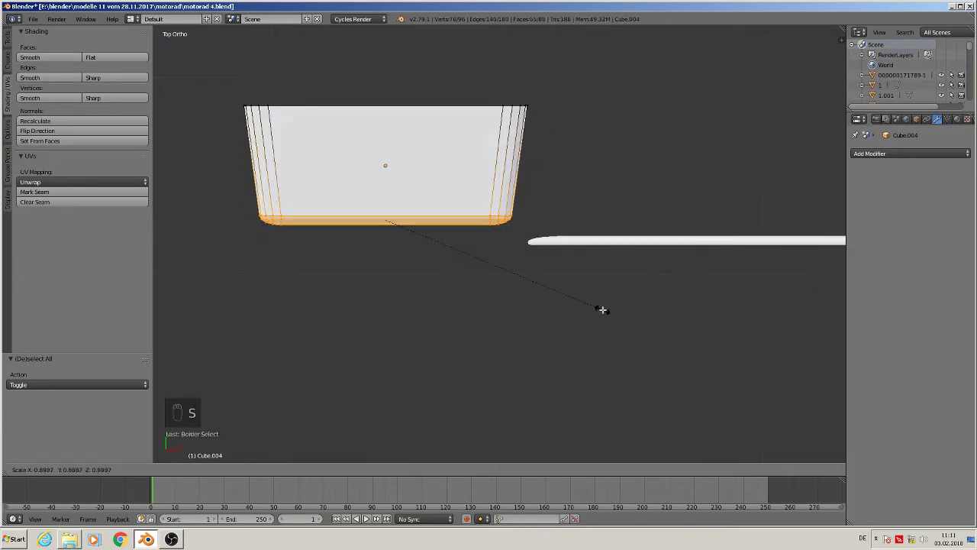
key(Tab)
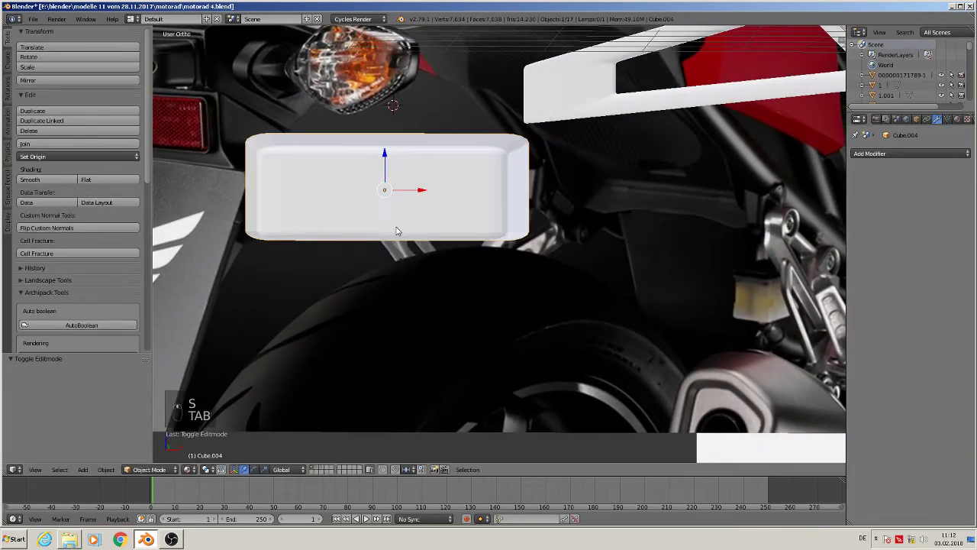
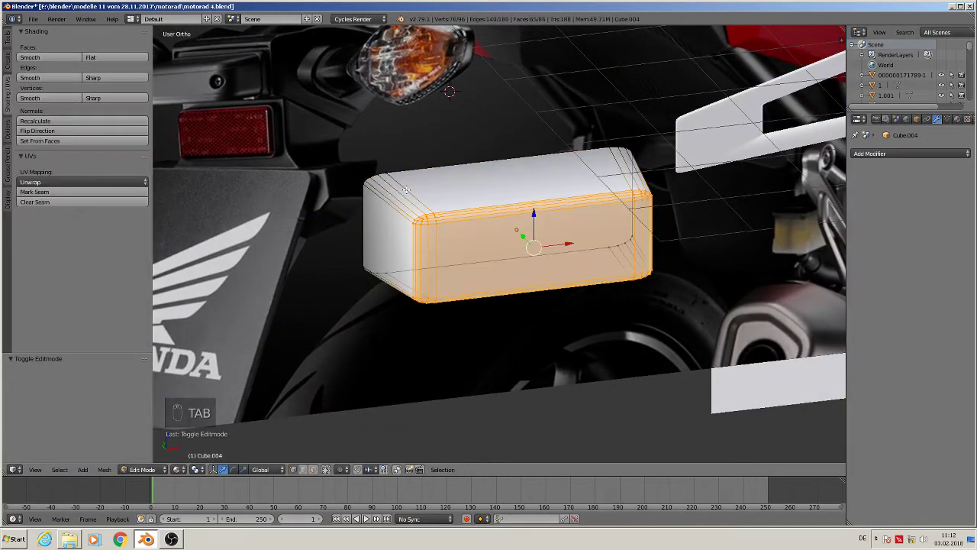
- Slide the block's front edge loop back to slant its top edge, then return to front view
key(ctrl+r)
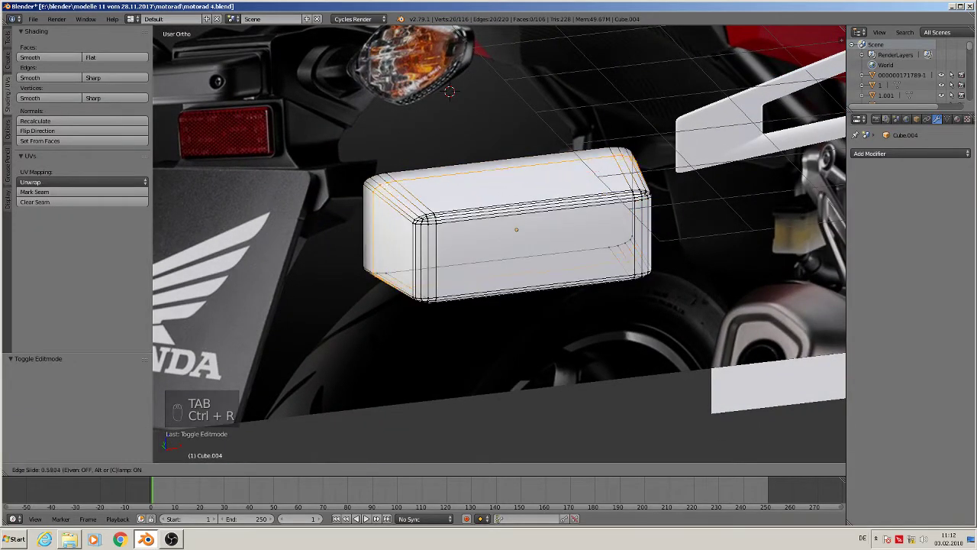
key(Tab)
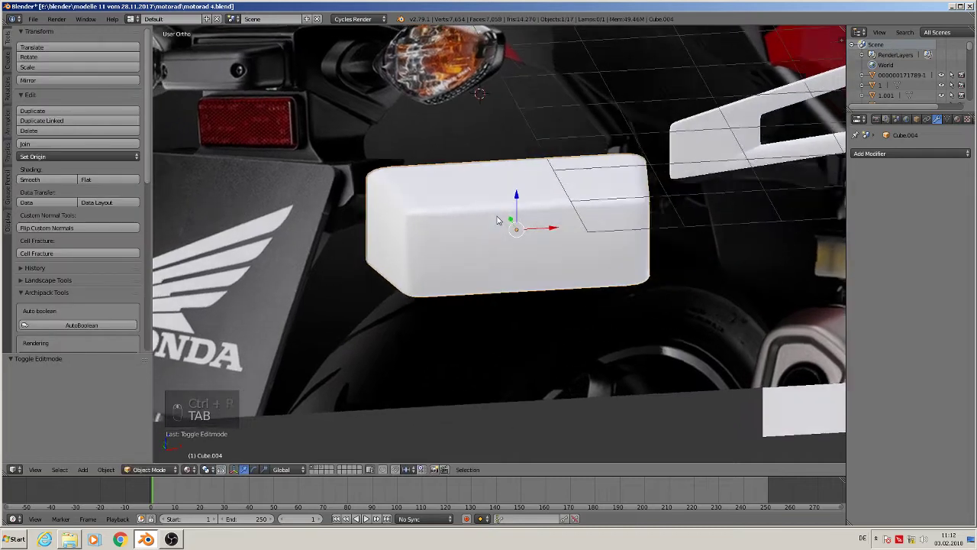
key(KP_1)
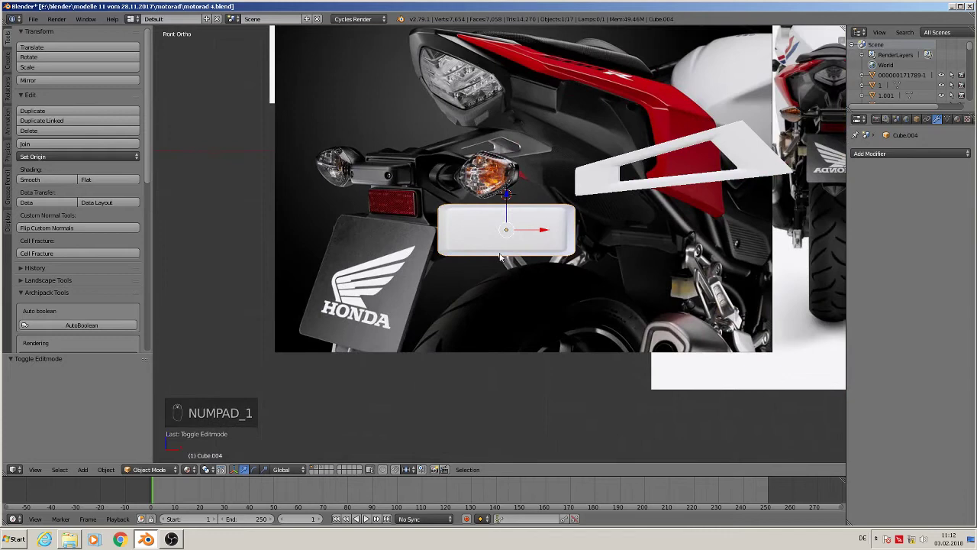
- Duplicate the block into a small cylinder shrunk to about a third, placed at the lower block's right end
key(shift+d)
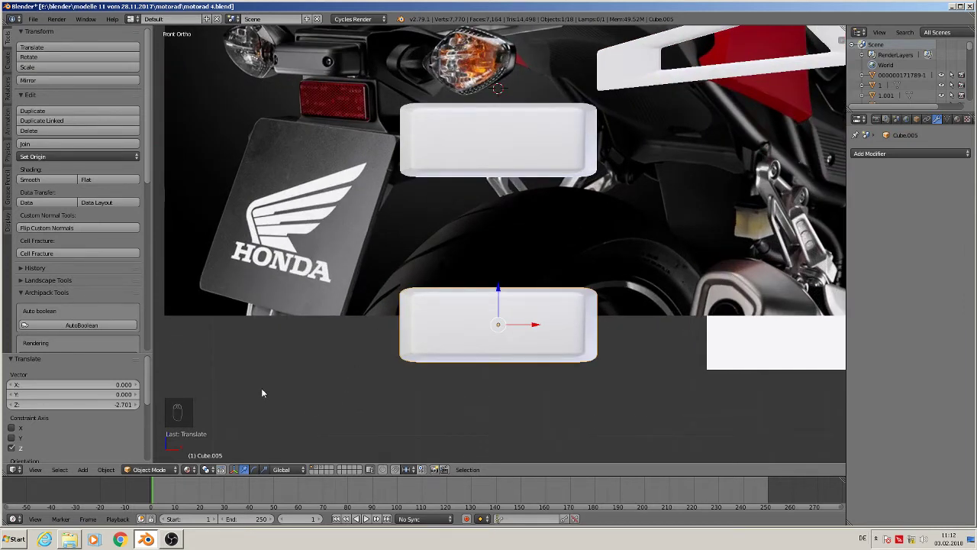
drag(460, 391, 110, 454)
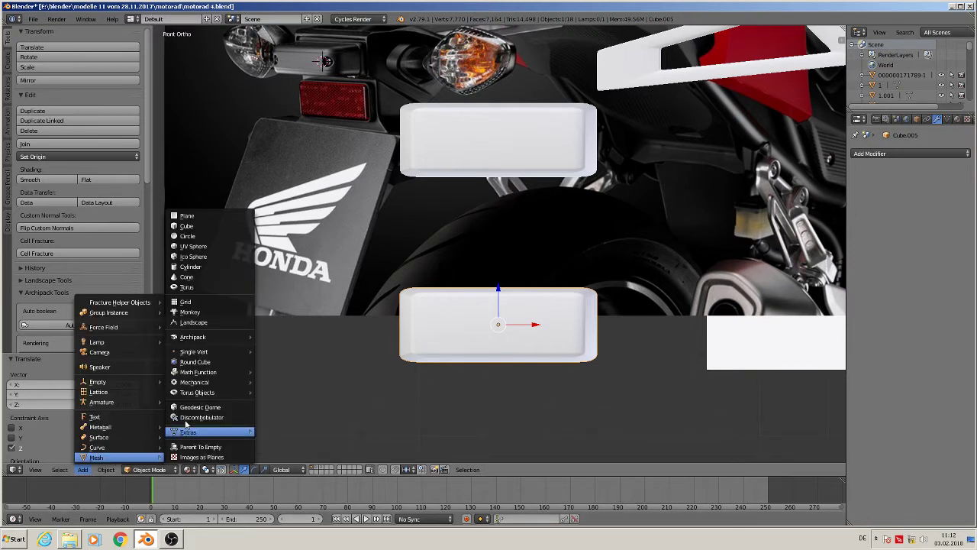
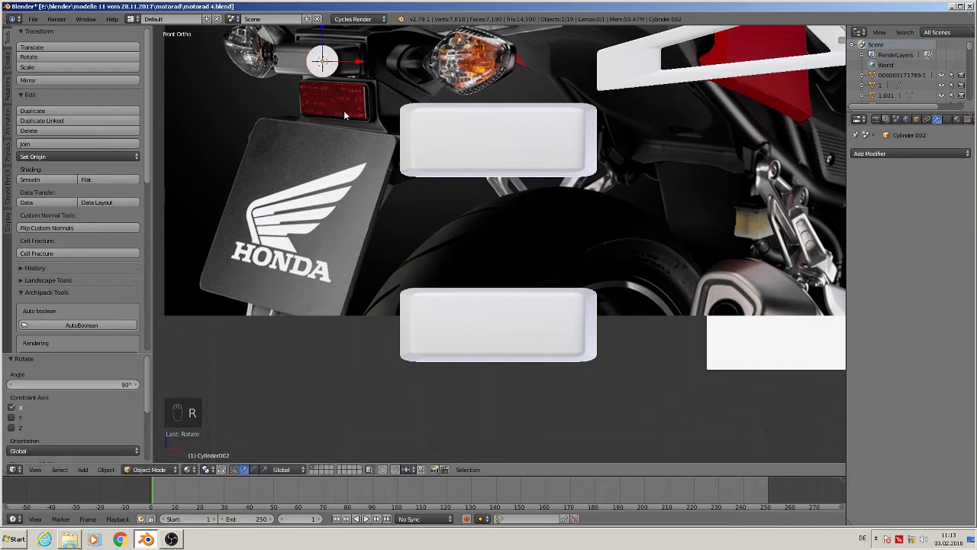
key(s)
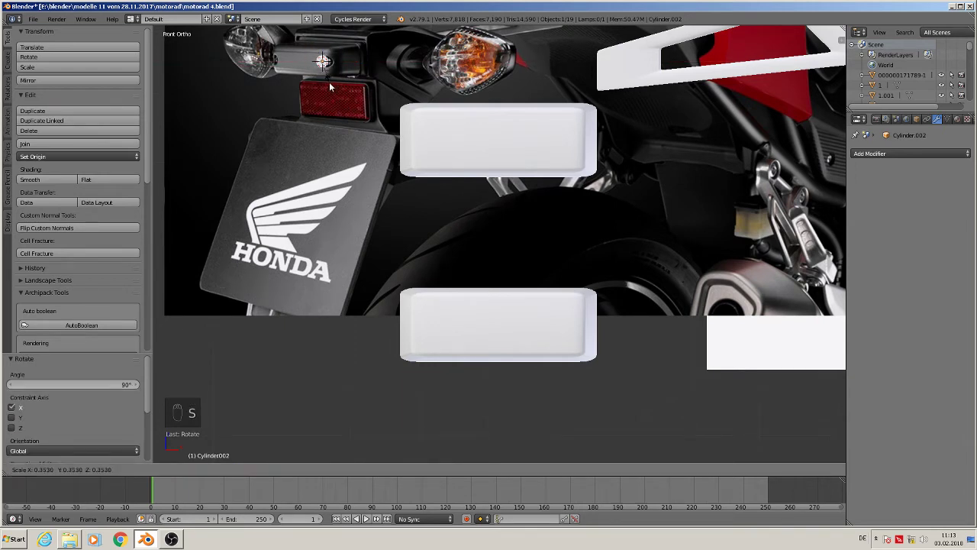
drag(351, 57, 362, 63)
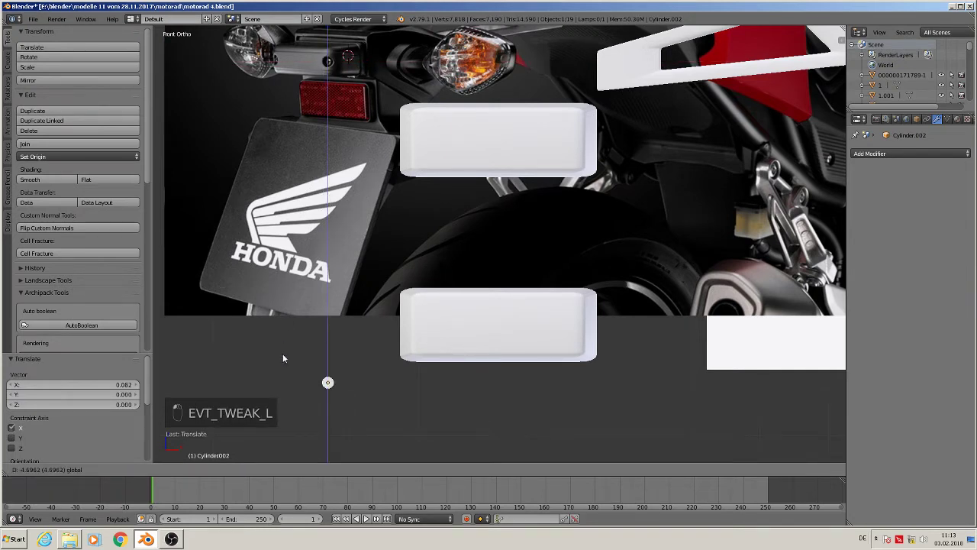
drag(315, 306, 369, 335)
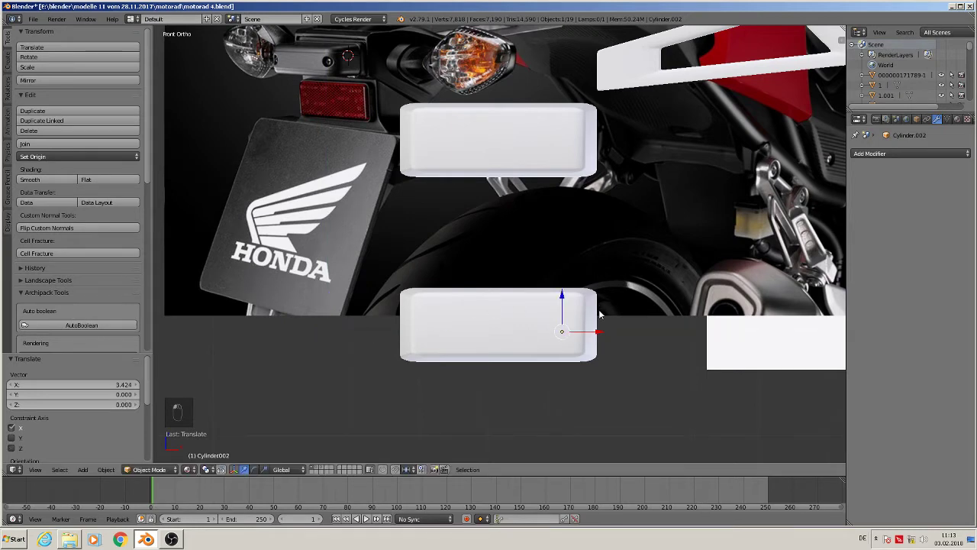
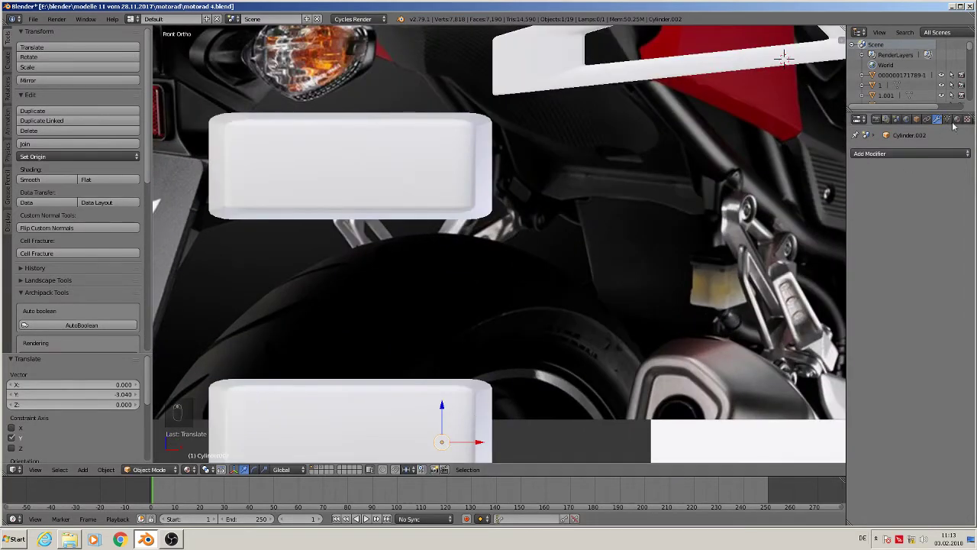
- Give the small cylinder a new red material
drag(963, 121, 902, 258)
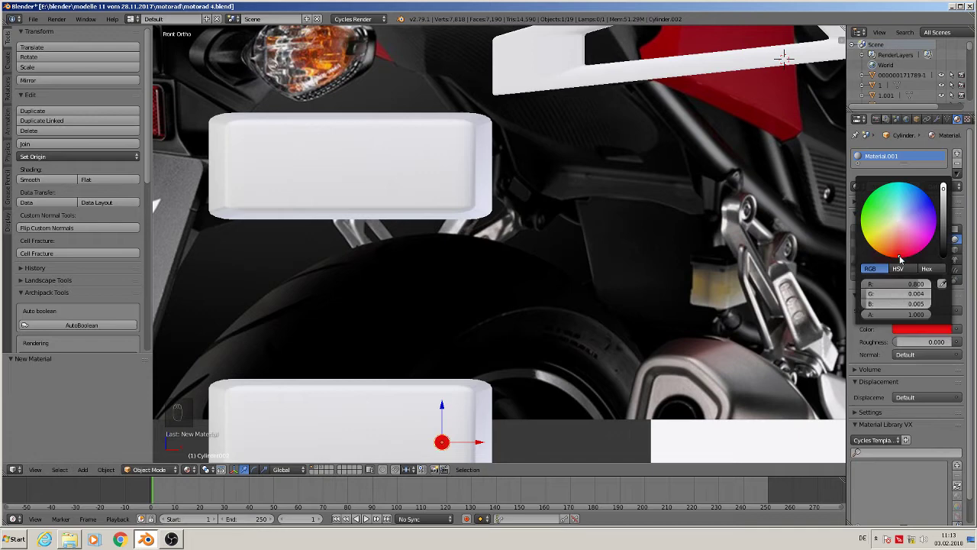
click(634, 329)
drag(682, 204, 531, 287)
key(KP_1)
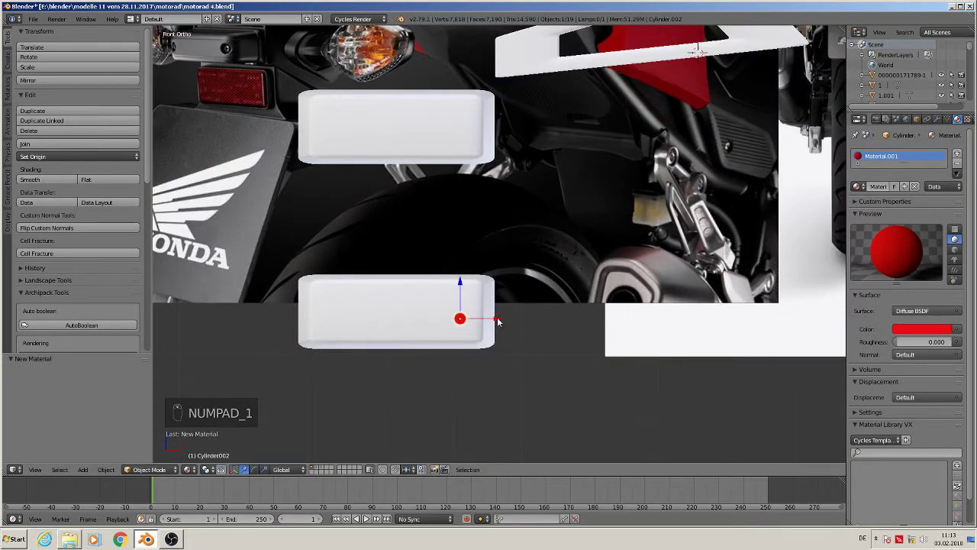
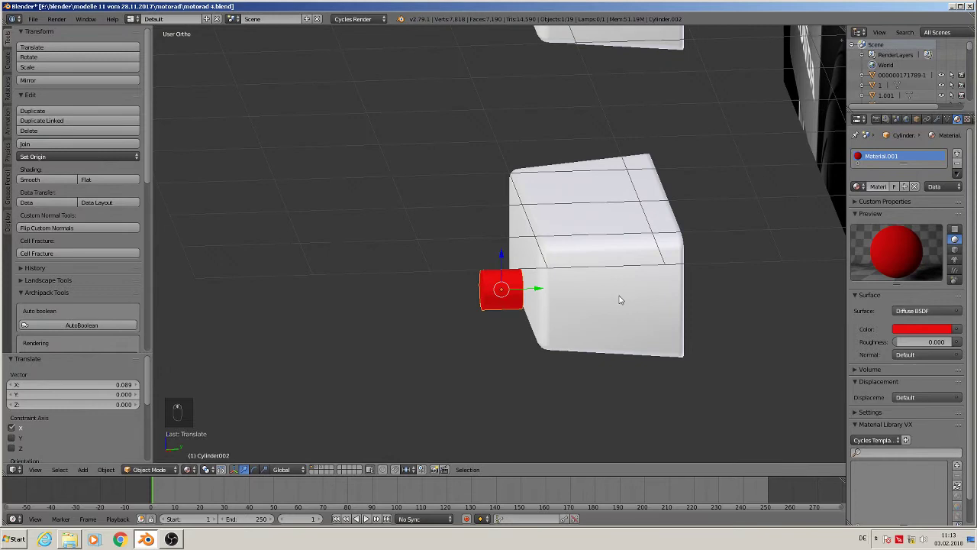
- Stretch the cylinder along its depth and push it slightly into the block's front face
key(s)
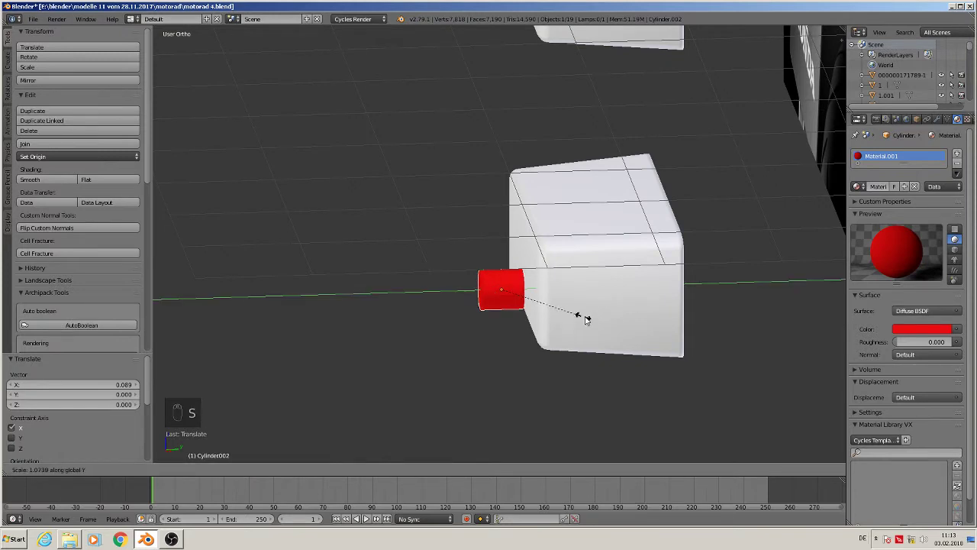
drag(527, 290, 656, 300)
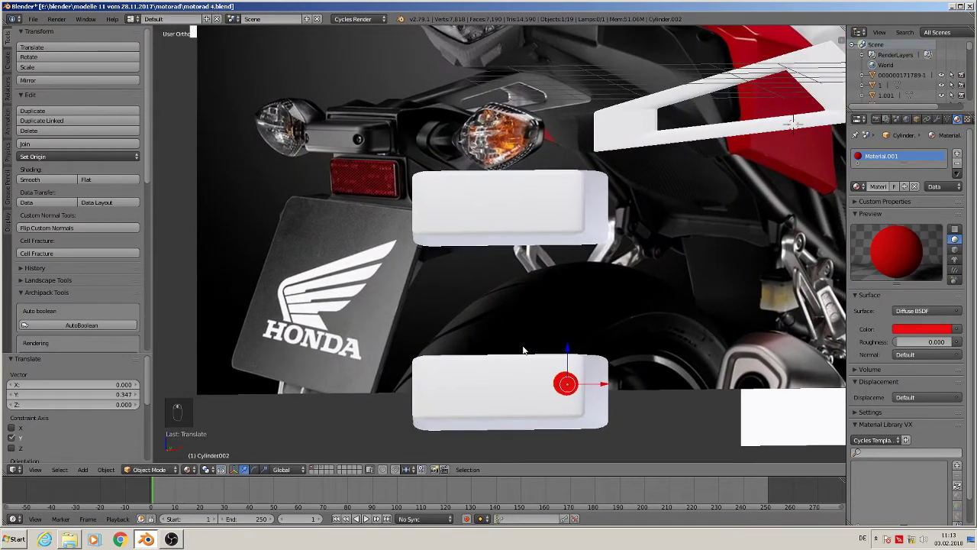
drag(605, 385, 599, 399)
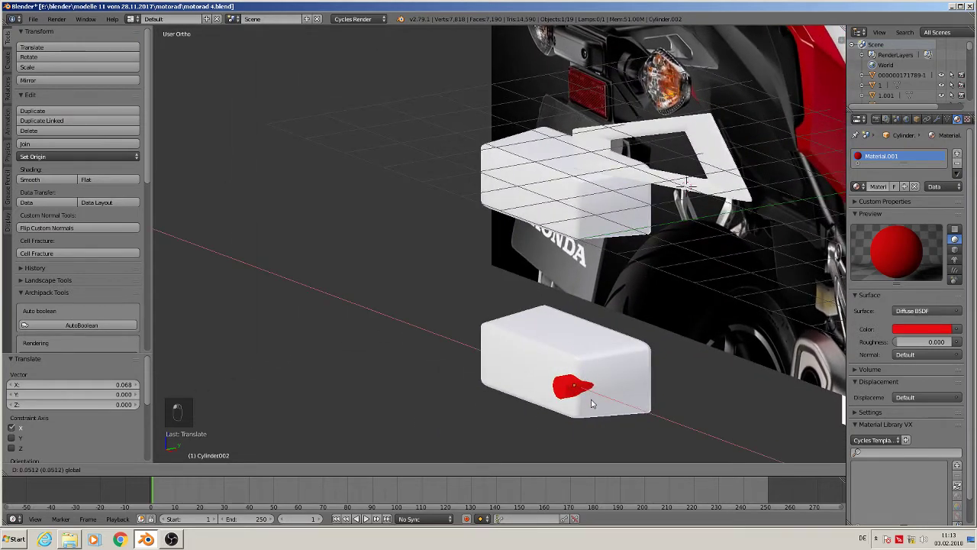
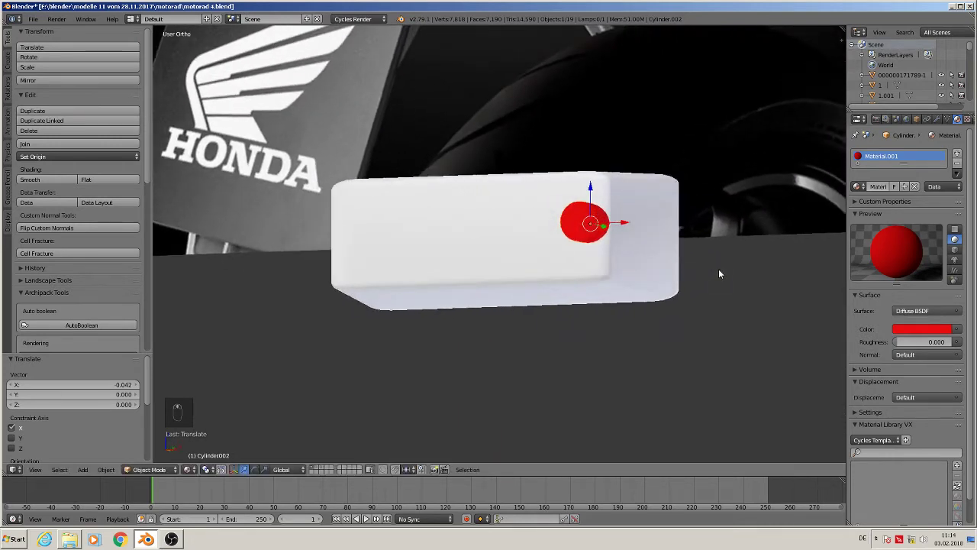
key(KP_1)
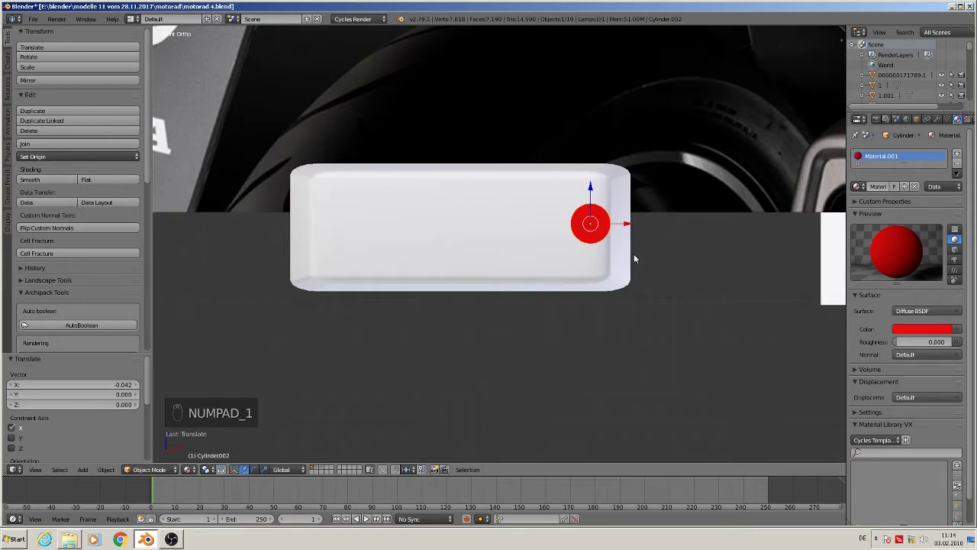
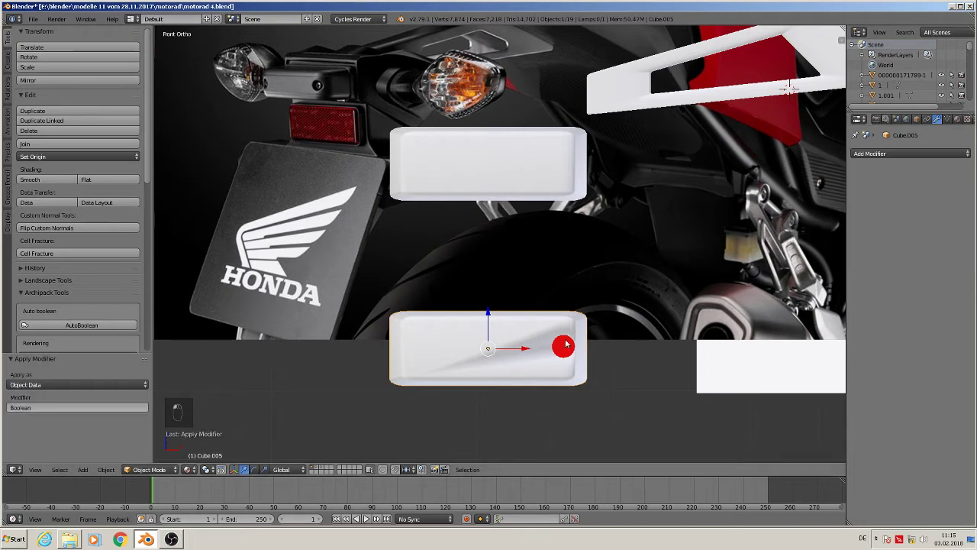
- Check the block's mesh after the Boolean hole and return to the front view
key(Tab)
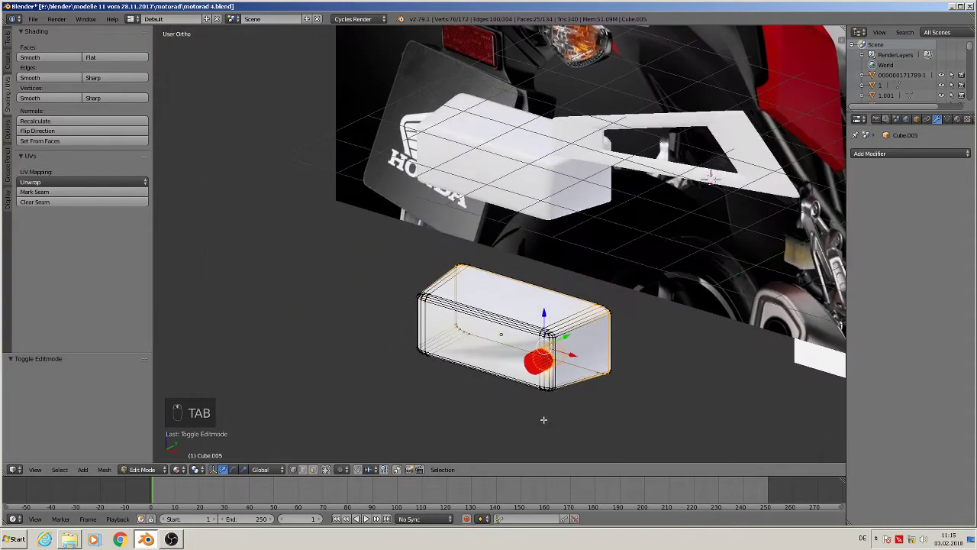
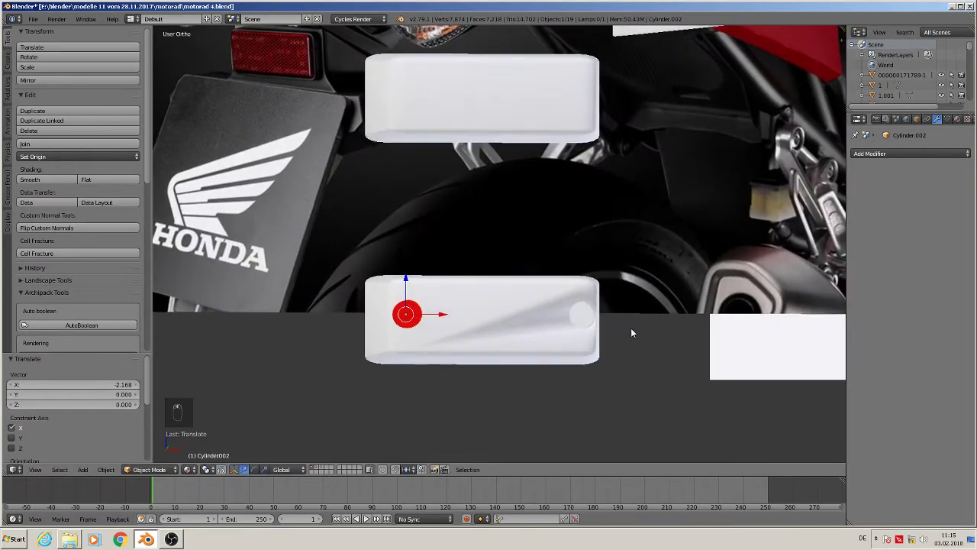
key(KP_1)
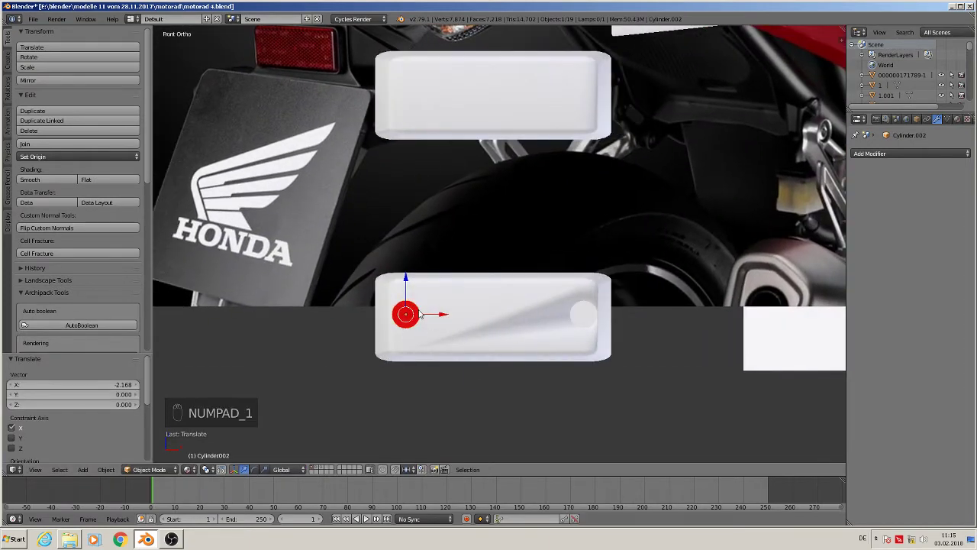
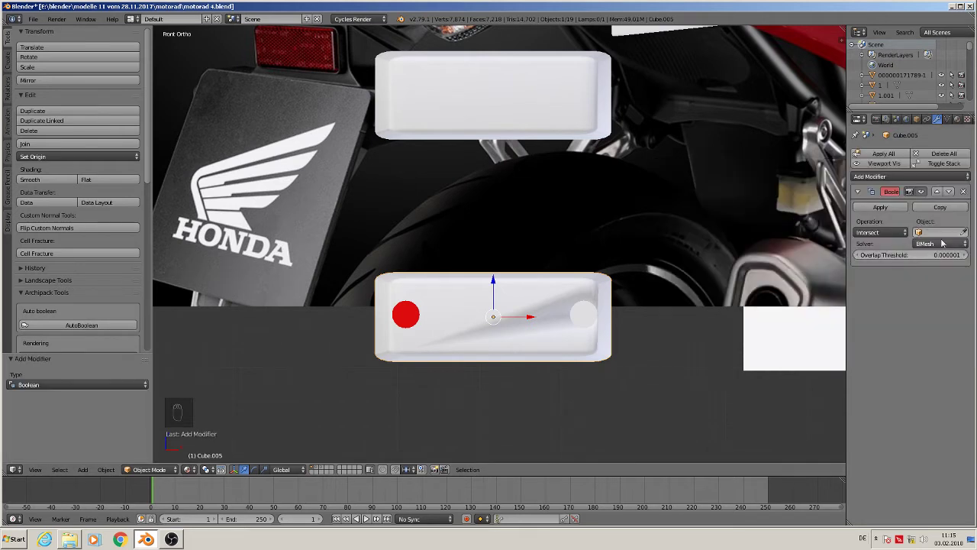
- Cut the left-end hole with Cylinder.002 as the Boolean Difference object, then move the cylinder away
drag(955, 235, 906, 271)
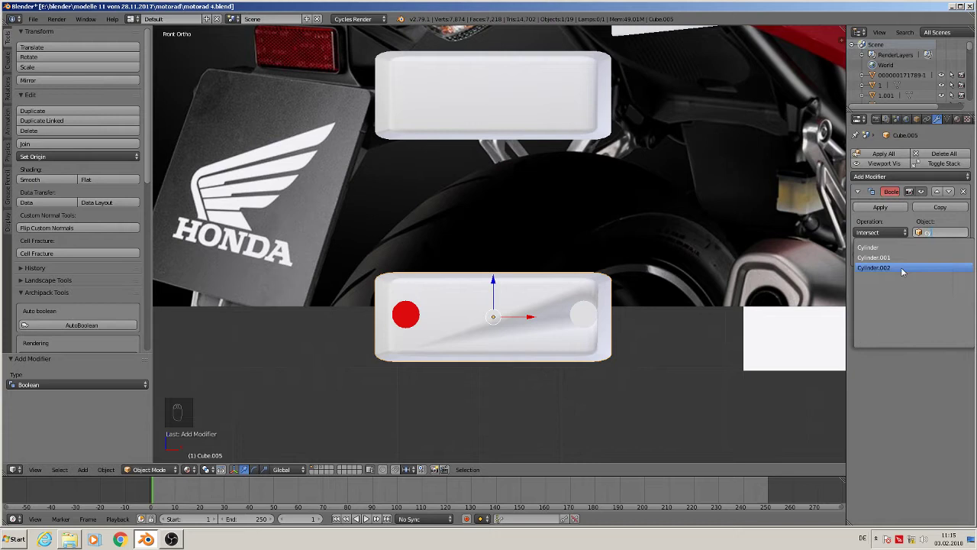
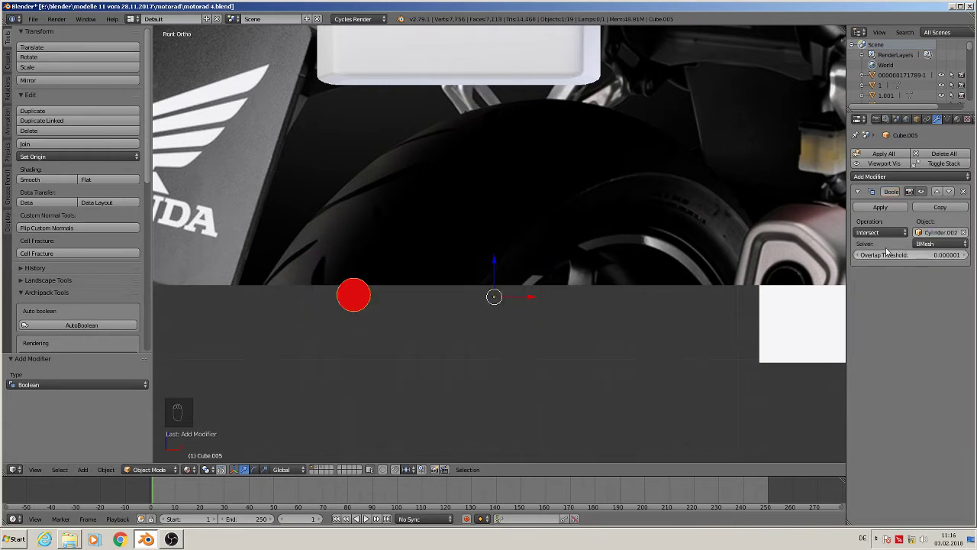
drag(884, 233, 361, 296)
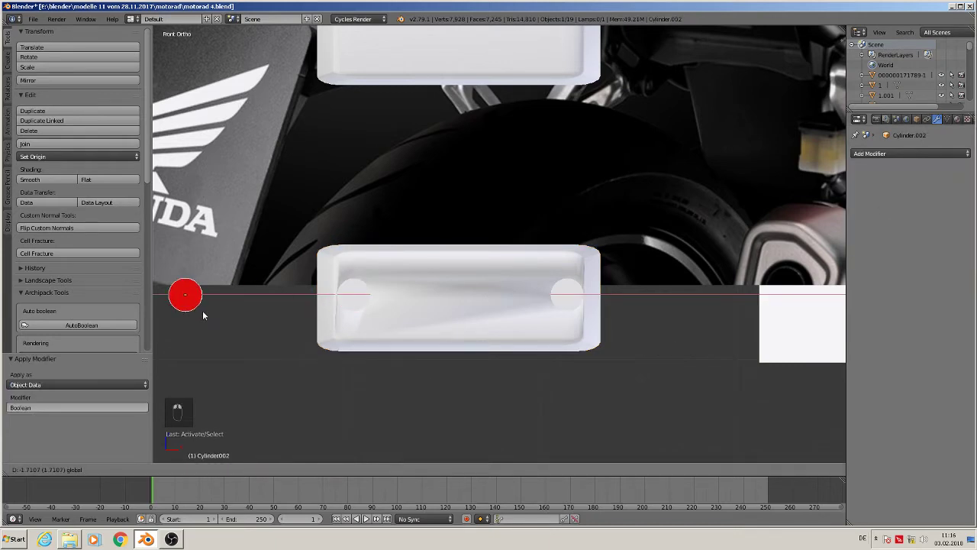
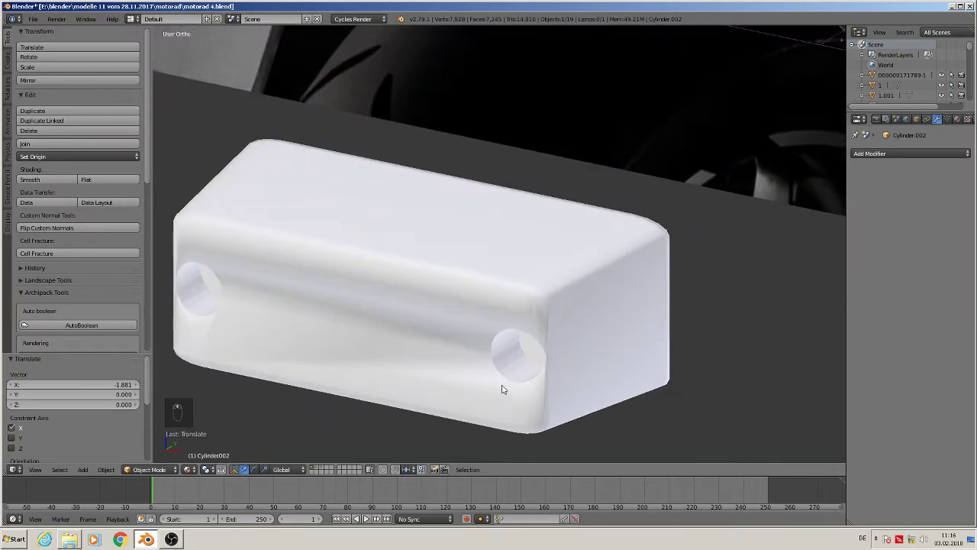
middle_click(505, 386)
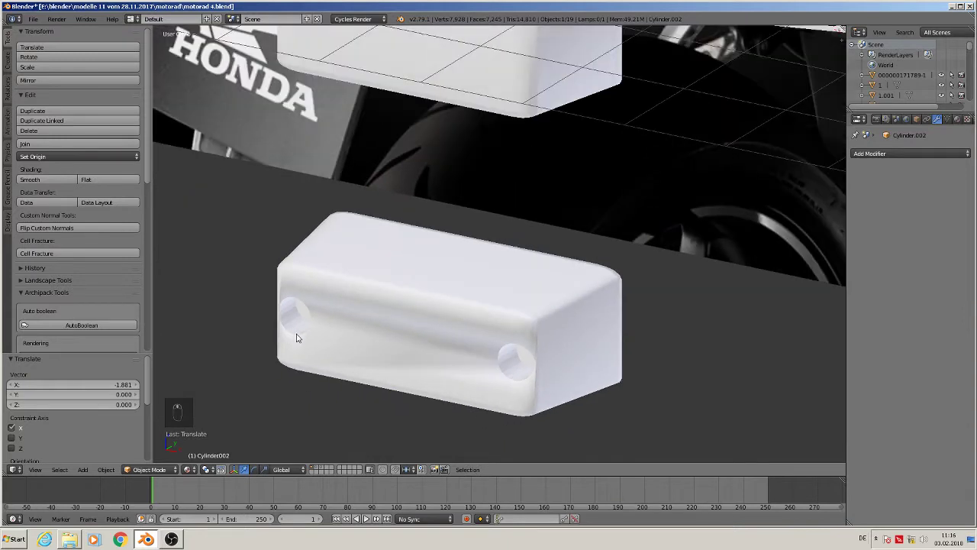
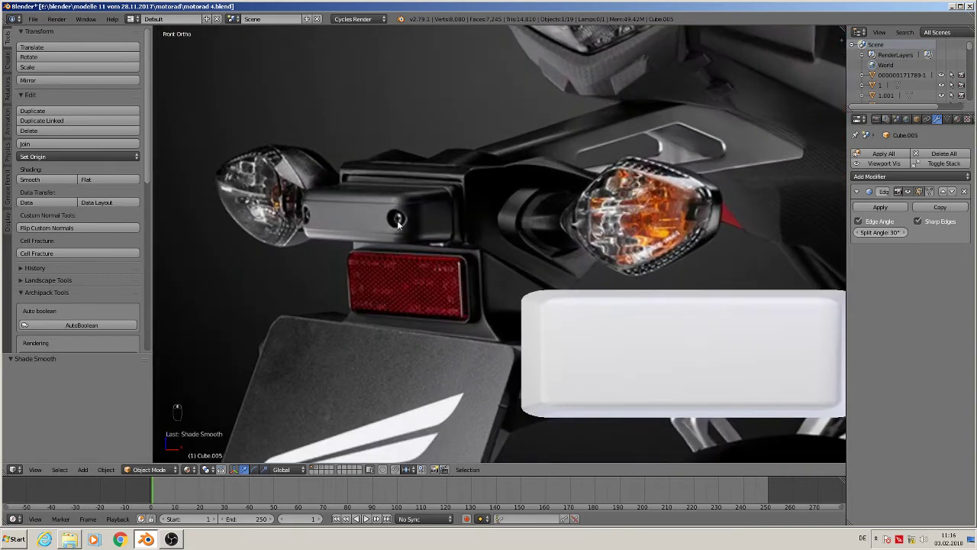
- Zoom out to frame both rounded blocks and bring up the mesh primitives to add
drag(479, 281, 527, 374)
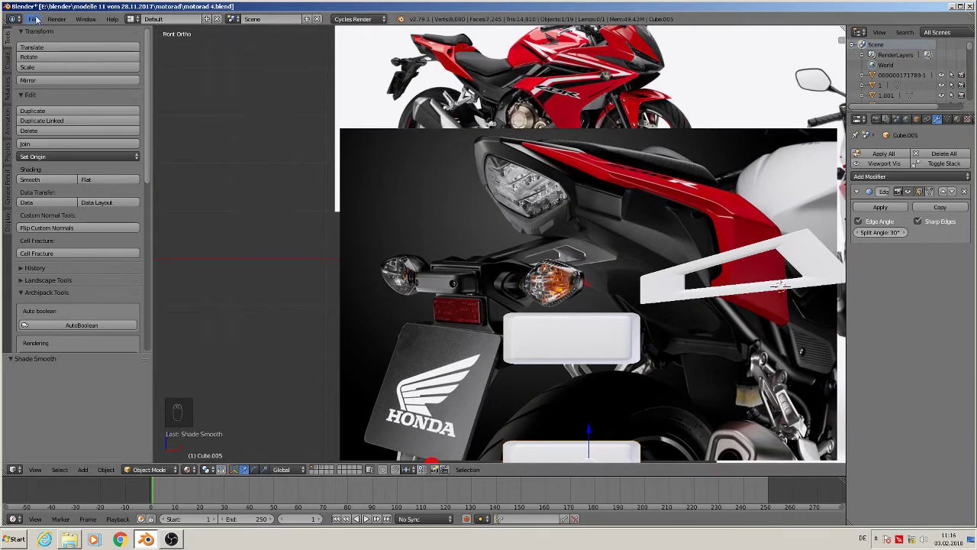
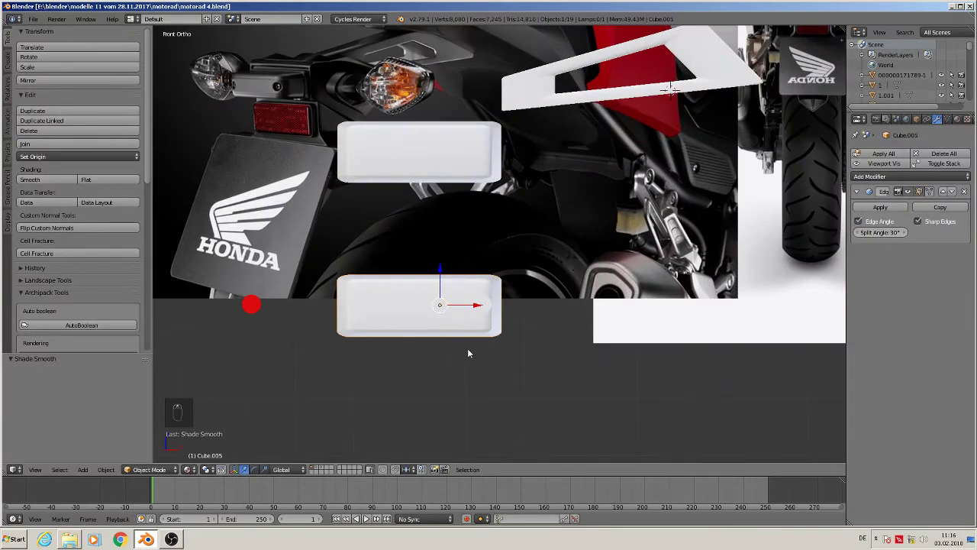
drag(431, 367, 96, 463)
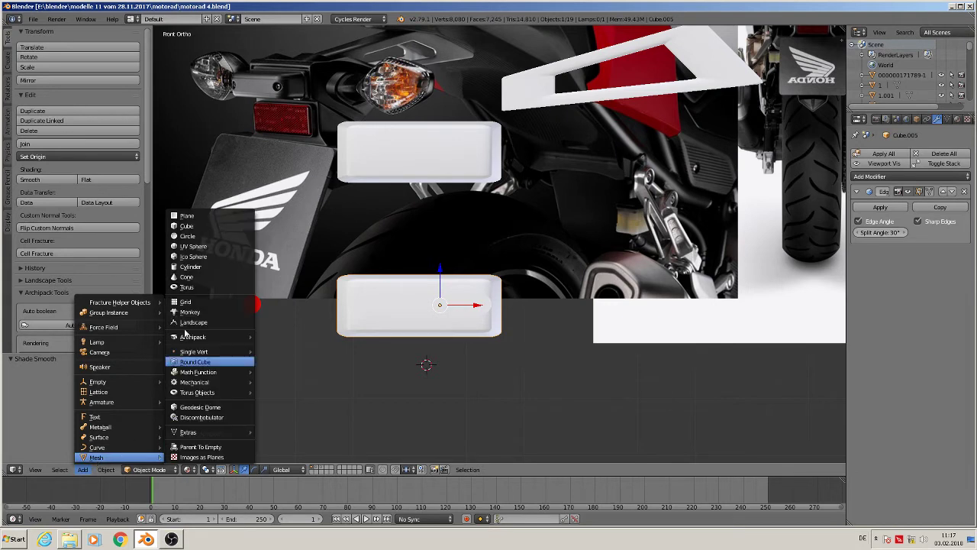
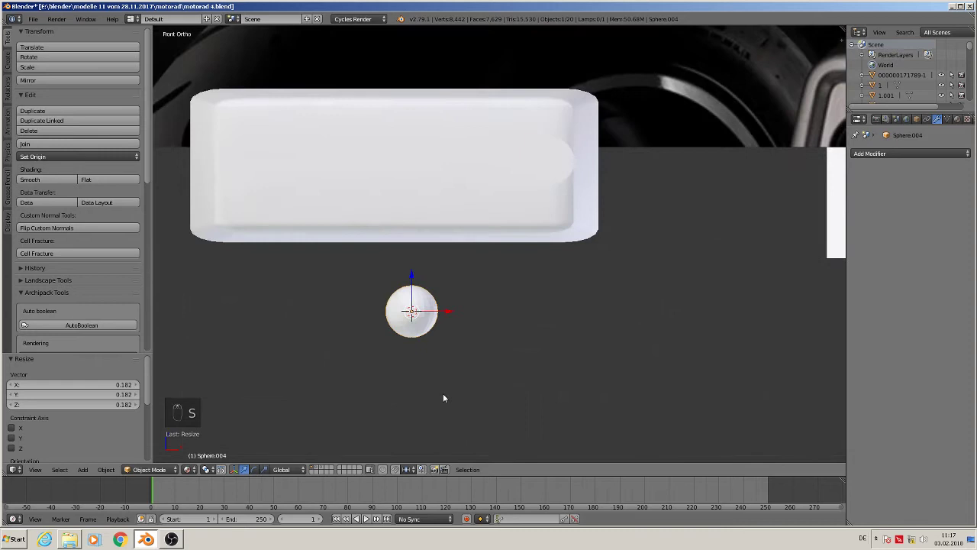
- Delete the sphere's lower half and flatten the remaining dome along its height
key(Tab)
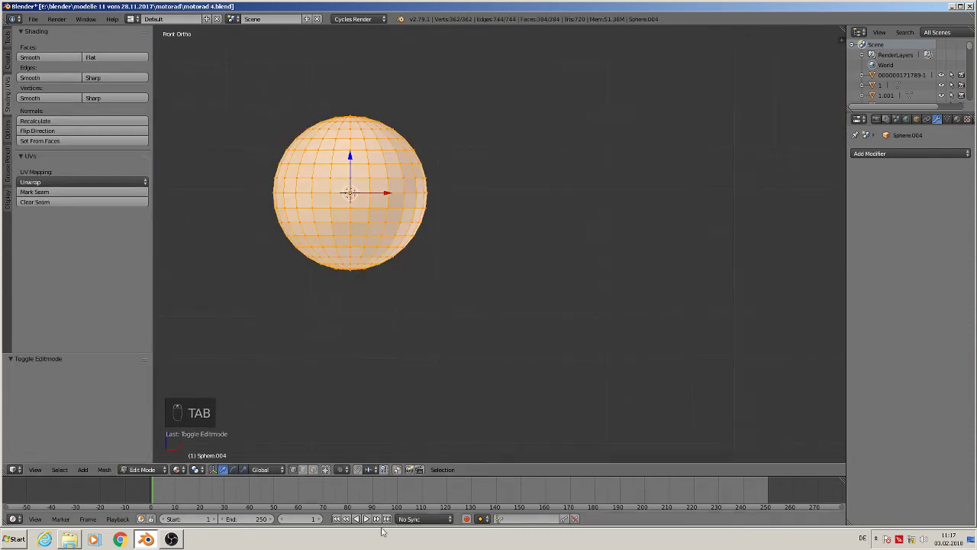
key(a)
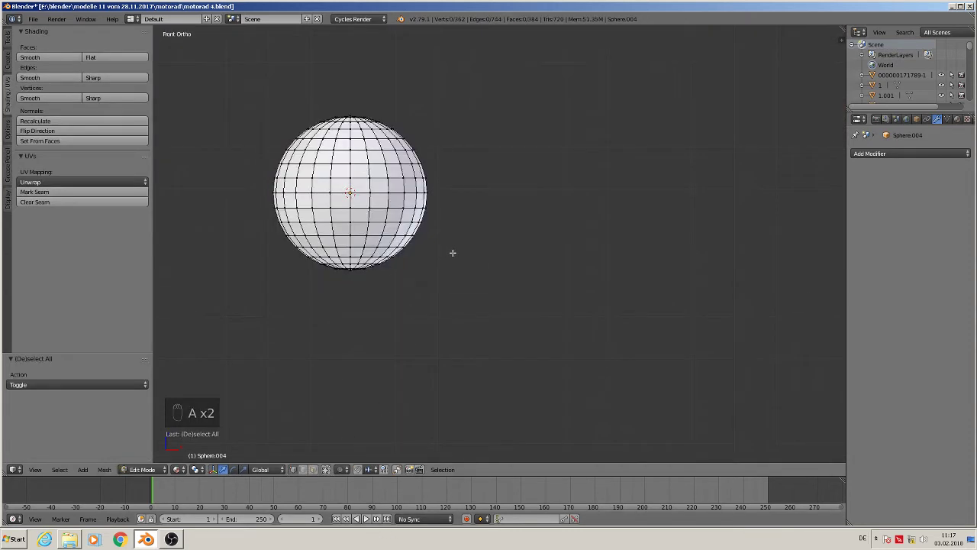
key(b)
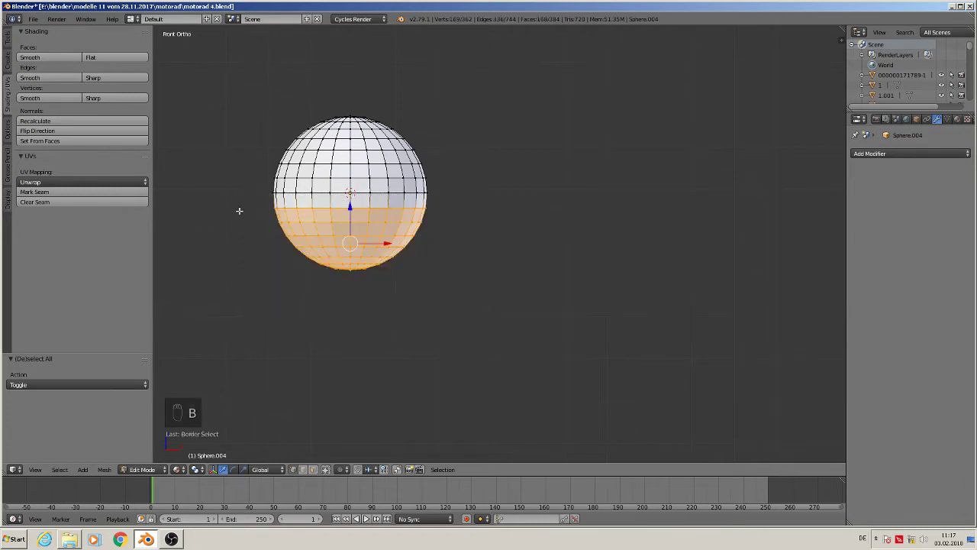
key(x)
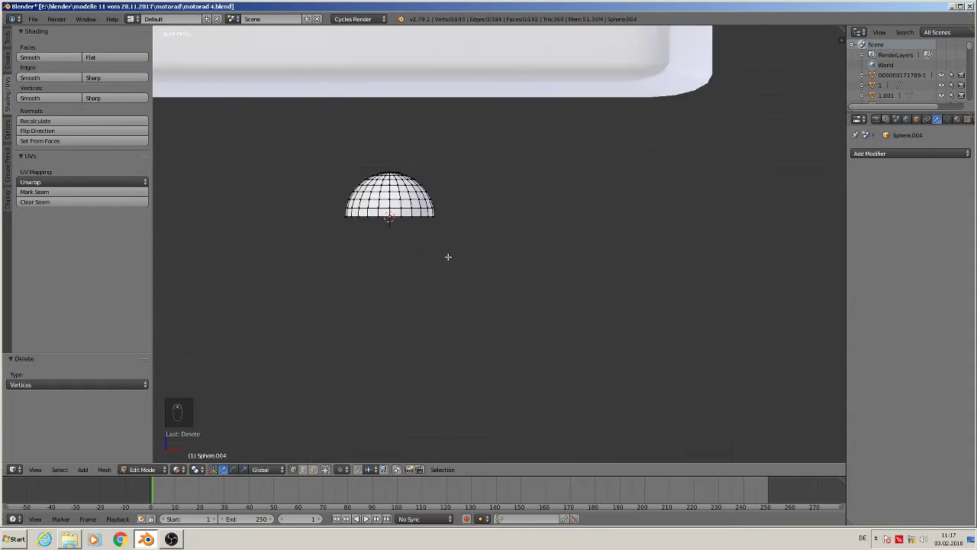
key(Tab)
key(s)
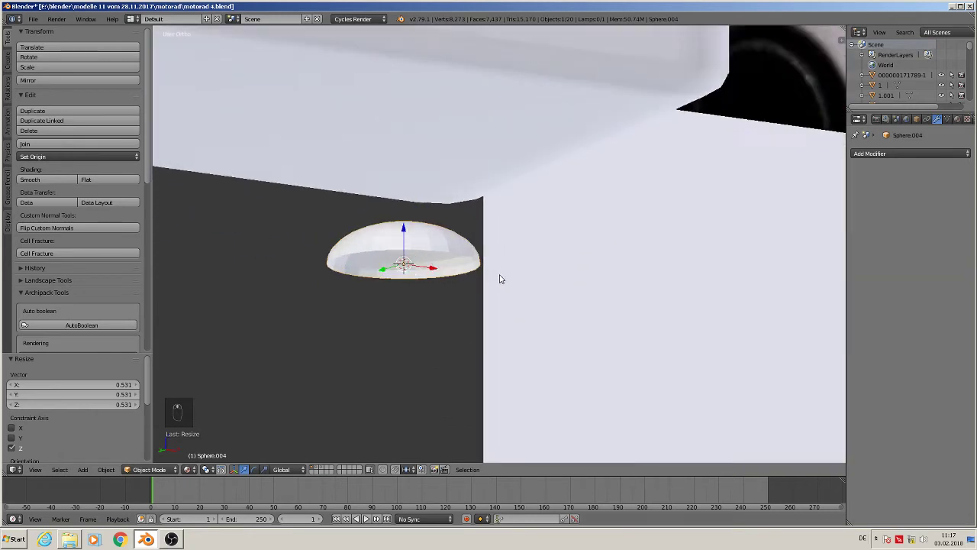
- Fill the dome's open base and give it smooth shading
key(Tab)
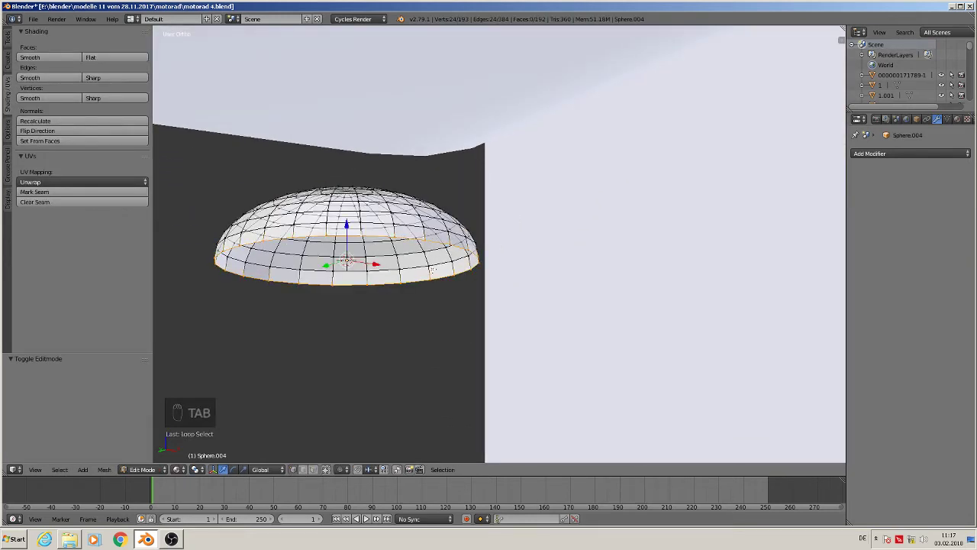
key(f)
key(Tab)
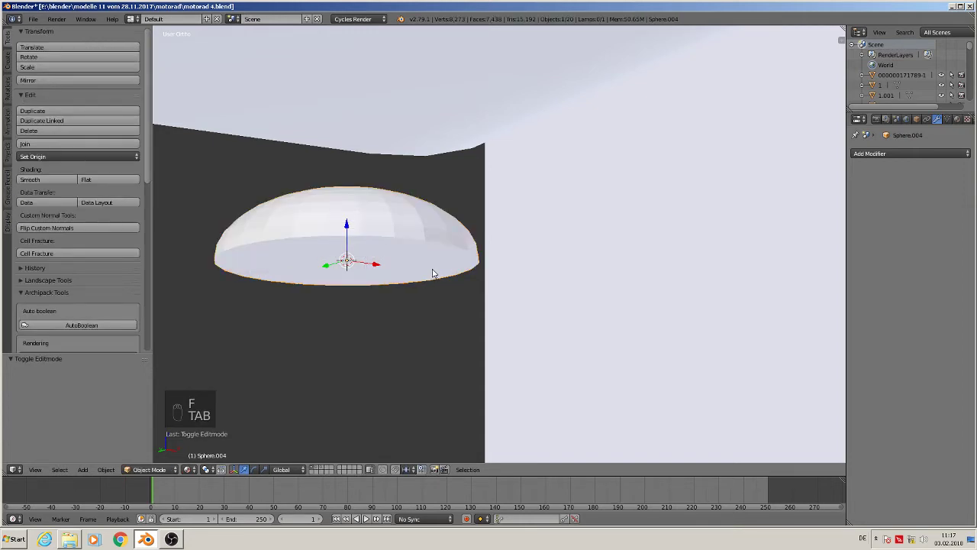
key(KP_1)
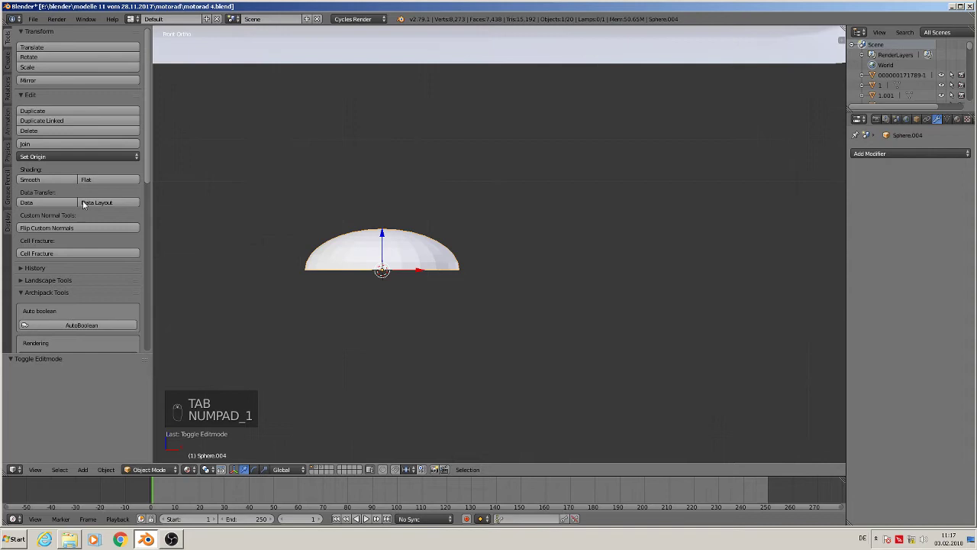
drag(47, 182, 489, 291)
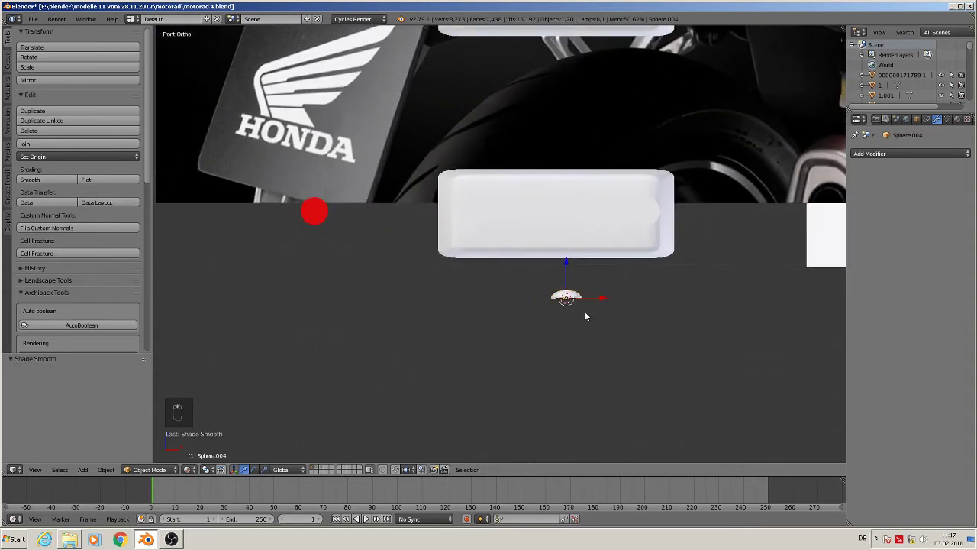
key(a)
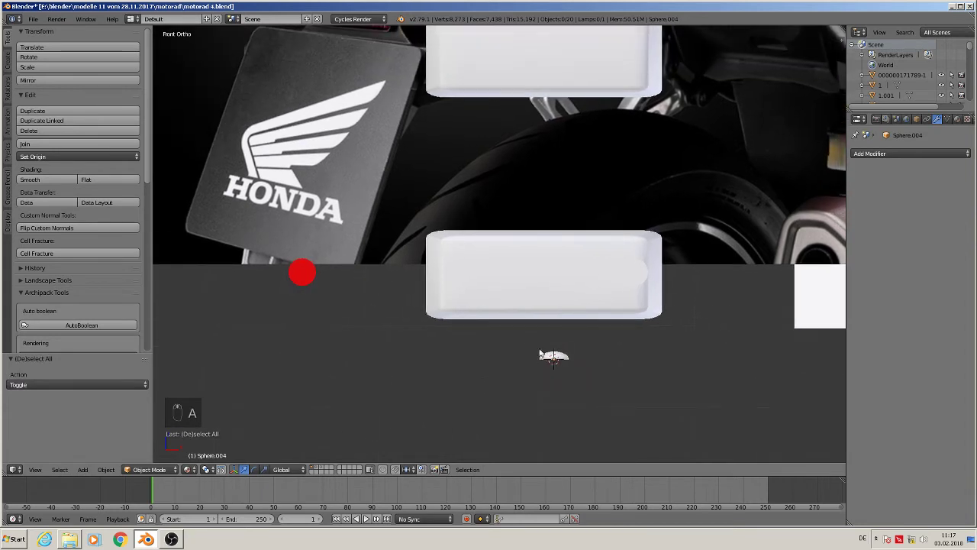
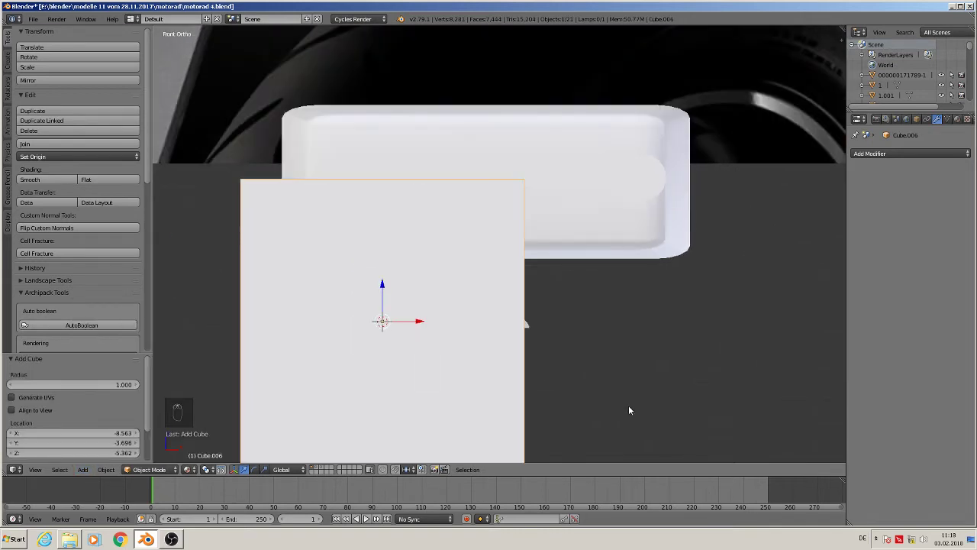
- Shrink the new cube and squeeze it into a thin upright slab beside the dome
key(s)
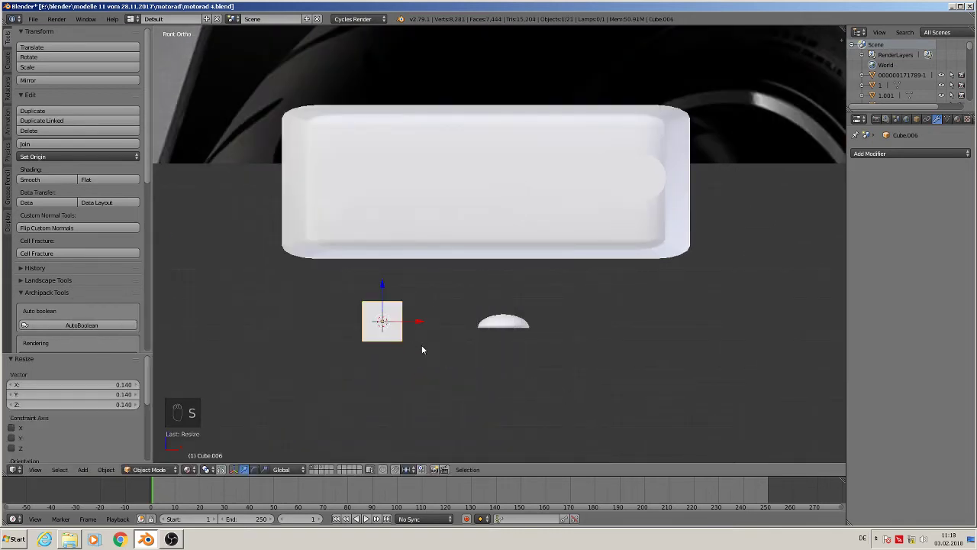
key(s)
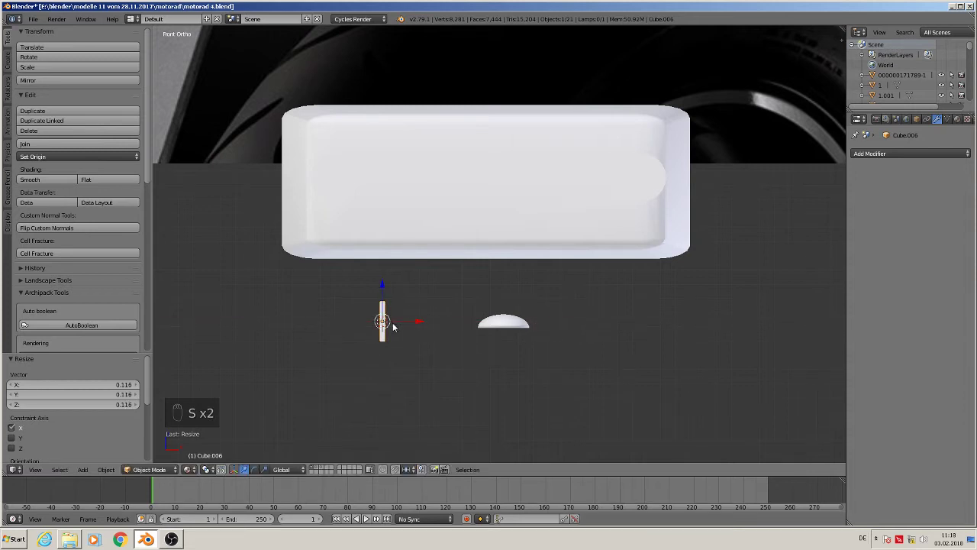
key(s)
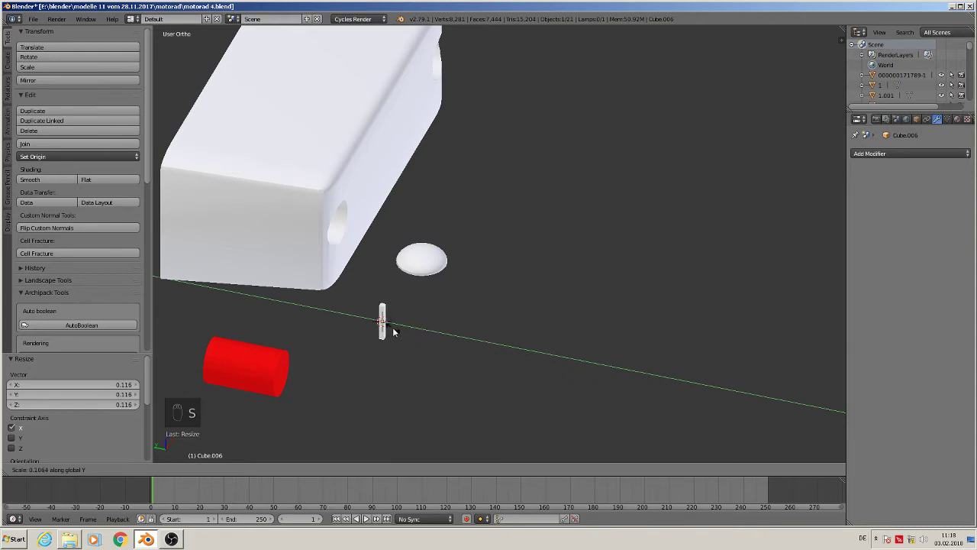
middle_click(406, 338)
middle_click(350, 370)
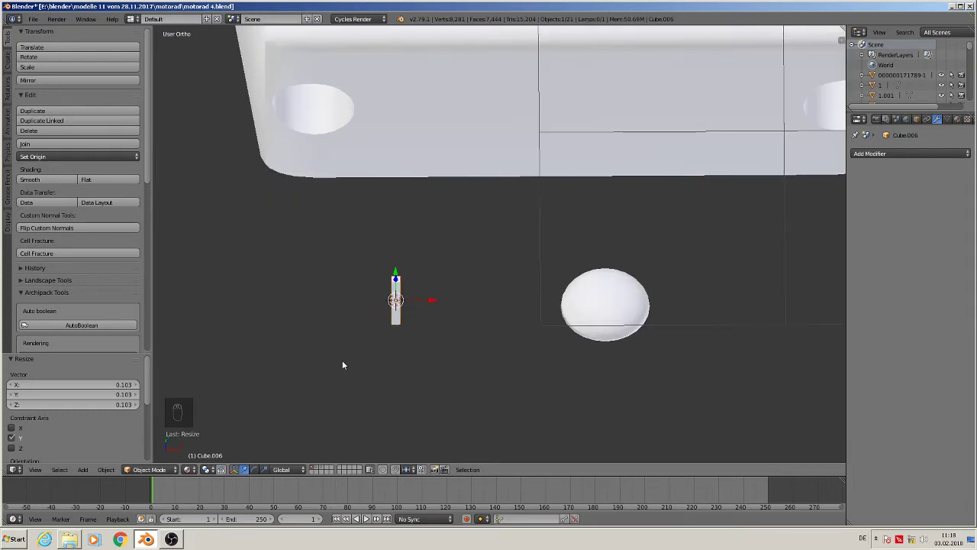
key(ctrl+z)
key(ctrl+z)
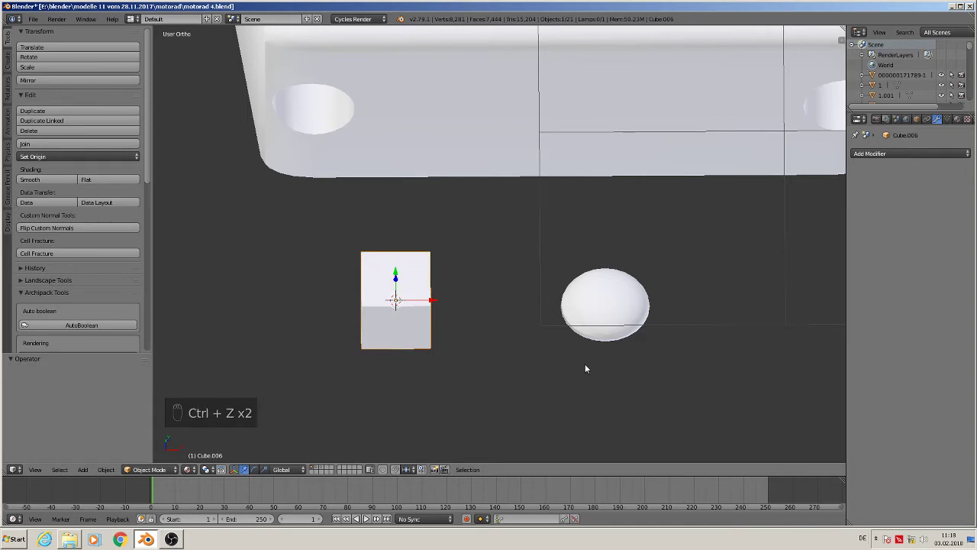
key(s)
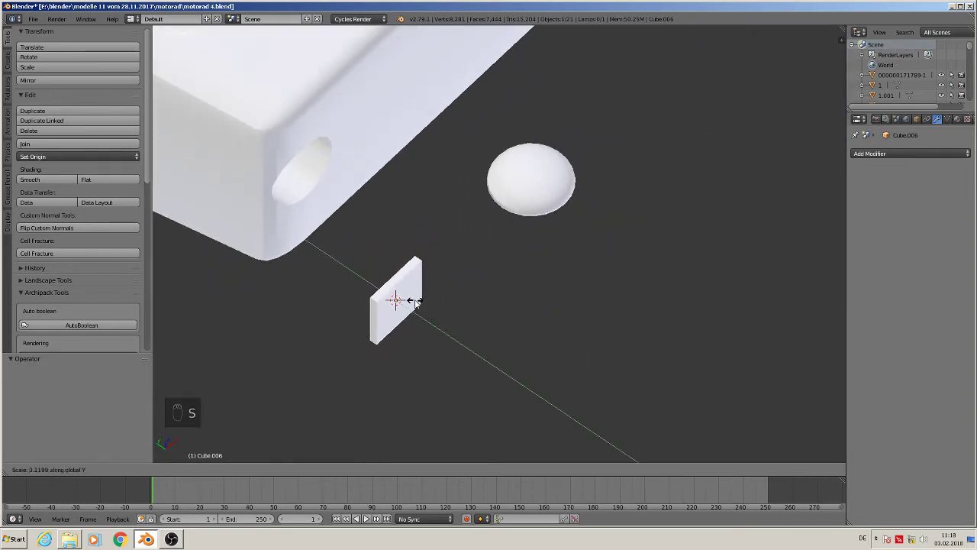
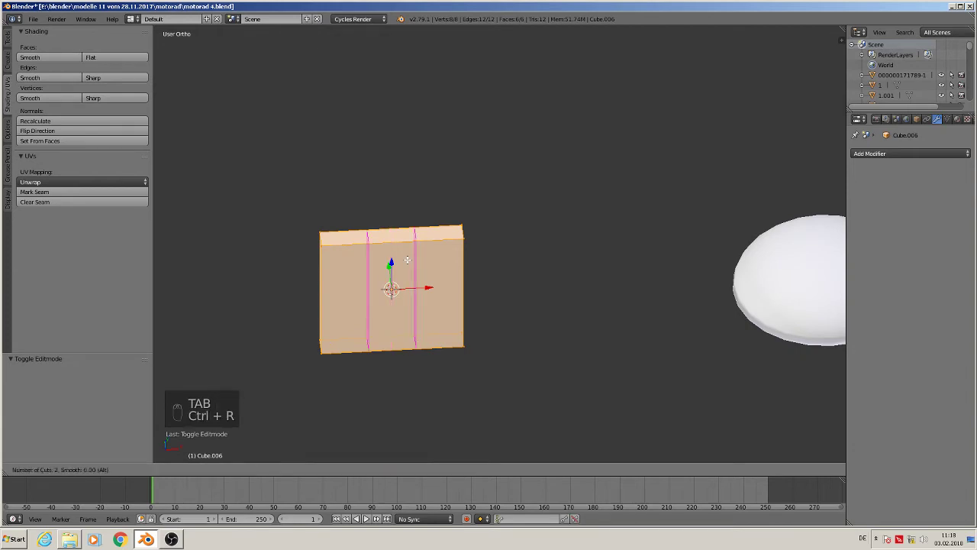
- Narrow the two middle edge loops and extrude the strip outward on both sides
key(s)
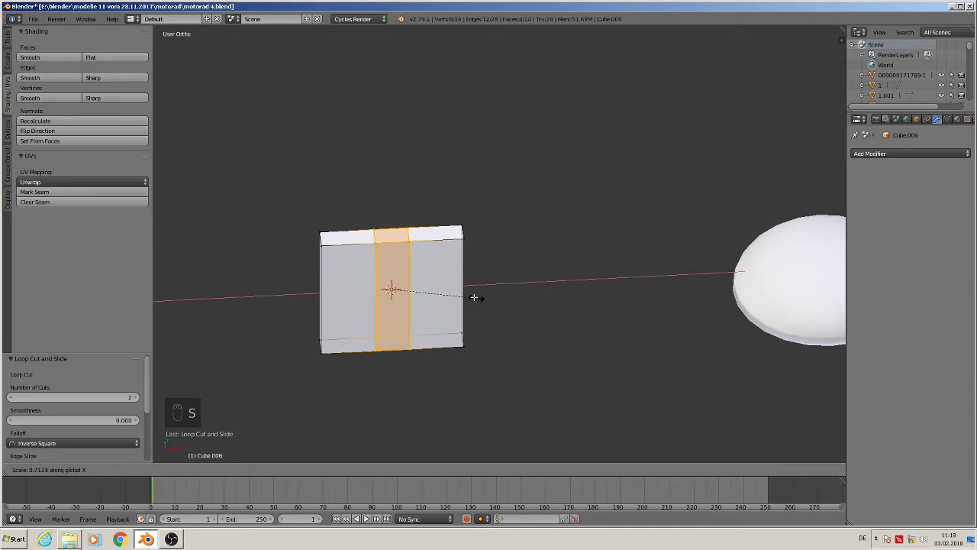
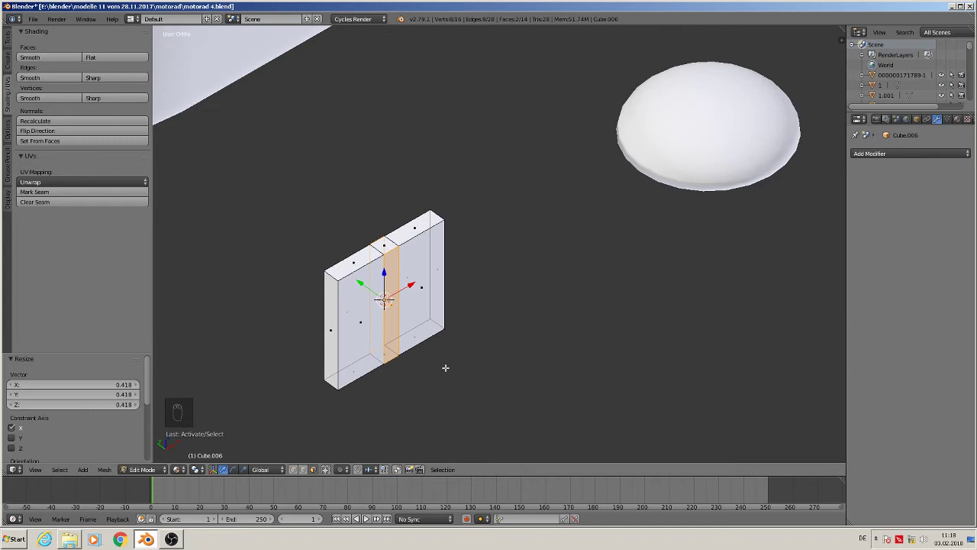
key(s)
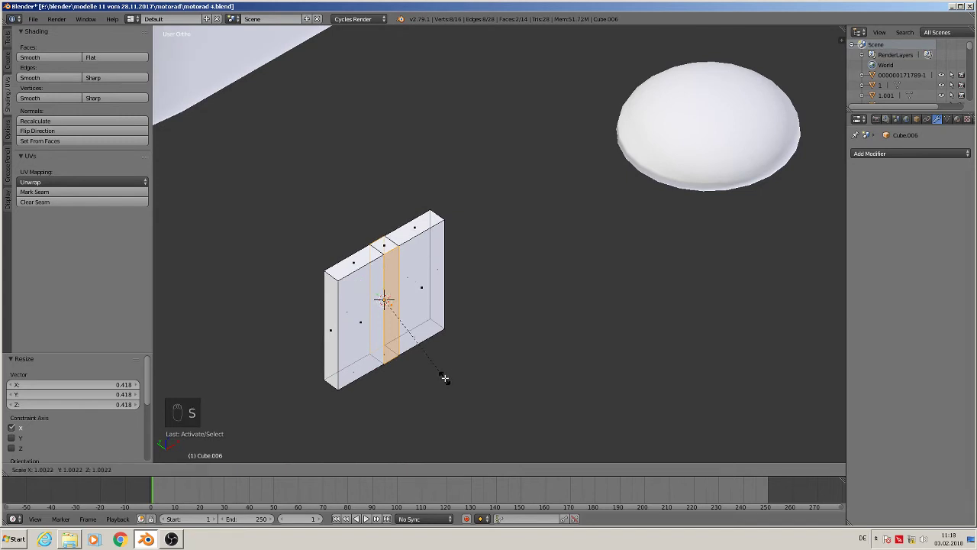
key(e)
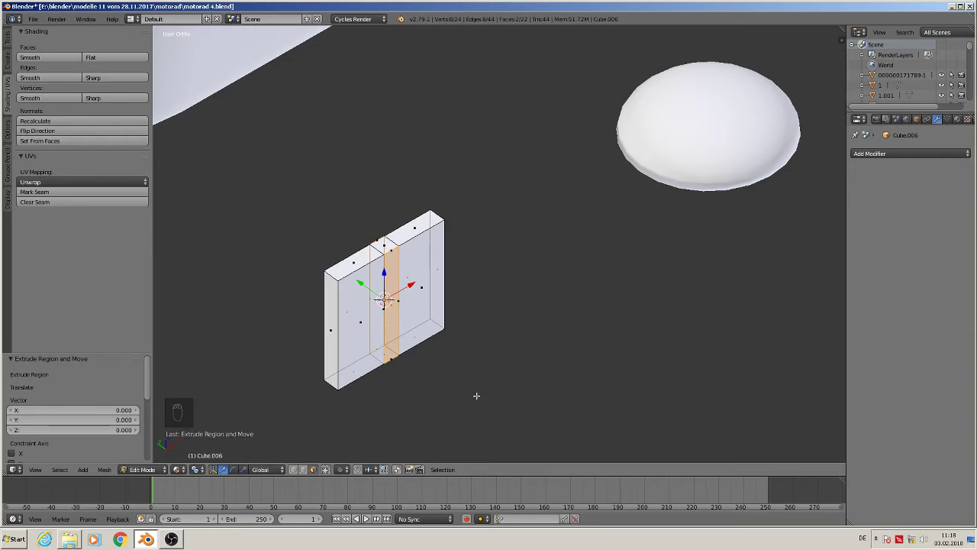
key(s)
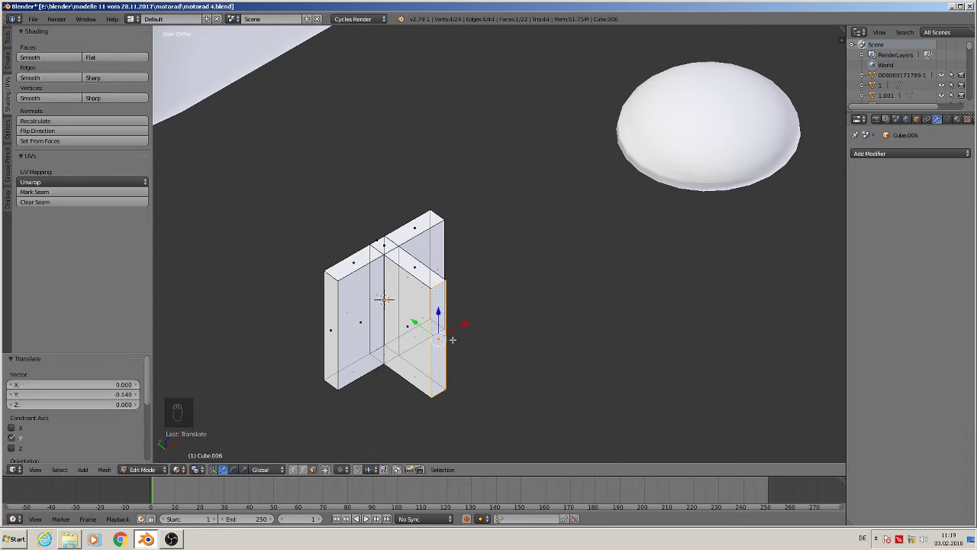
- Check the cross-shaped cutter from above
key(KP_7)
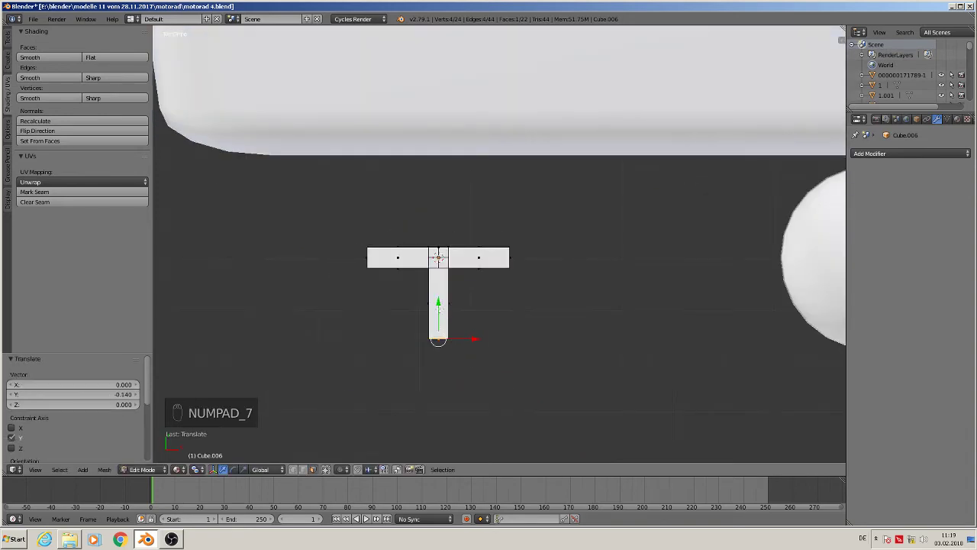
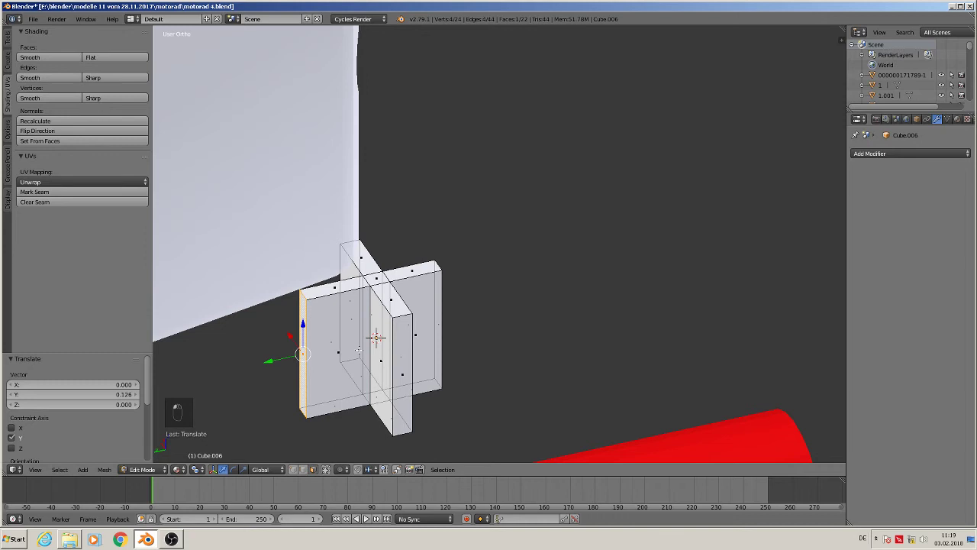
key(KP_7)
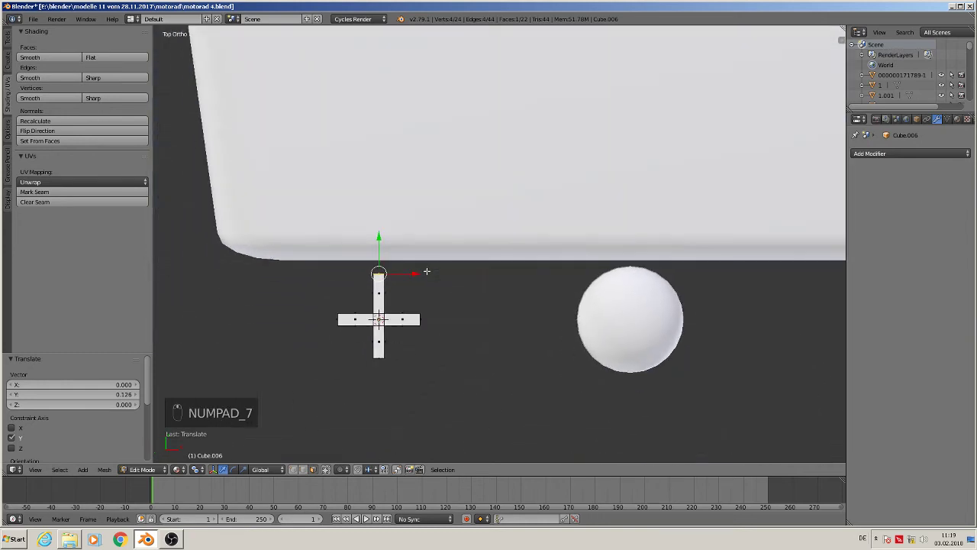
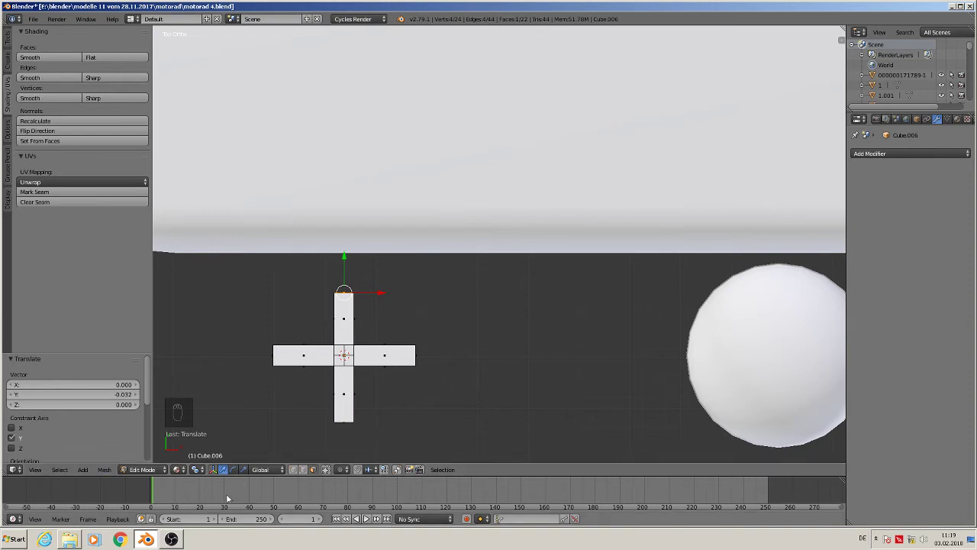
click(220, 427)
- Move the cutter down into the dome's top and verify the overlap in wireframe
key(a)
key(Tab)
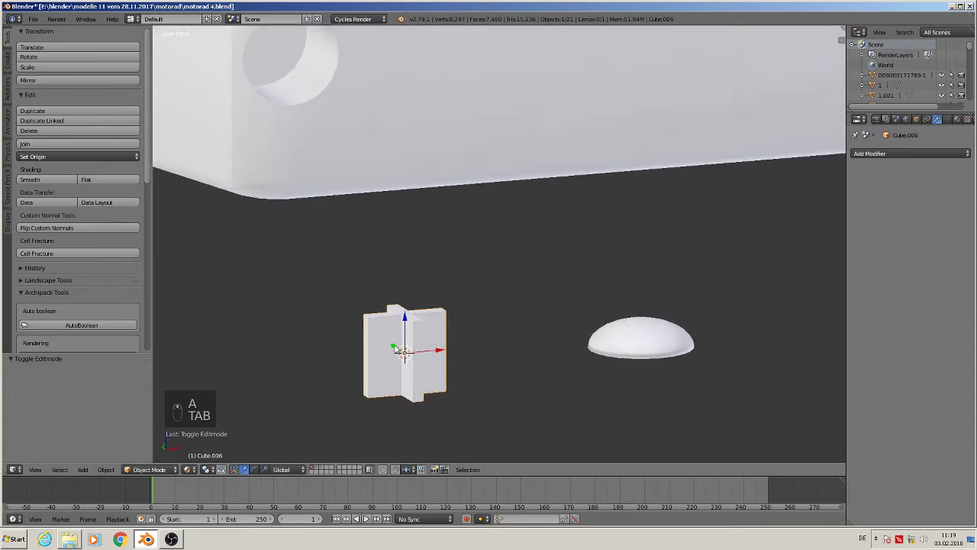
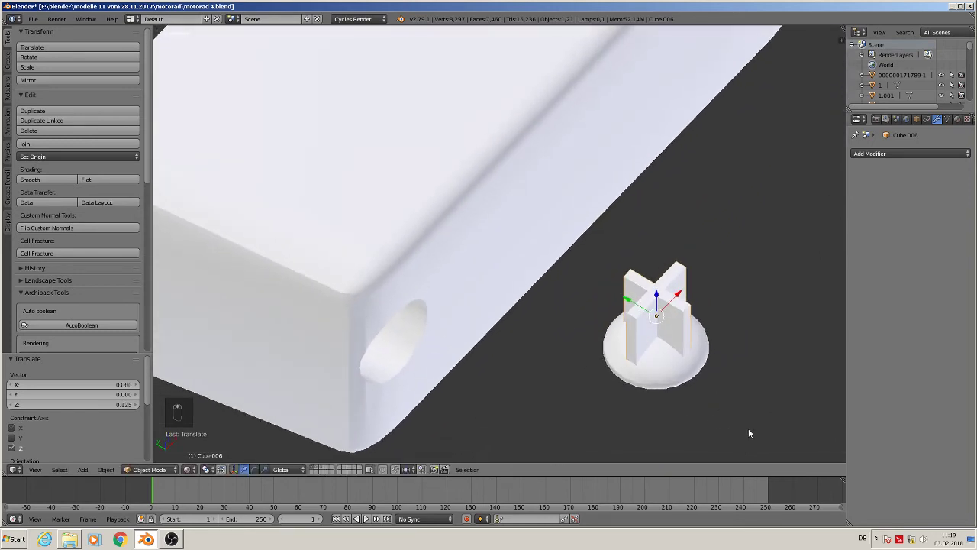
key(KP_7)
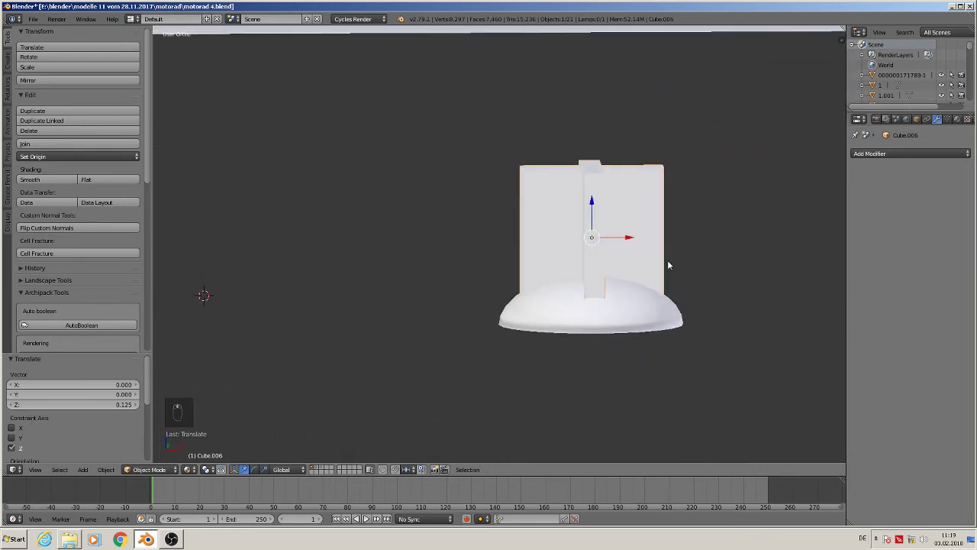
key(z)
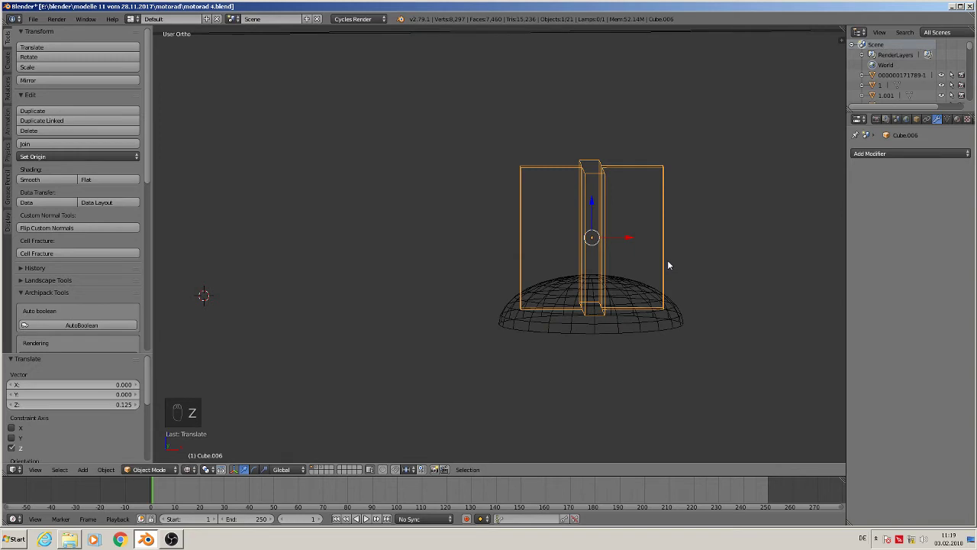
key(z)
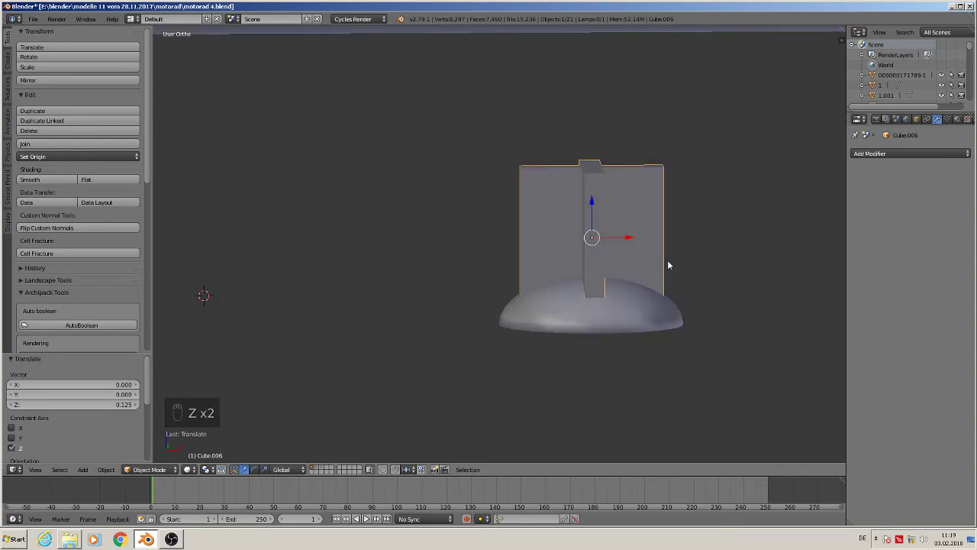
- Apply a Boolean difference with the cross cutter to slot the dome, then select the cutter
key(KP_1)
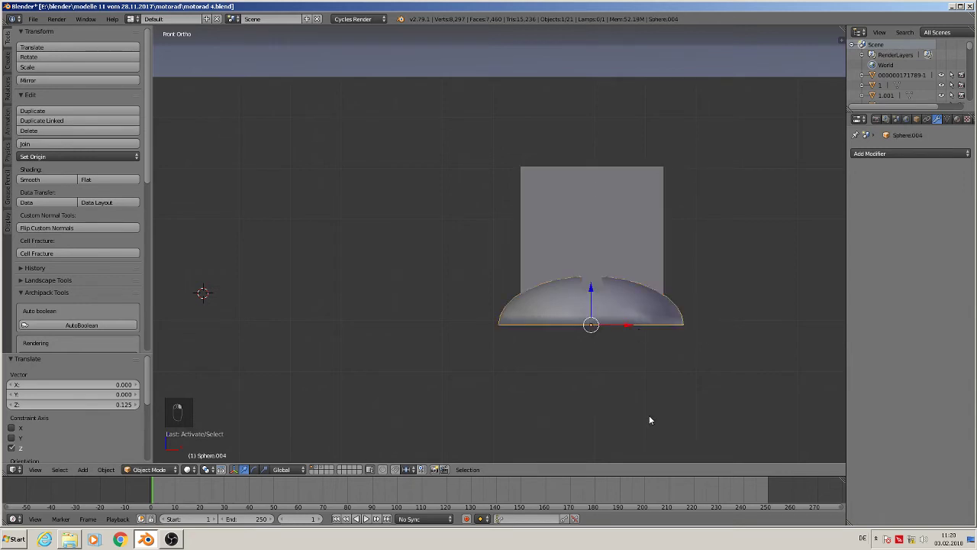
drag(658, 411, 787, 199)
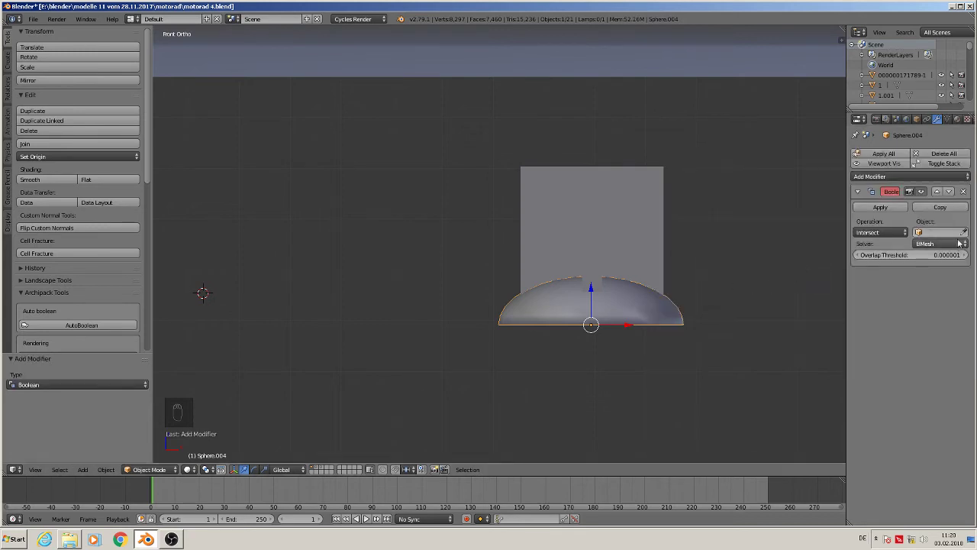
drag(879, 233, 609, 230)
right_click(609, 230)
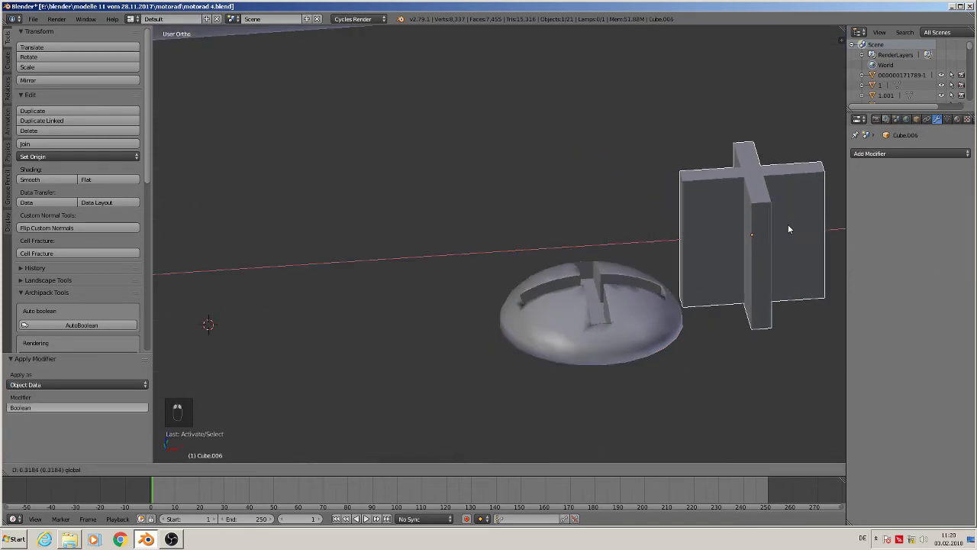
- Add an Edge Split modifier to the dome so the slot edges stay crisp
click(183, 235)
middle_click(593, 325)
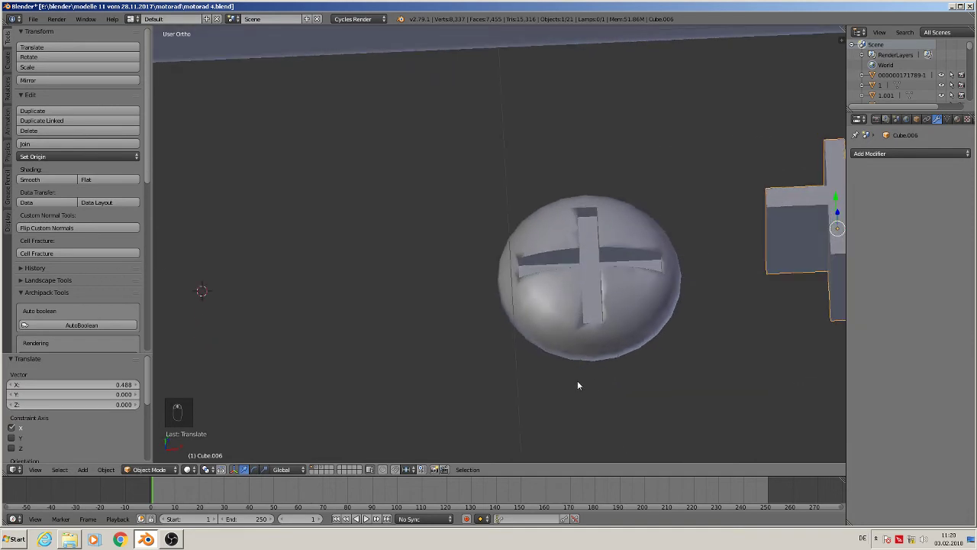
drag(609, 269, 960, 164)
middle_click(960, 164)
drag(913, 159, 794, 233)
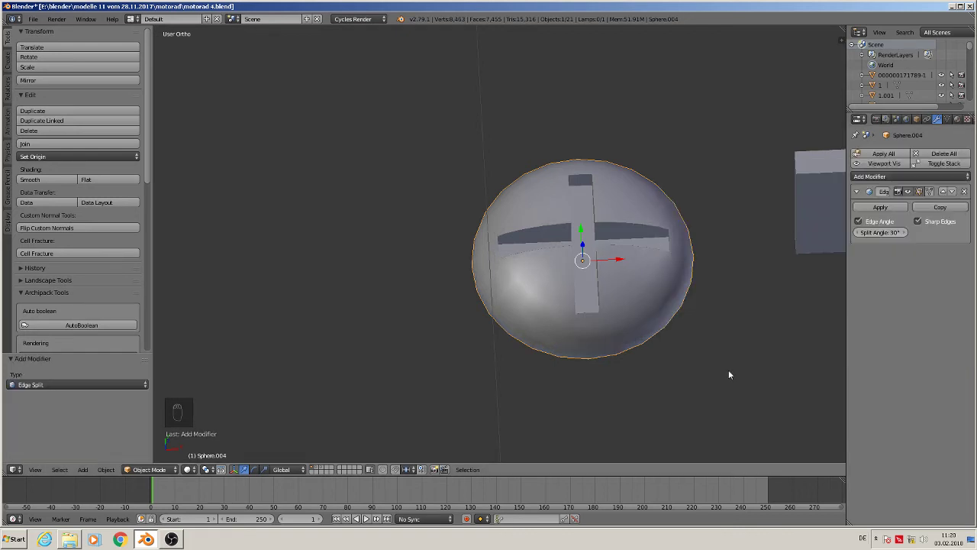
middle_click(504, 257)
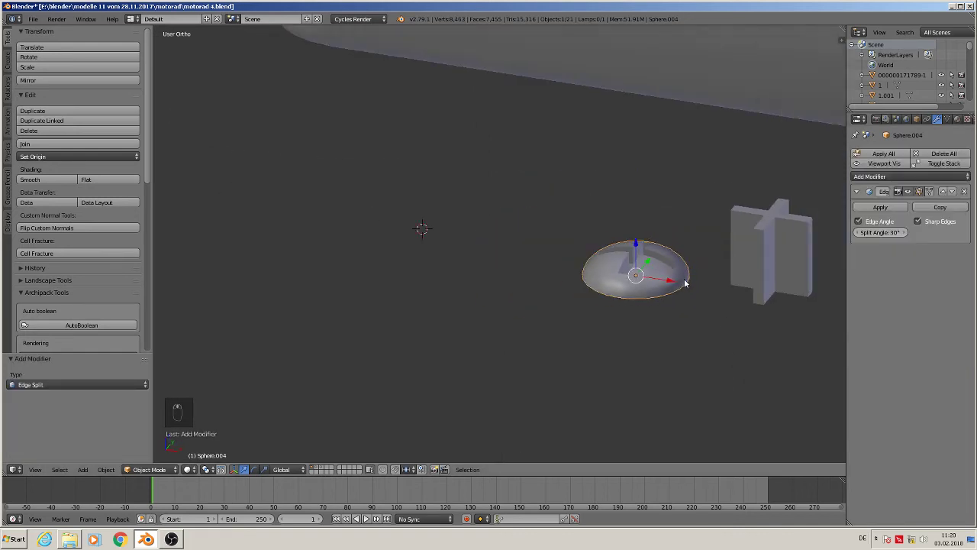
middle_click(688, 279)
key(KP_1)
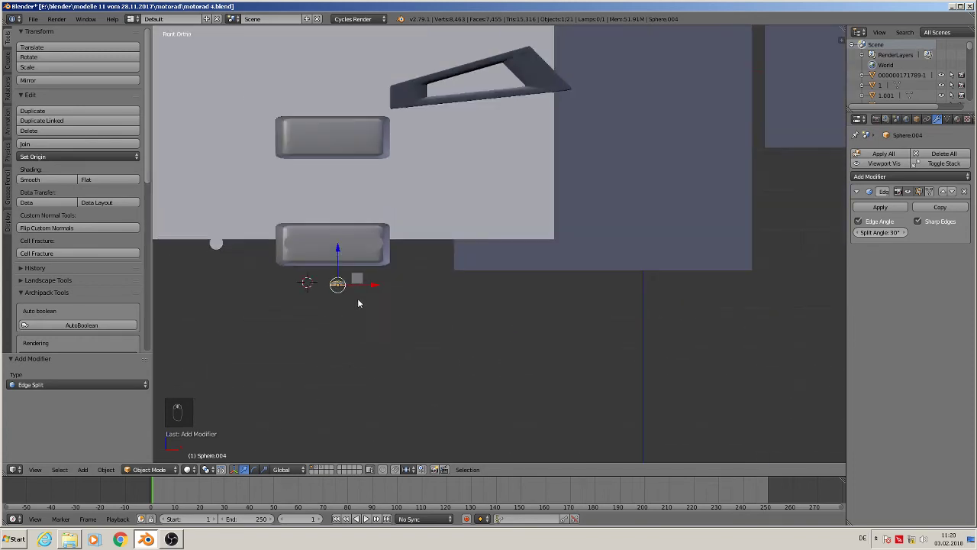
- Move the cross cutter cube to another layer with M
drag(293, 372, 187, 473)
drag(187, 473, 249, 404)
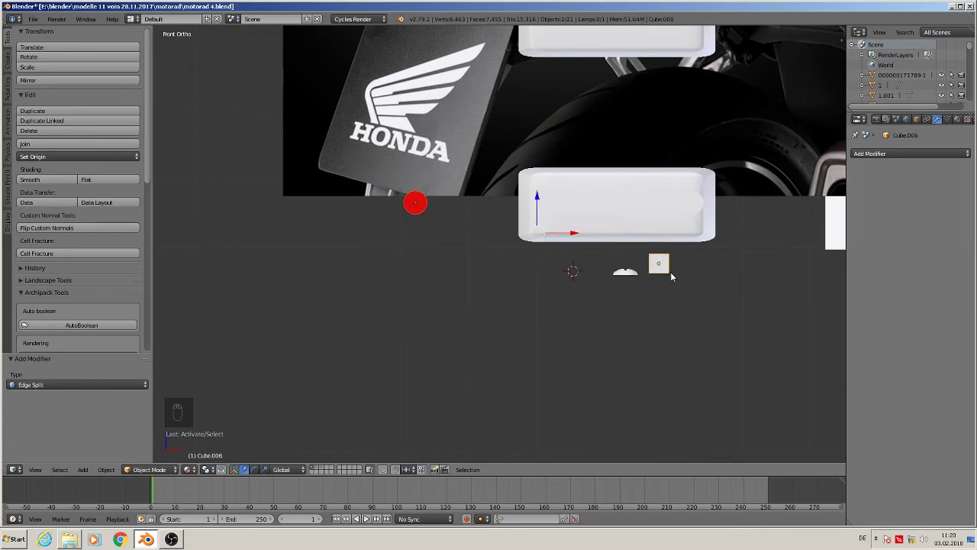
key(m)
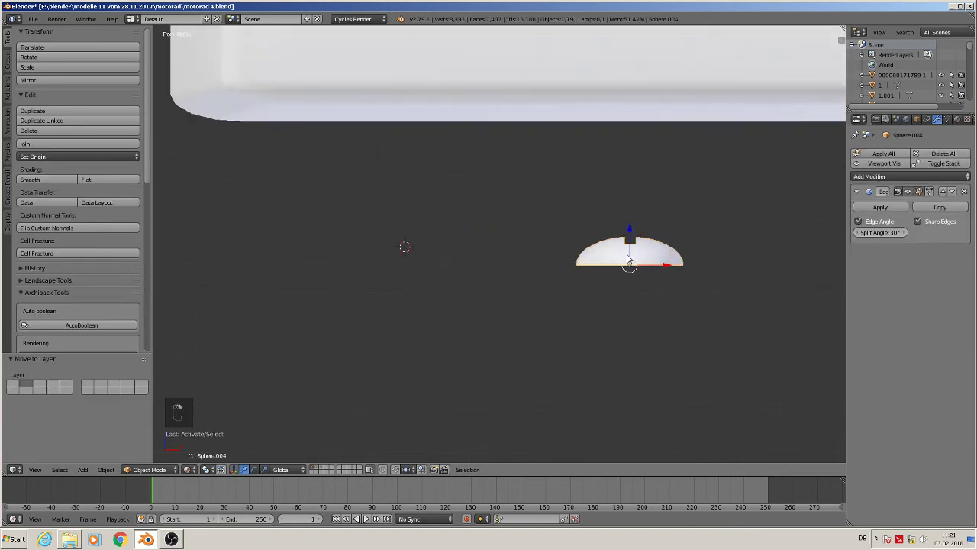
- Extrude the dome's bottom ring downward into a short cylindrical rim
key(Tab)
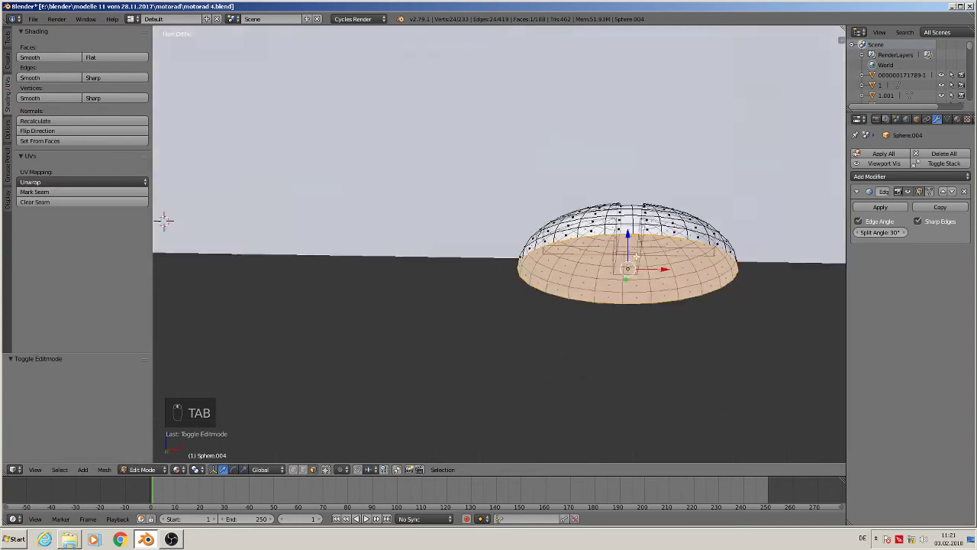
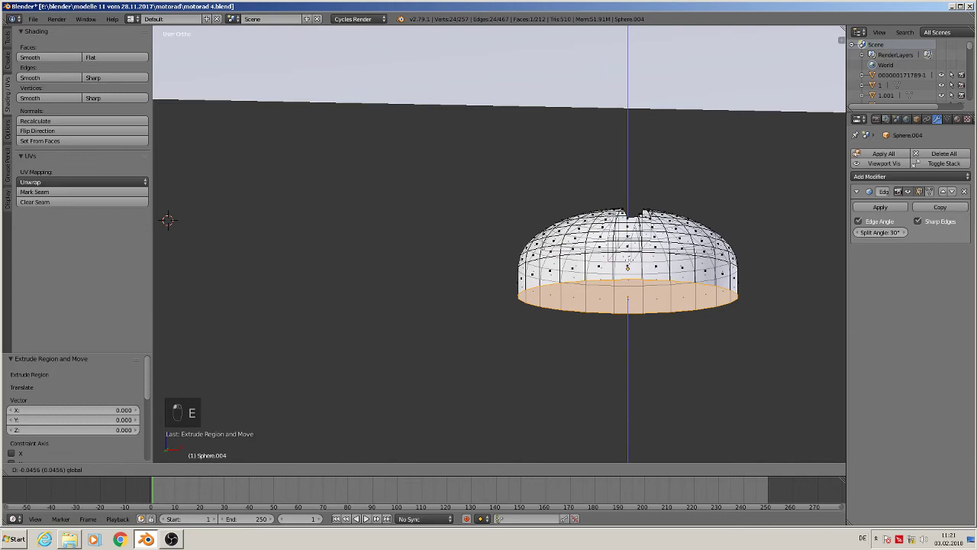
key(Tab)
click(621, 349)
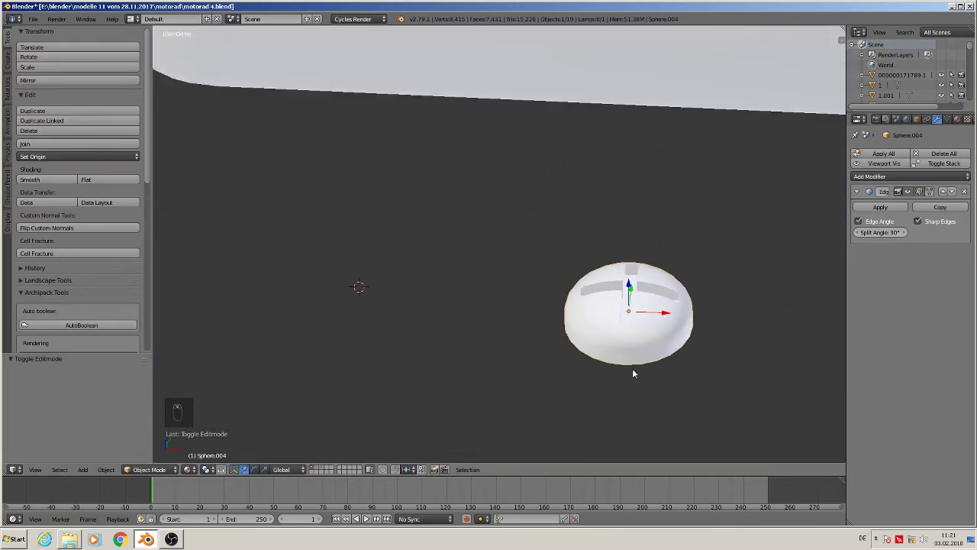
key(KP_1)
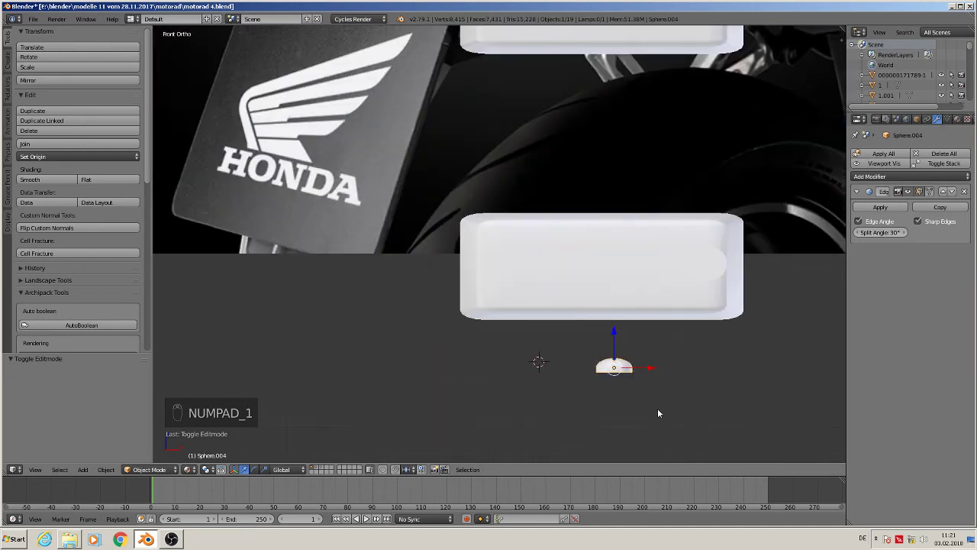
- Duplicate the screw head, rotate it 90° on X, and fit it into the plate's left hole
key(shift+d)
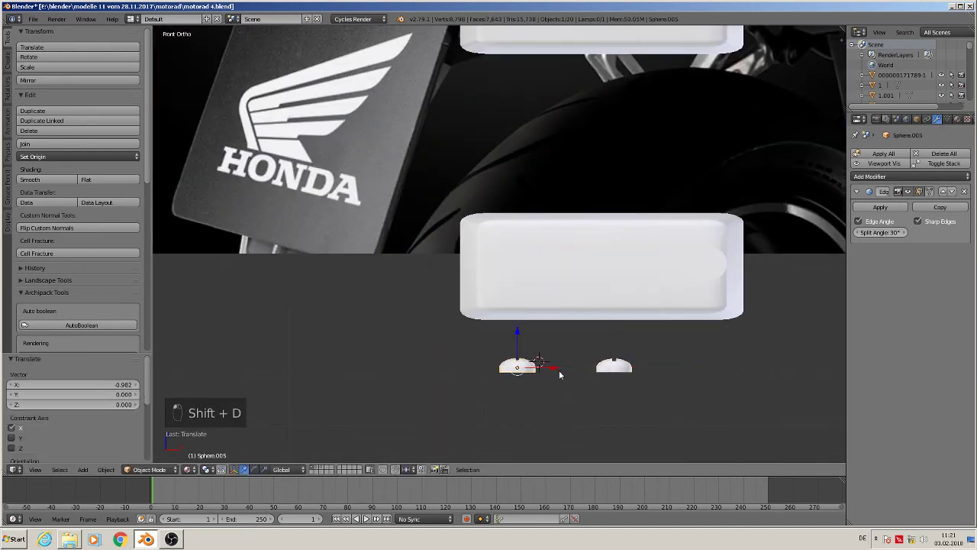
key(r)
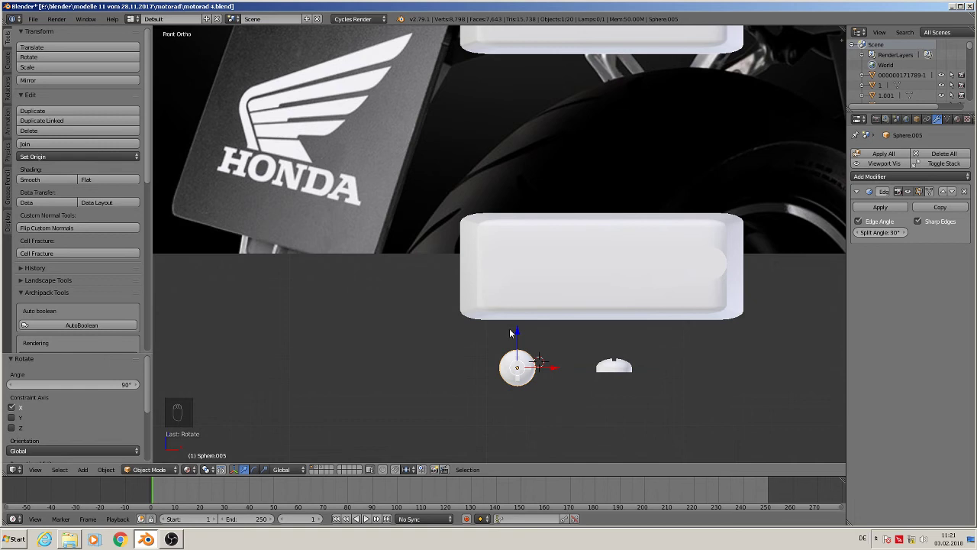
drag(518, 334, 196, 458)
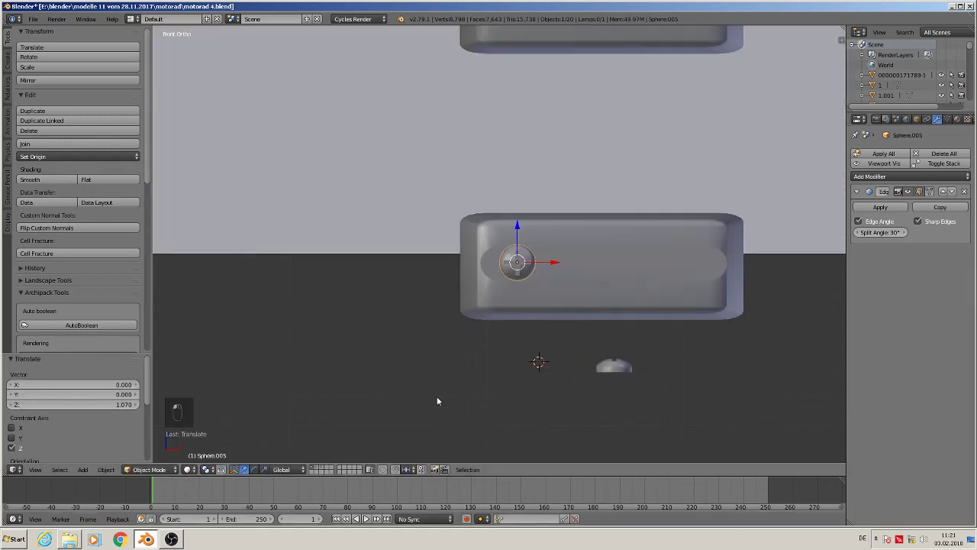
key(s)
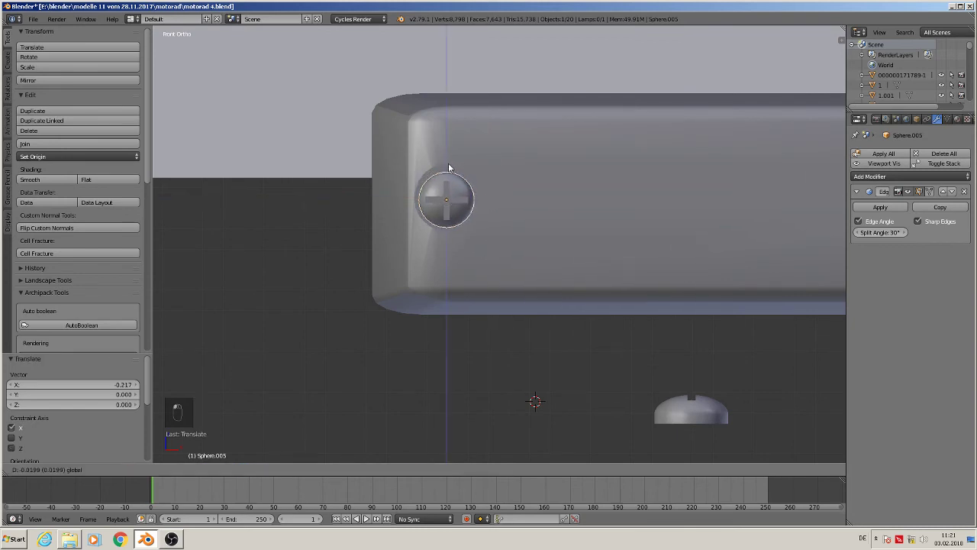
drag(484, 323, 408, 188)
drag(408, 188, 349, 274)
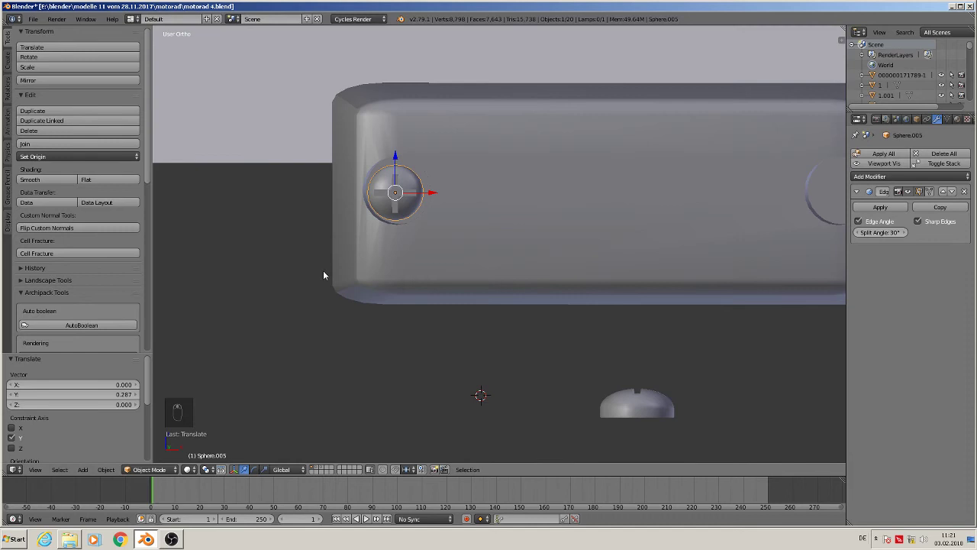
key(s)
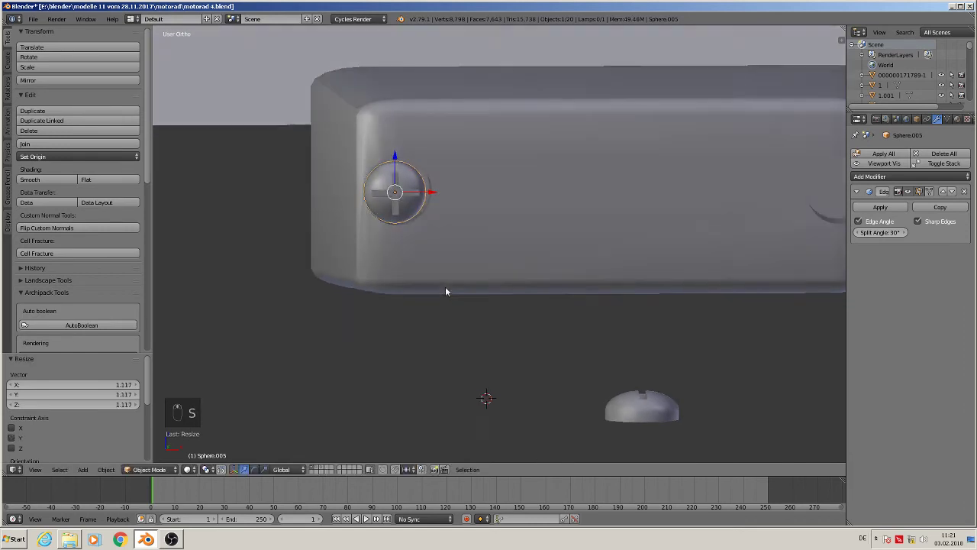
drag(398, 151, 435, 194)
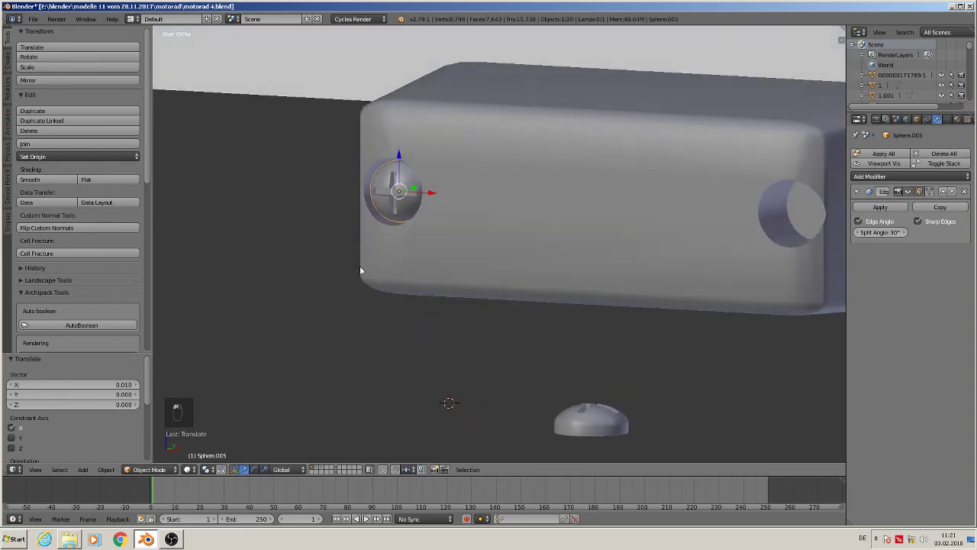
middle_click(377, 263)
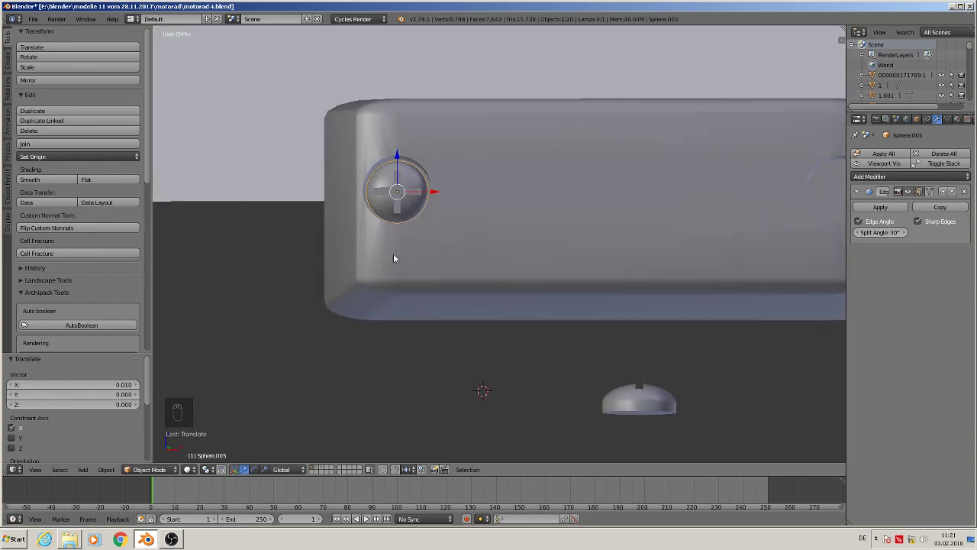
key(KP_1)
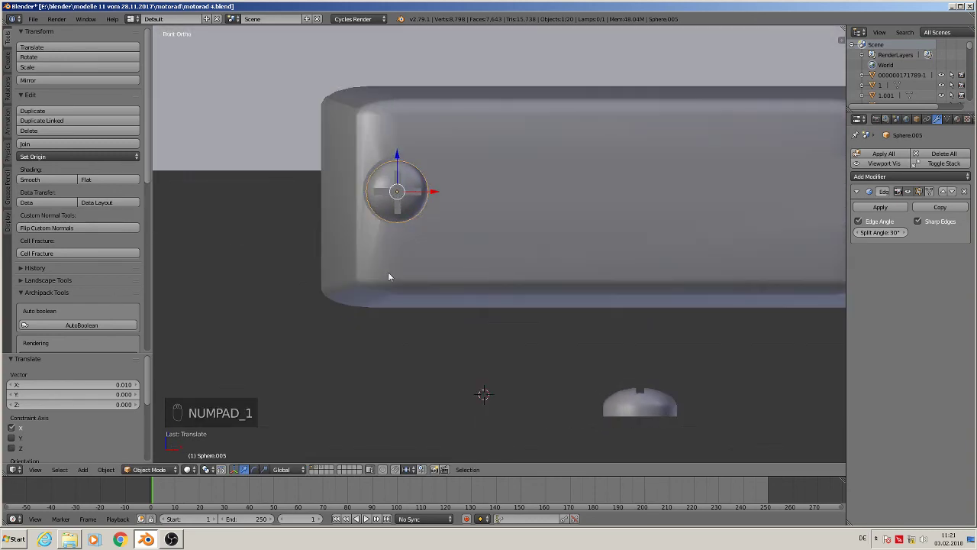
- Duplicate the fitted screw head into the plate's right hole and deselect
key(shift+d)
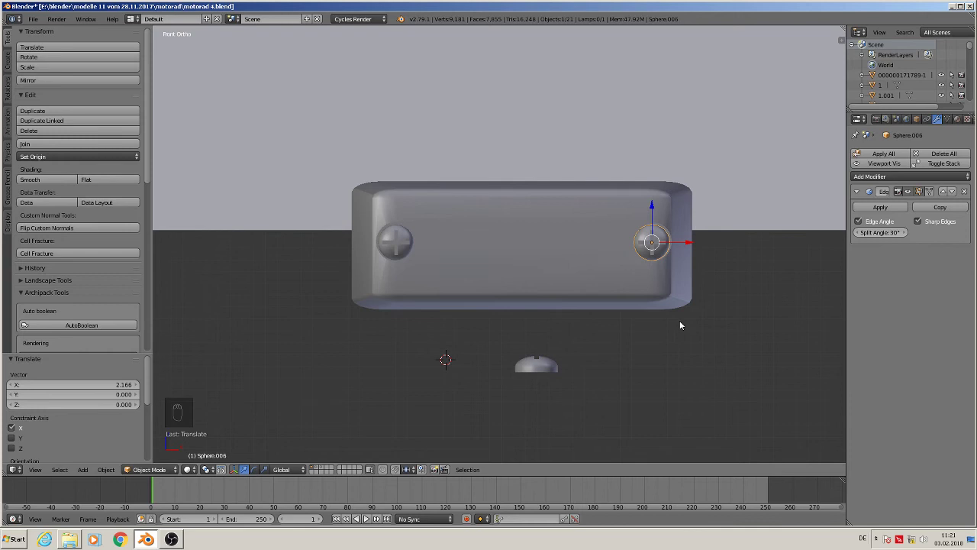
key(a)
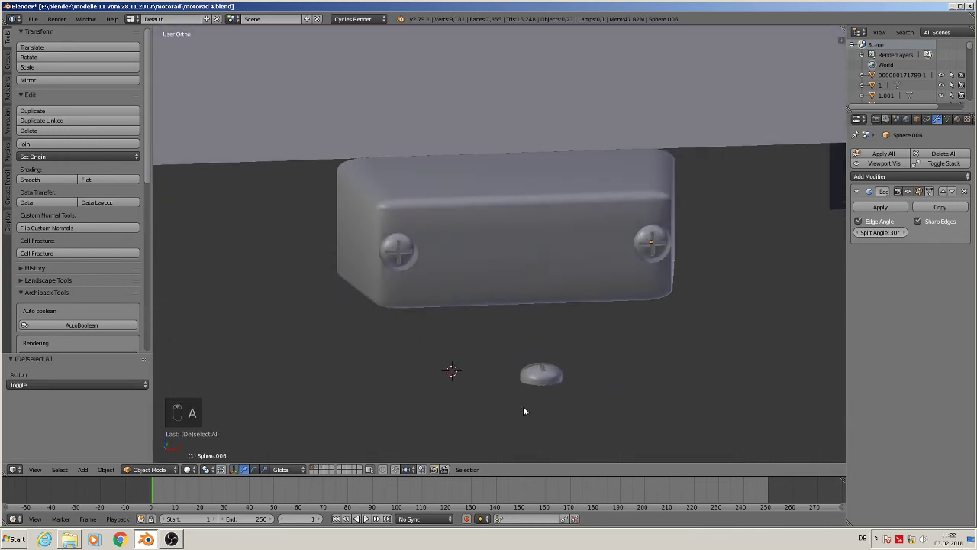
key(KP_1)
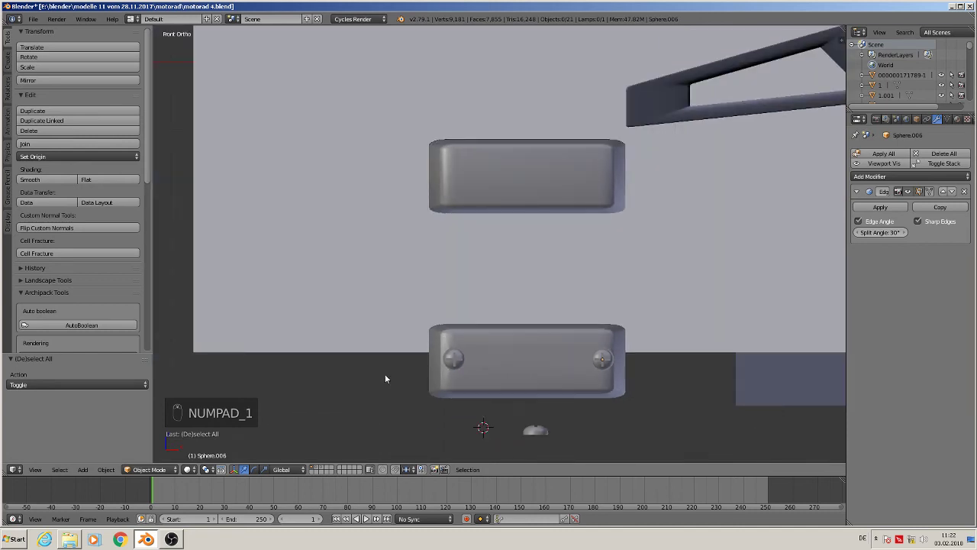
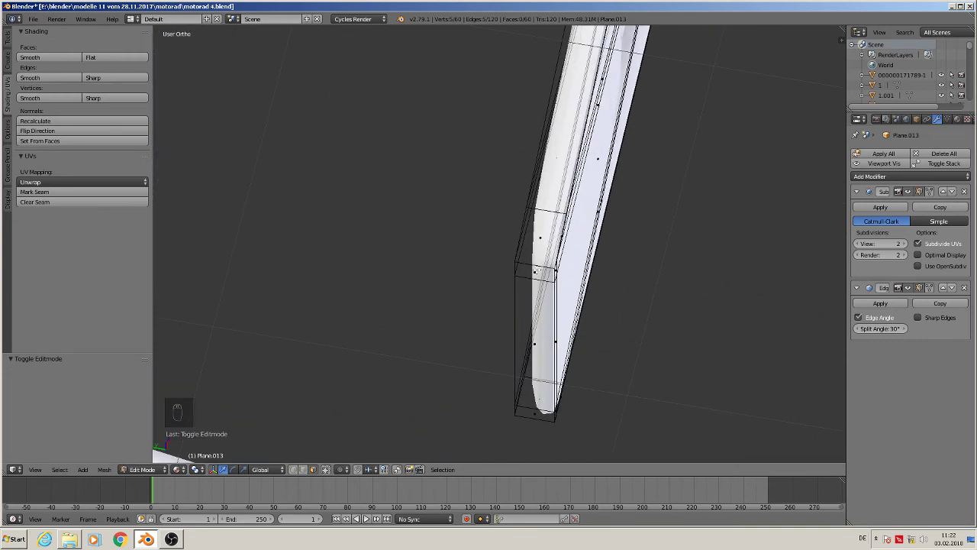
- Add two loop cuts across the cowl frame with Ctrl+R
key(ctrl+r)
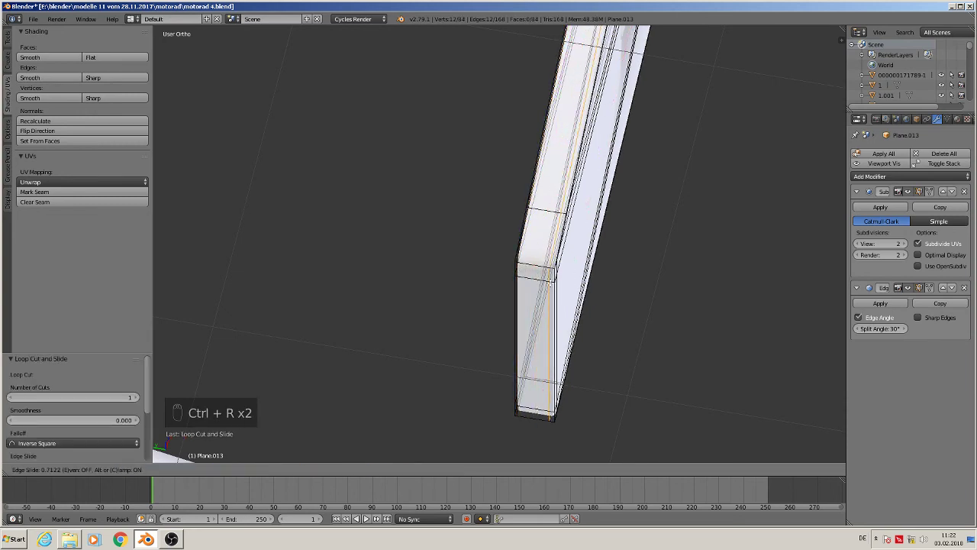
key(ctrl+r)
key(Tab)
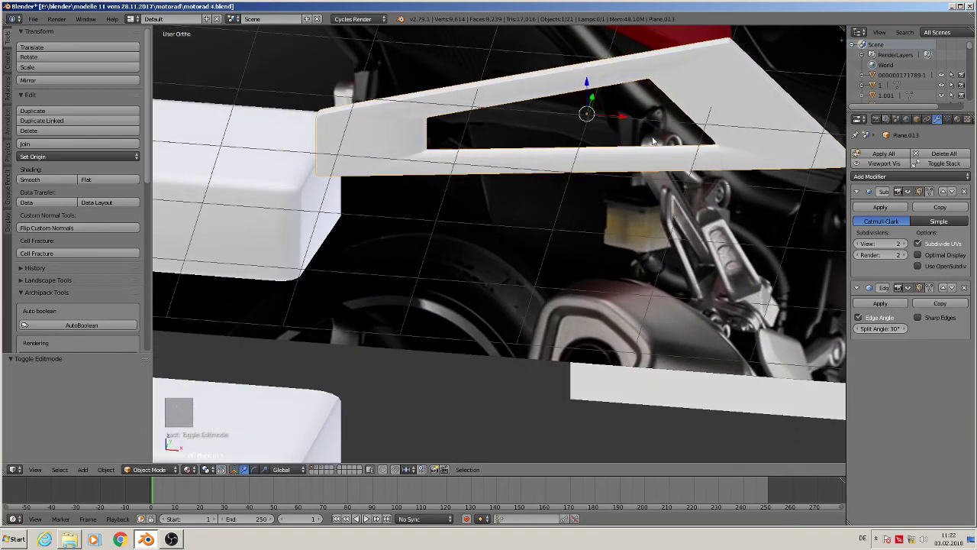
- Re-enter the frame's mesh, select all its geometry and view it from the top
key(Tab)
key(a)
key(a)
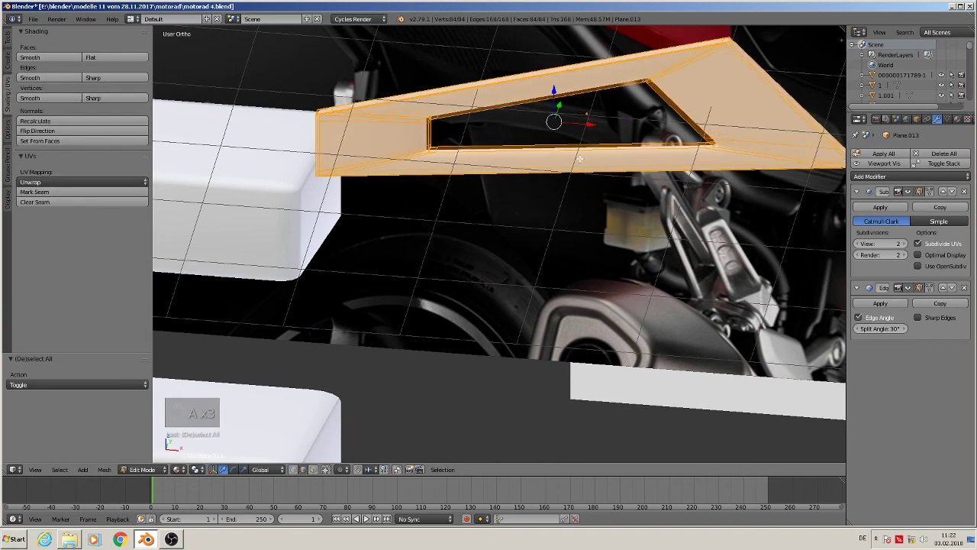
key(KP_7)
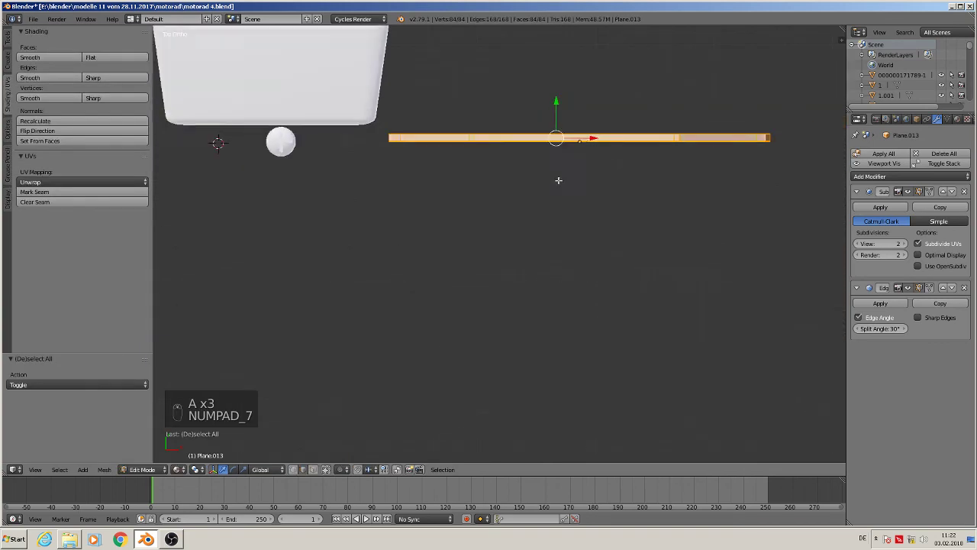
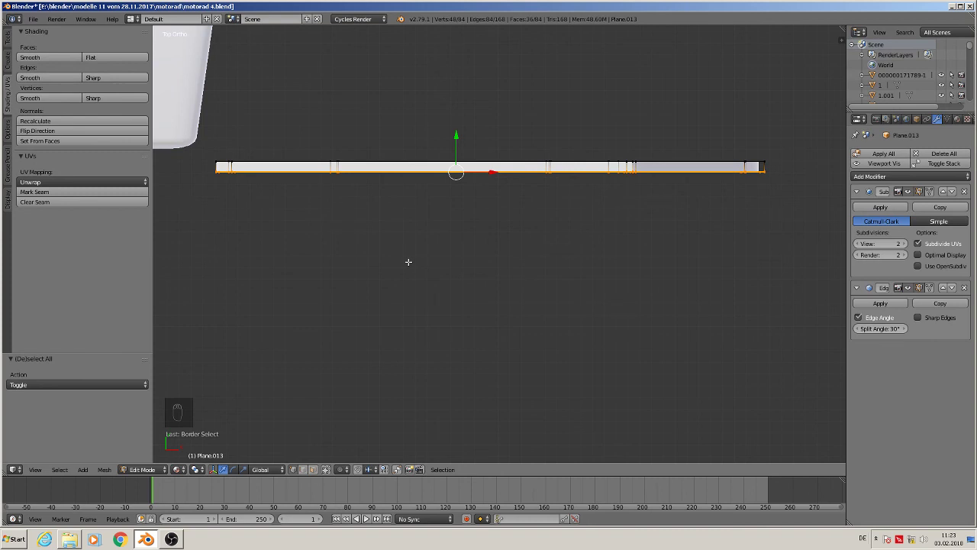
- Scale the selected vertices to 0 along Y to flatten them, then leave Edit Mode
key(s)
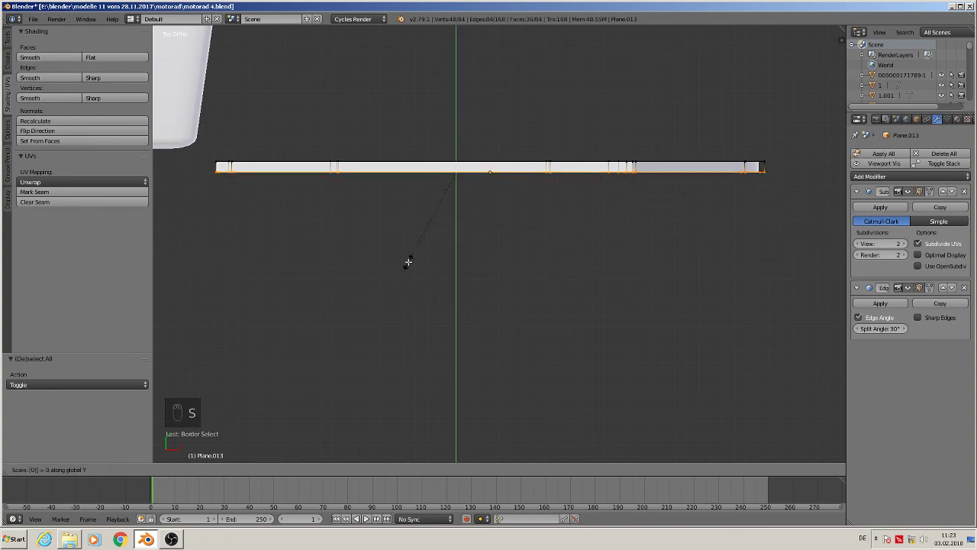
key(Tab)
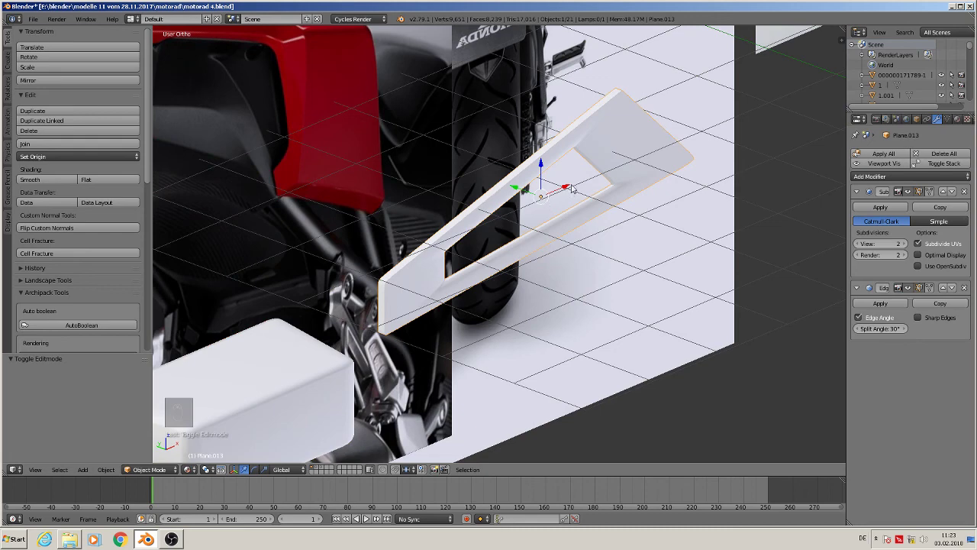
key(KP_1)
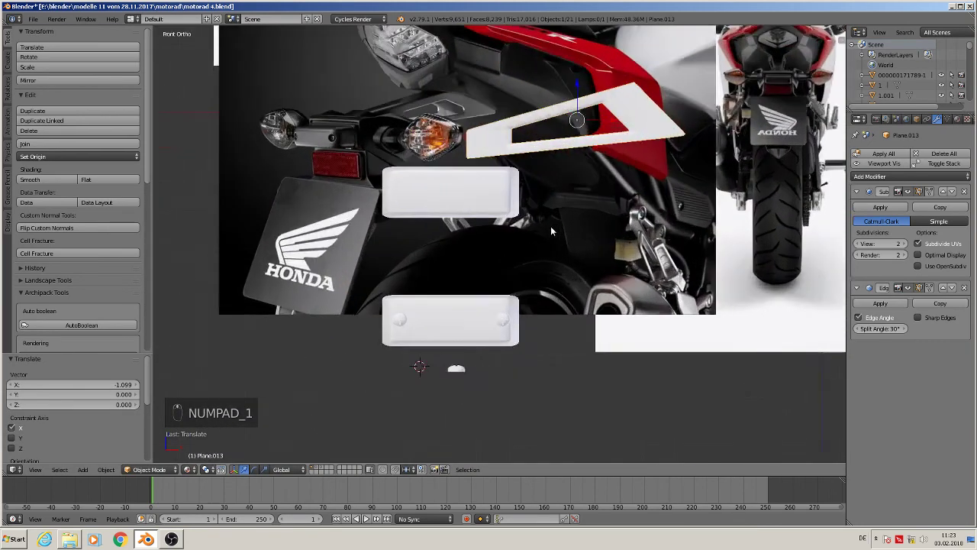